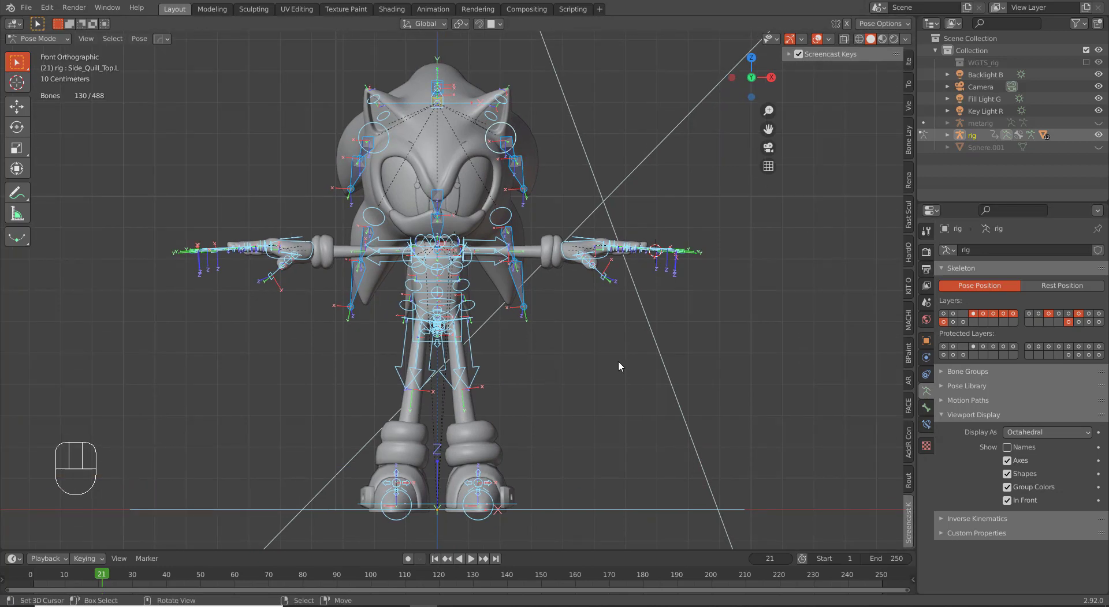
View the head quills from the side and select four quill bones instead of the whole set.
{"action": "middle_click", "coordinate": [522, 352]}
{"action": "middle_click", "coordinate": [525, 370]}
{"action": "left_click_drag", "start_coordinate": [544, 371], "coordinate": [471, 368]}
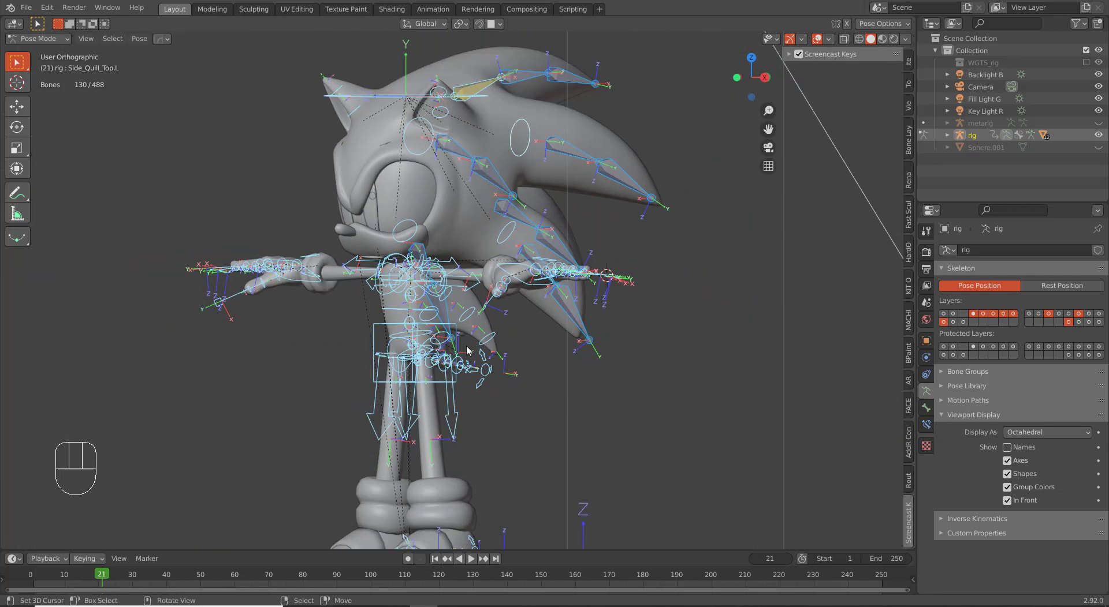
{"action": "key", "text": "a"}
{"action": "key", "text": "a"}
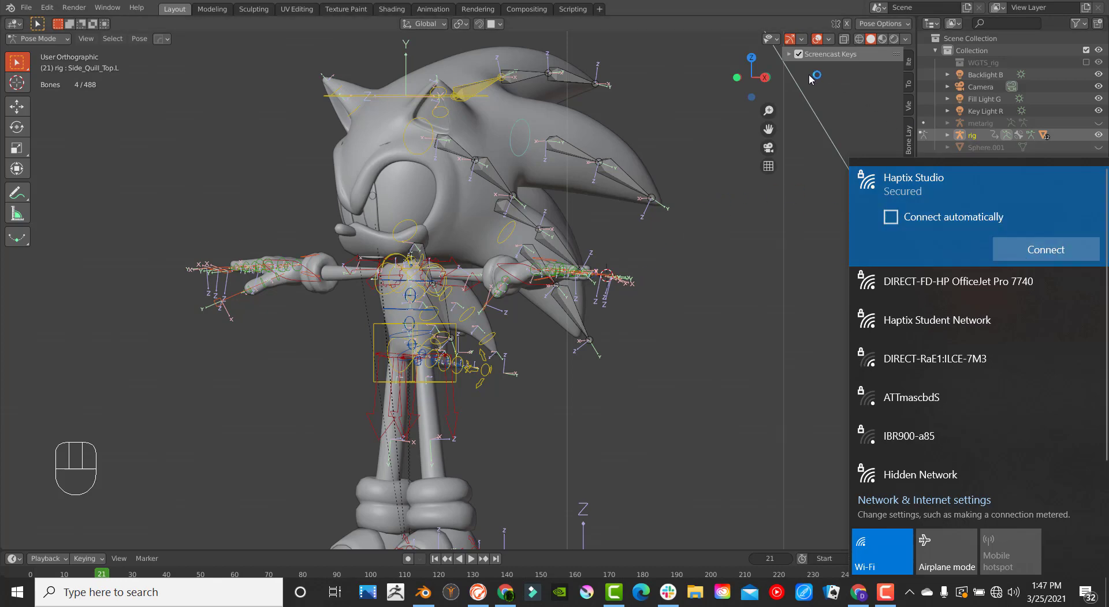
{"action": "left_click", "coordinate": [811, 79]}
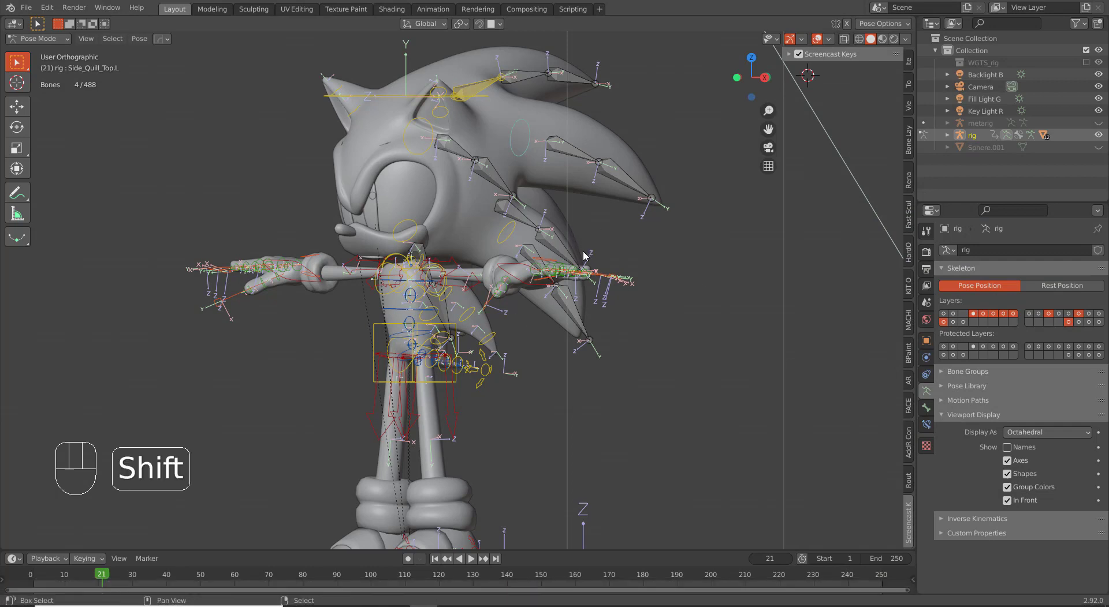
Browse to the Blender 2.92 scripts\addons folder and close File Explorer.
{"action": "key", "text": "shift+s"}
{"action": "key", "text": "shift+s"}
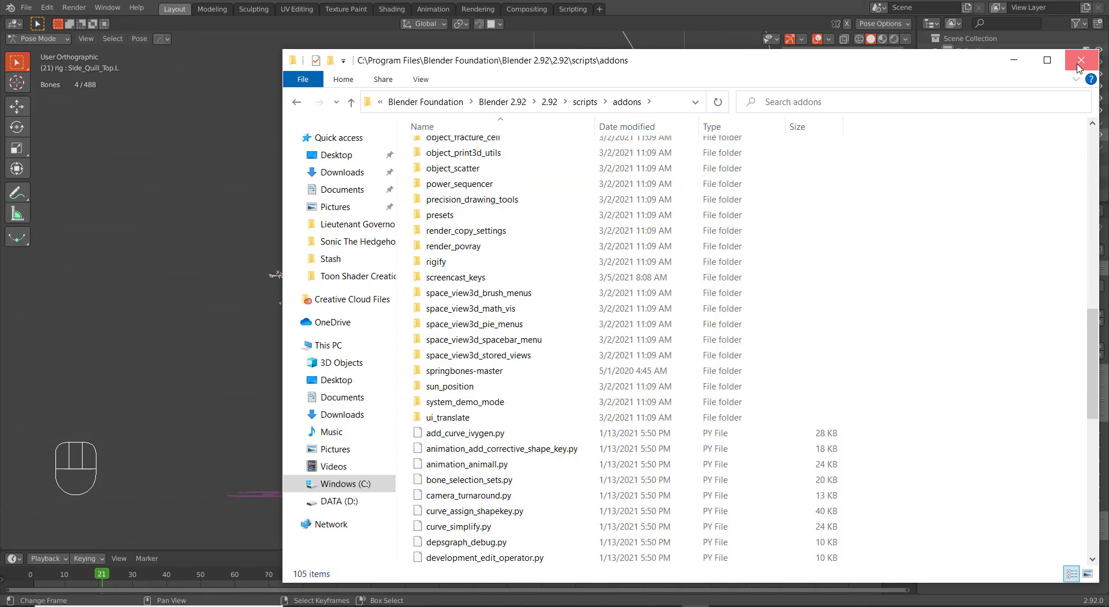
Enable the Animation: Spring Bones add-on in Preferences and show Top_Quill_Mid's bone properties.
{"action": "left_click_drag", "start_coordinate": [54, 18], "coordinate": [92, 178]}
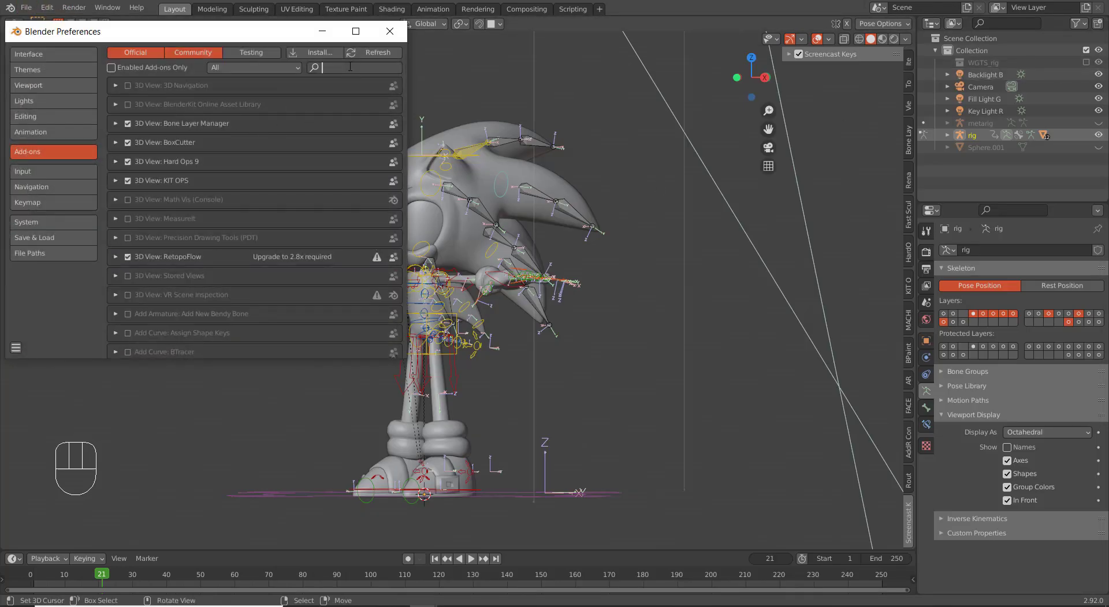
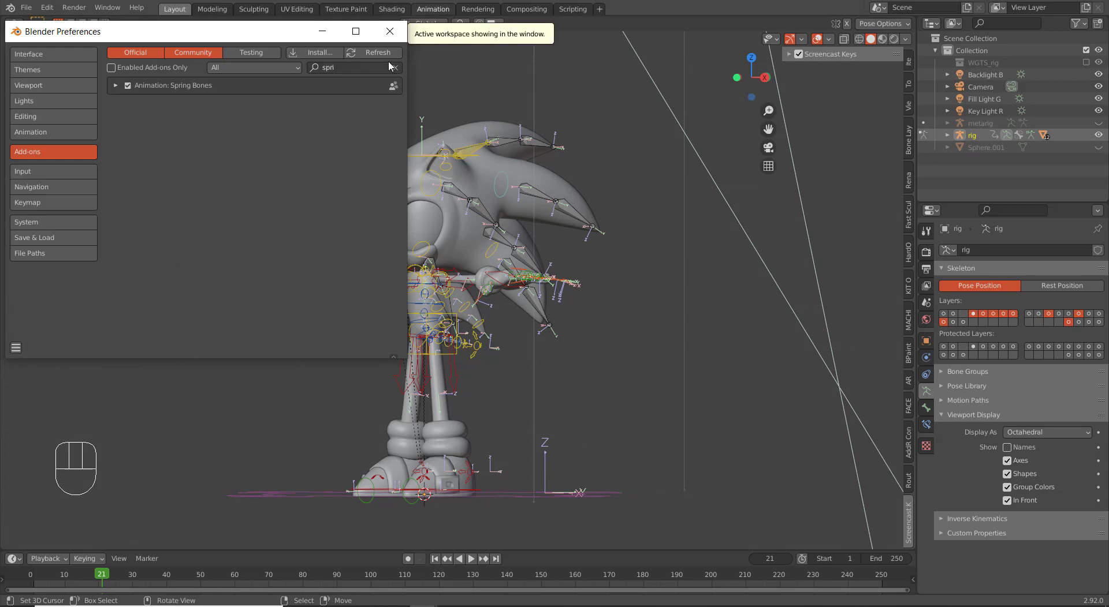
{"action": "left_click_drag", "start_coordinate": [472, 181], "coordinate": [455, 184]}
Collapse the Transform, Bendy Bones, Relations, IK, Deform and Viewport Display panels so Spring Bones stays visible.
{"action": "middle_click", "coordinate": [491, 238]}
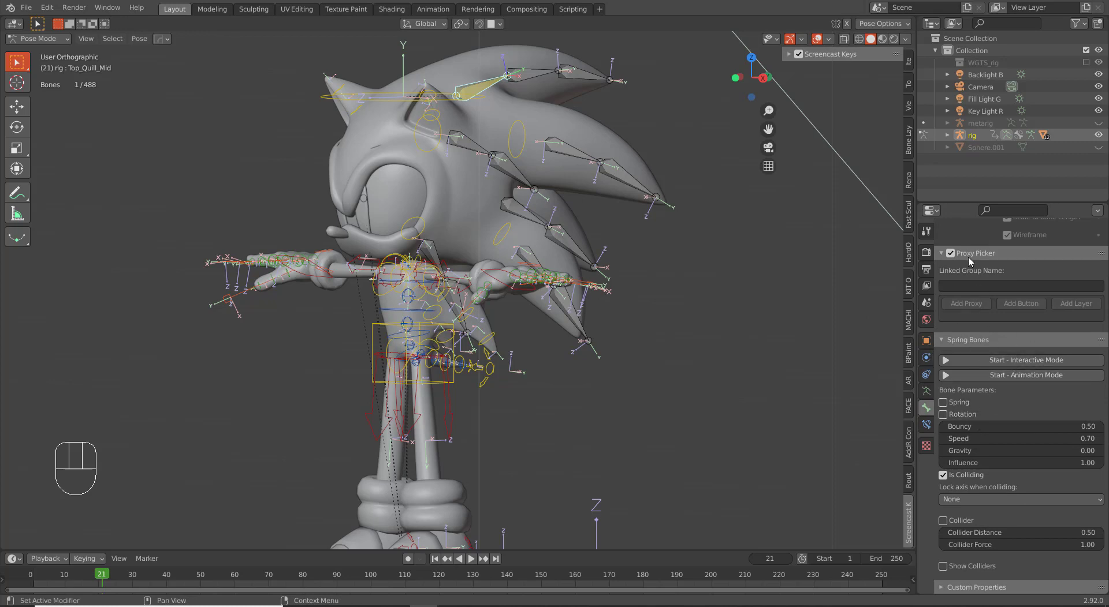
{"action": "left_click", "coordinate": [975, 257]}
{"action": "left_click", "coordinate": [975, 280]}
{"action": "left_click", "coordinate": [971, 255]}
{"action": "left_click", "coordinate": [967, 278]}
{"action": "left_click", "coordinate": [963, 268]}
{"action": "left_click", "coordinate": [959, 275]}
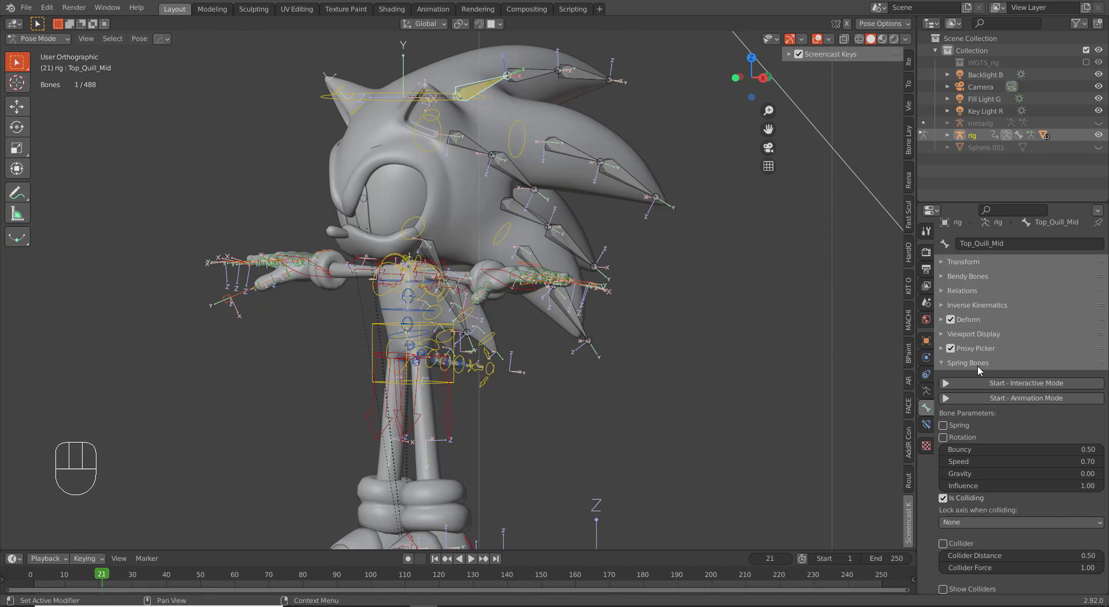
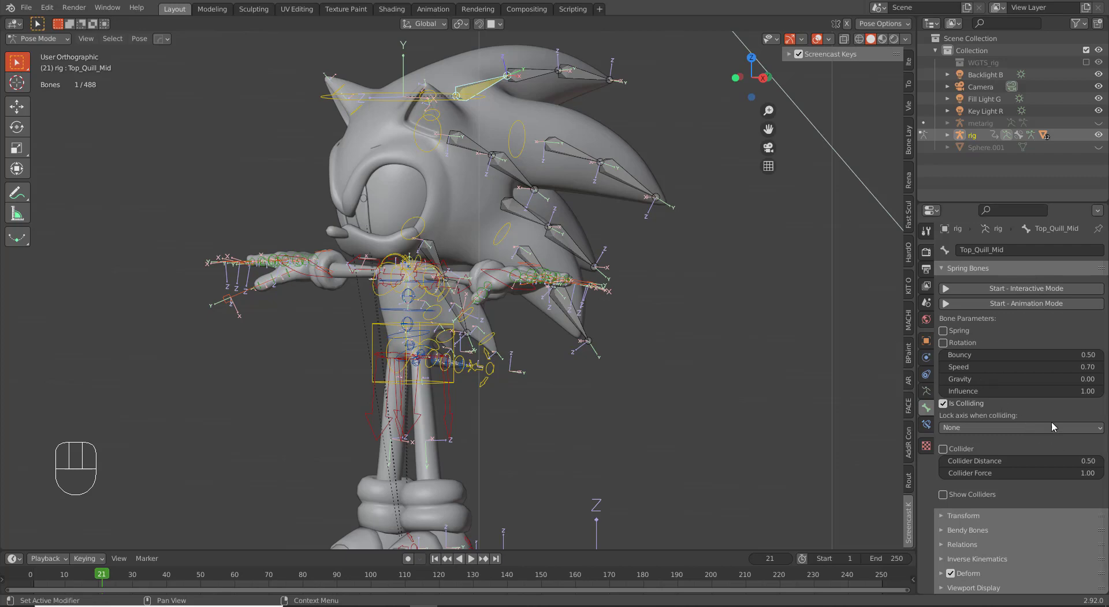
Enable Spring and Rotation for Top_Quill_Mid and start the interactive spring simulation.
{"action": "left_click_drag", "start_coordinate": [481, 196], "coordinate": [498, 231]}
{"action": "middle_click", "coordinate": [624, 289]}
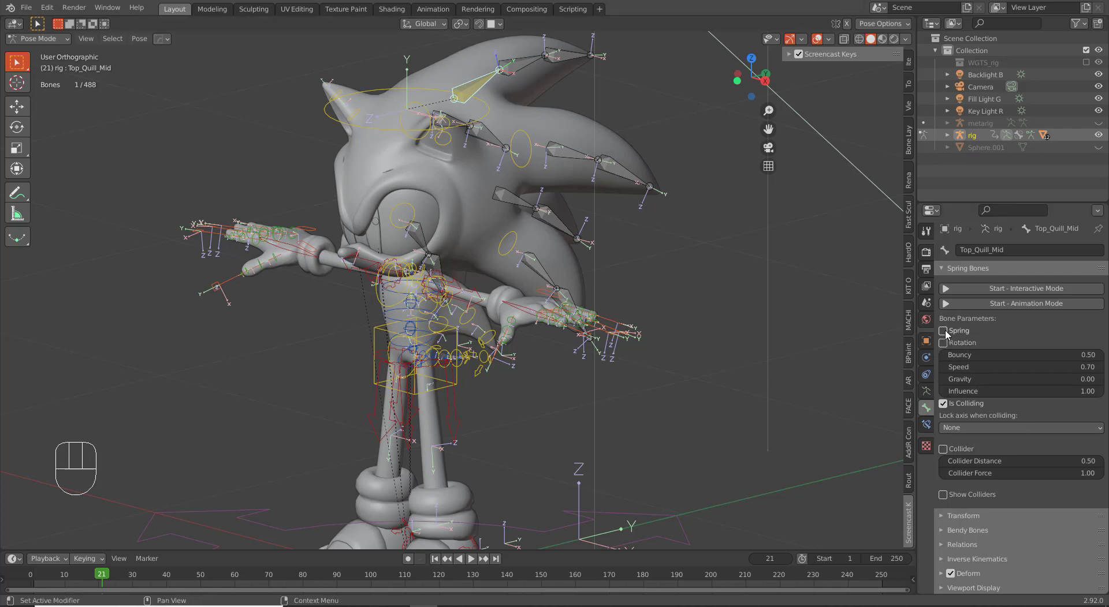
{"action": "left_click", "coordinate": [947, 333]}
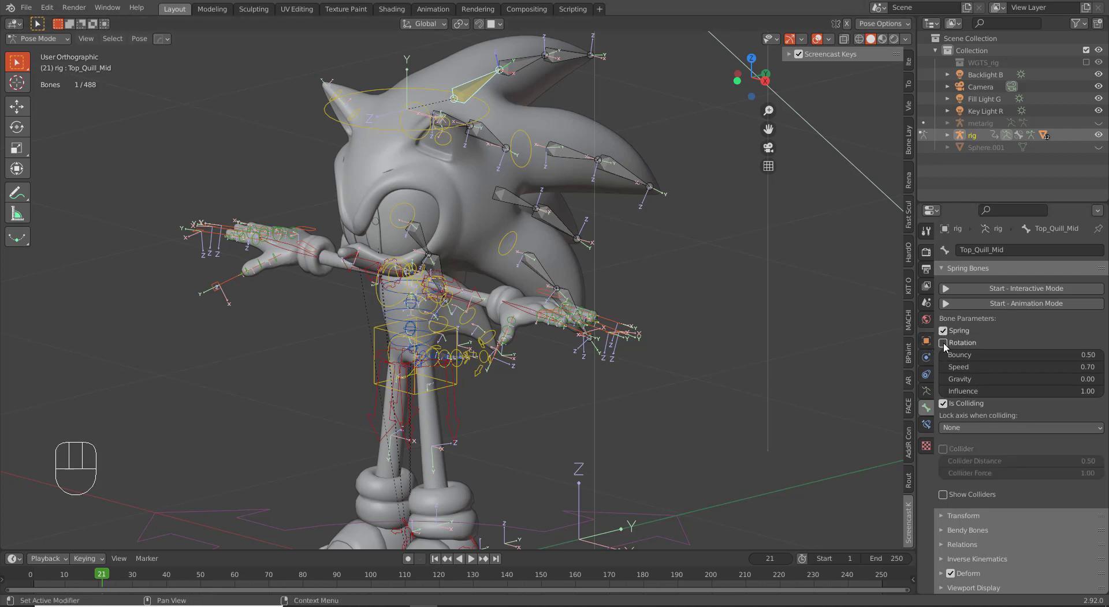
{"action": "left_click", "coordinate": [947, 349]}
{"action": "left_click_drag", "start_coordinate": [500, 341], "coordinate": [515, 418]}
{"action": "middle_click", "coordinate": [503, 383]}
{"action": "left_click", "coordinate": [994, 296]}
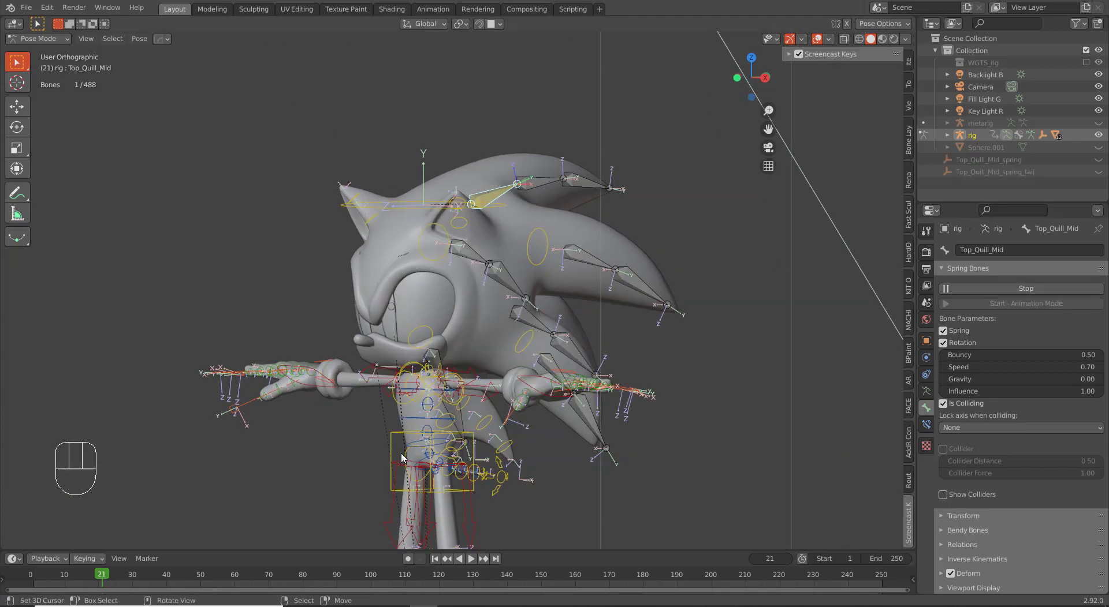
Grab the torso bone and shake it to test the quill jiggle, then reset its position.
{"action": "right_click", "coordinate": [385, 428]}
{"action": "key", "text": "g"}
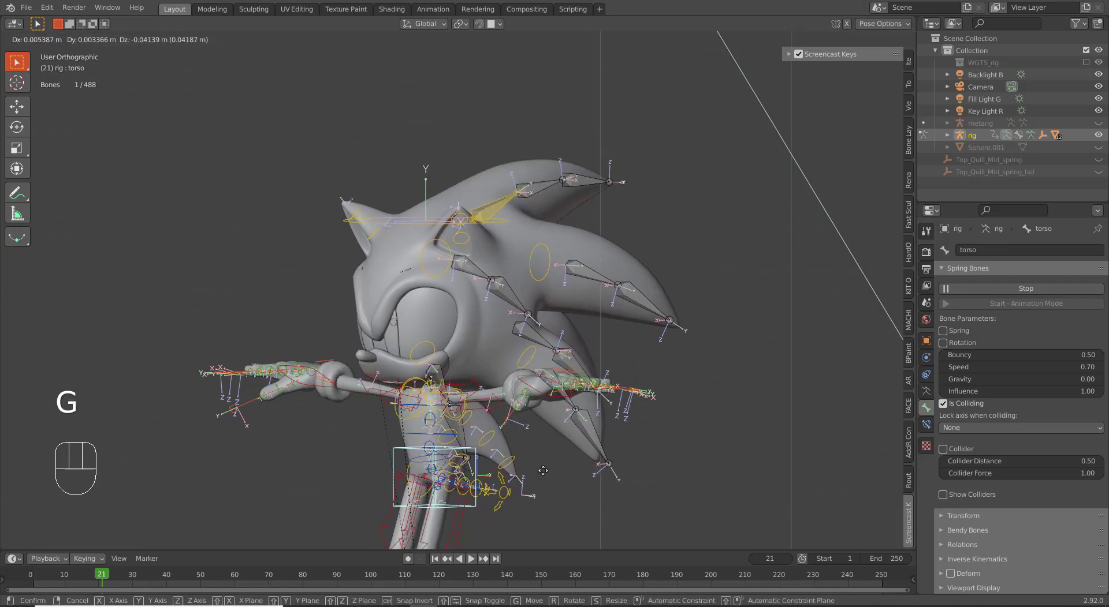
{"action": "left_click", "coordinate": [562, 425]}
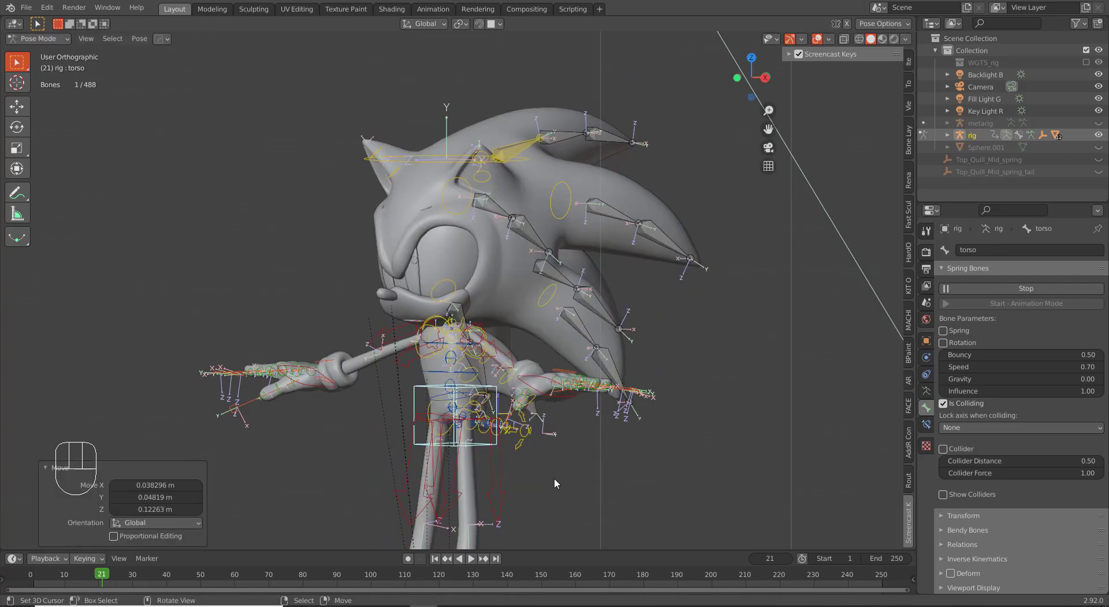
{"action": "right_click", "coordinate": [469, 442]}
{"action": "right_click", "coordinate": [419, 403]}
{"action": "key", "text": "g"}
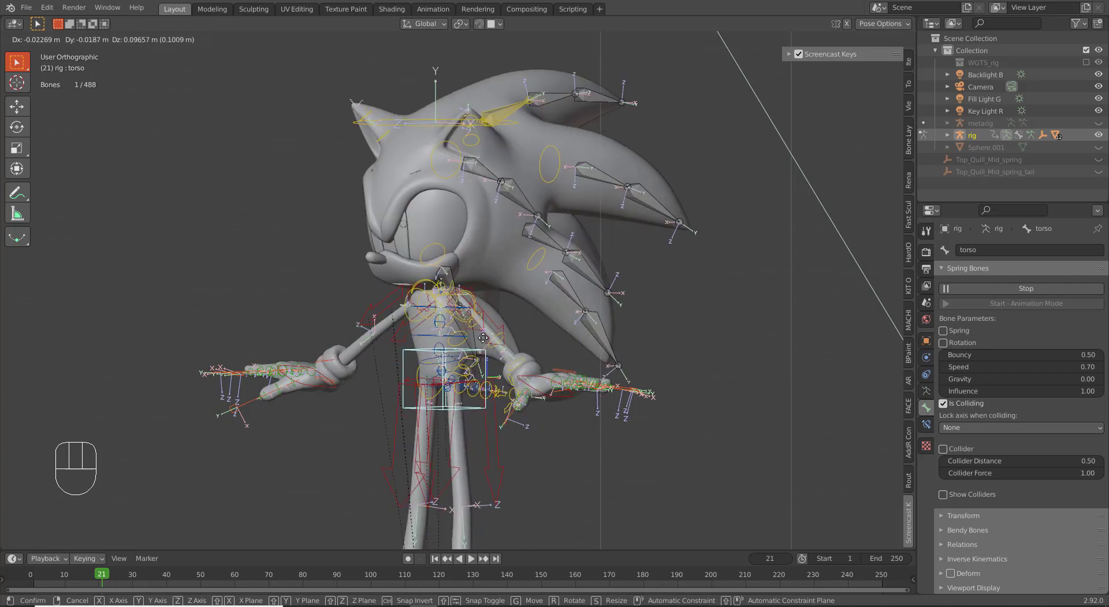
{"action": "right_click", "coordinate": [485, 342]}
{"action": "key", "text": "alt+g"}
Stop the simulation, enable Spring and Rotation for Top_Quill_Mid.002 and restart Interactive Mode.
{"action": "left_click", "coordinate": [987, 289]}
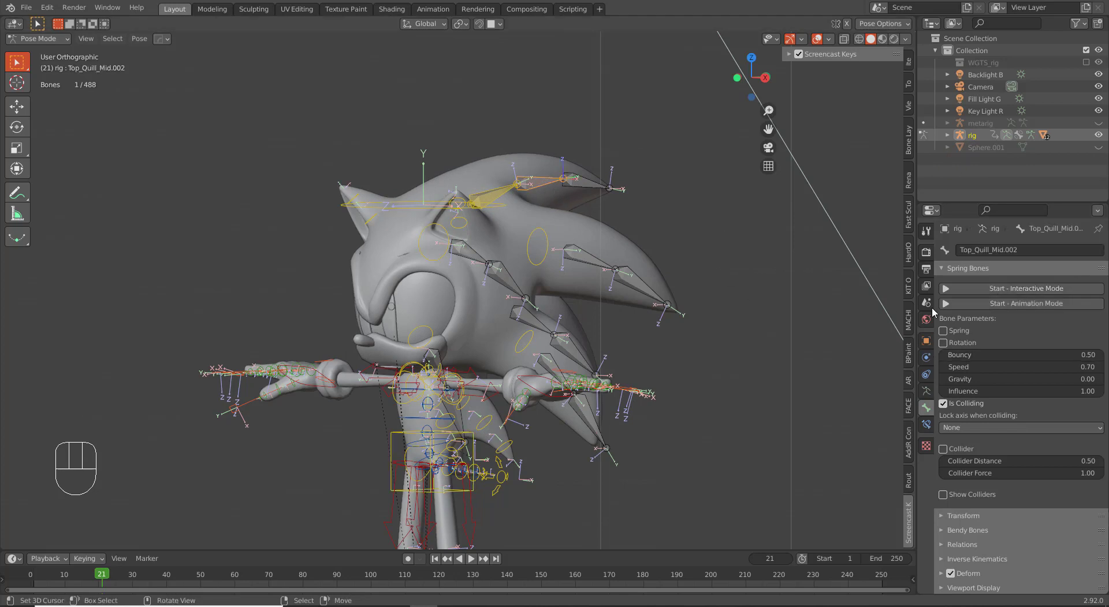
{"action": "left_click", "coordinate": [970, 333]}
{"action": "left_click", "coordinate": [968, 345]}
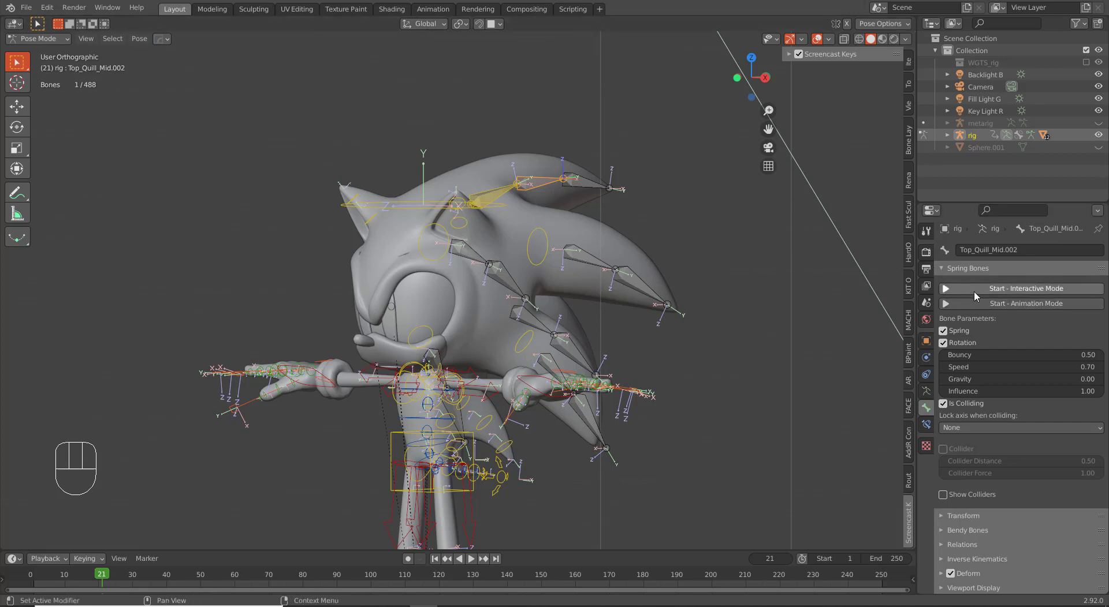
{"action": "left_click", "coordinate": [979, 296]}
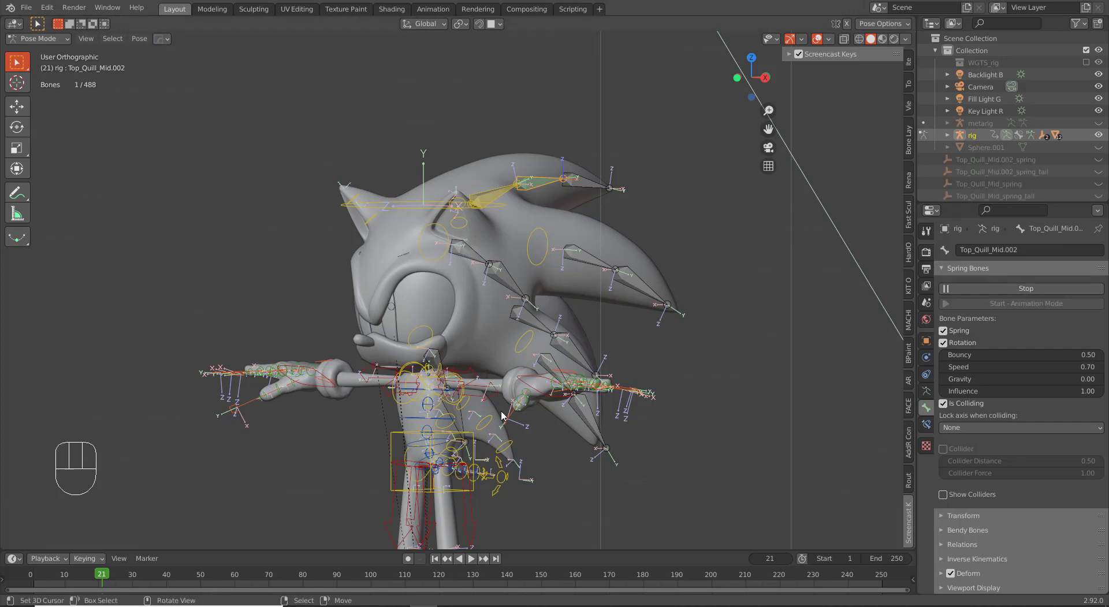
Shake the torso to test both spring quills jiggling, then stop the simulation.
{"action": "right_click", "coordinate": [394, 455]}
{"action": "key", "text": "g"}
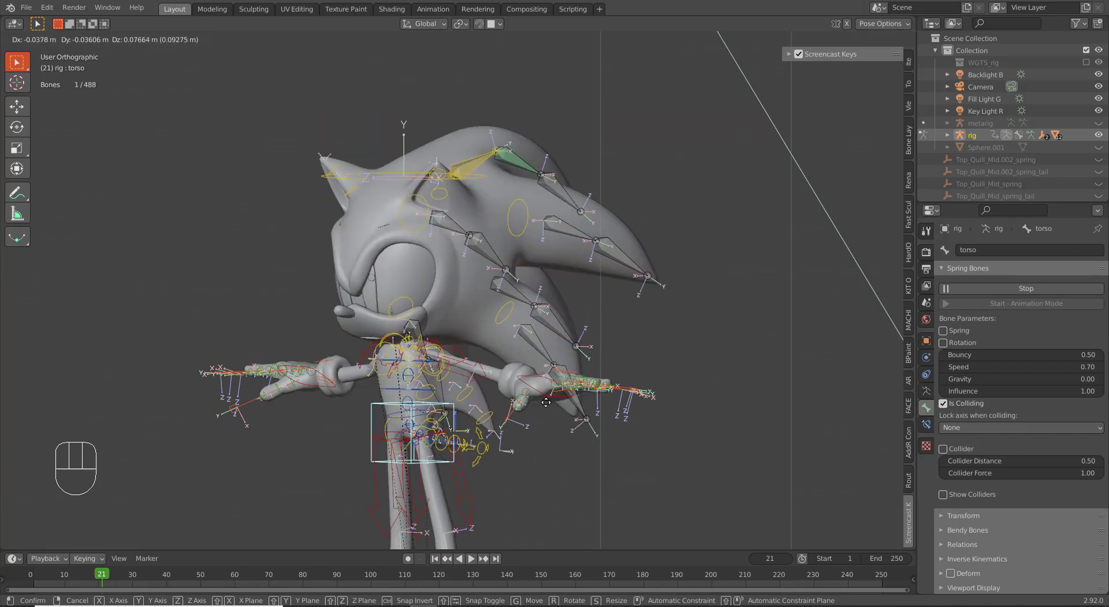
{"action": "right_click", "coordinate": [590, 466]}
{"action": "left_click_drag", "start_coordinate": [572, 281], "coordinate": [573, 252]}
{"action": "middle_click", "coordinate": [466, 180]}
{"action": "middle_click", "coordinate": [517, 209]}
{"action": "middle_click", "coordinate": [497, 262]}
{"action": "key", "text": "g"}
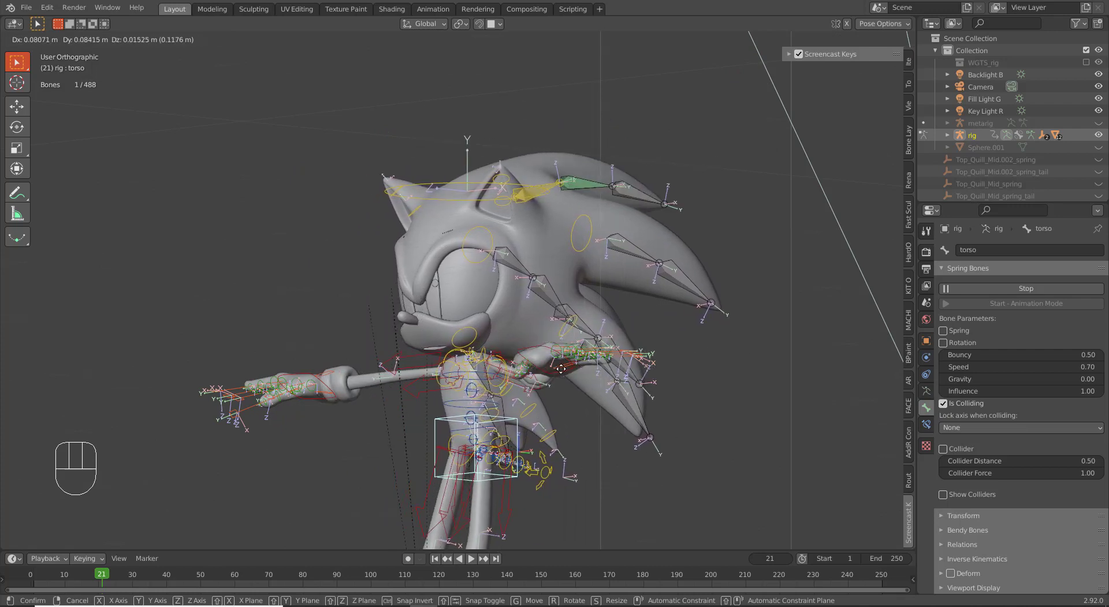
{"action": "right_click", "coordinate": [534, 376]}
{"action": "key", "text": "alt+g"}
{"action": "middle_click", "coordinate": [582, 292]}
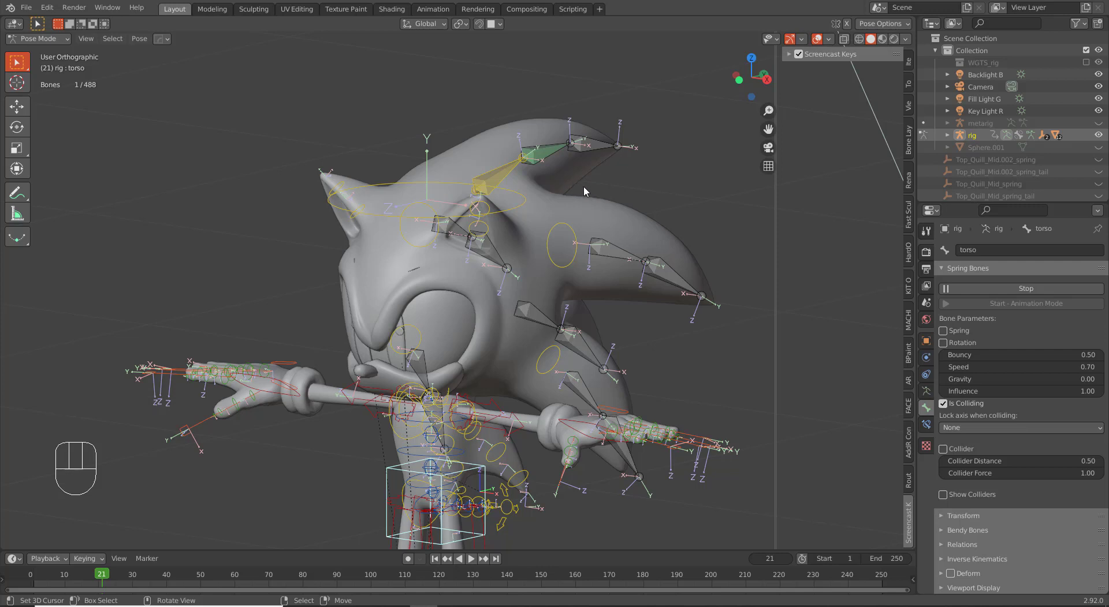
{"action": "left_click", "coordinate": [977, 294]}
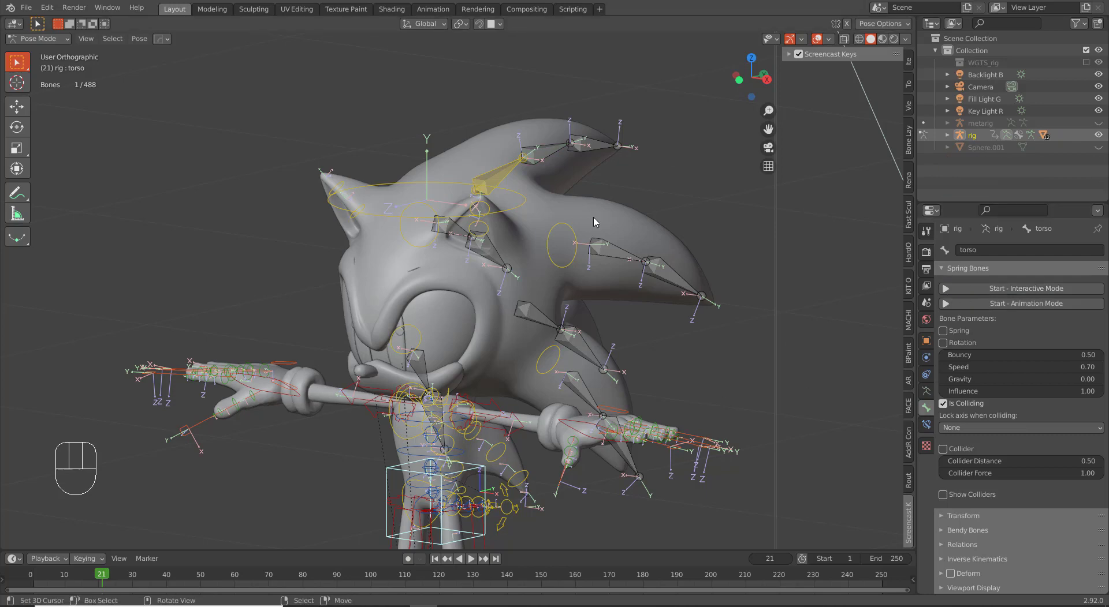
Return to a side view of the head and start the interactive spring simulation again.
{"action": "left_click_drag", "start_coordinate": [530, 242], "coordinate": [497, 237]}
{"action": "left_click_drag", "start_coordinate": [546, 147], "coordinate": [512, 167]}
{"action": "left_click_drag", "start_coordinate": [540, 177], "coordinate": [615, 182]}
{"action": "left_click_drag", "start_coordinate": [540, 228], "coordinate": [526, 196]}
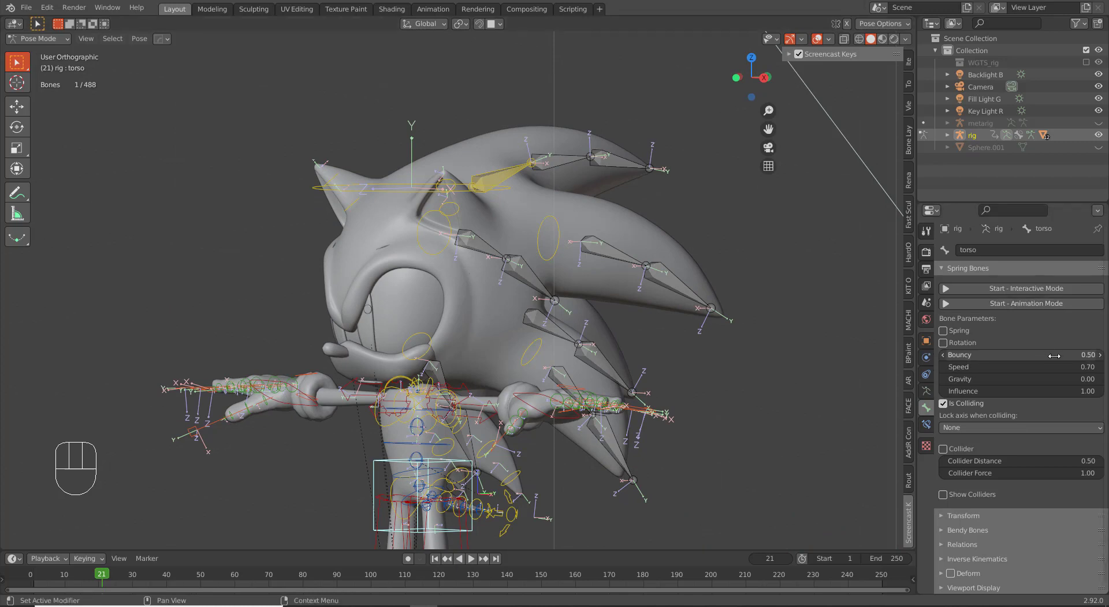
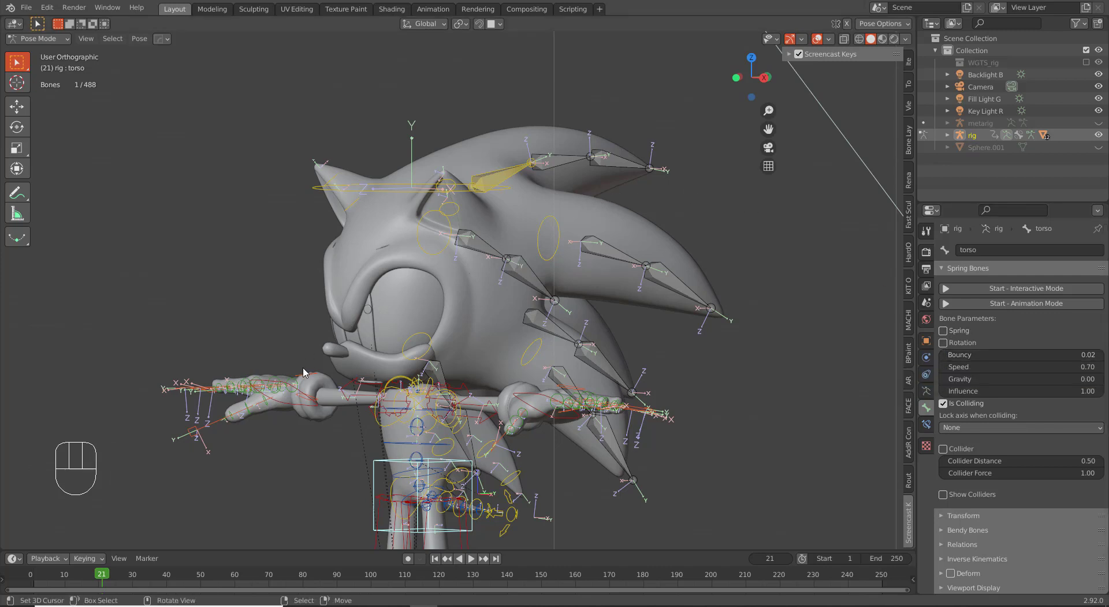
{"action": "left_click_drag", "start_coordinate": [964, 288], "coordinate": [800, 269]}
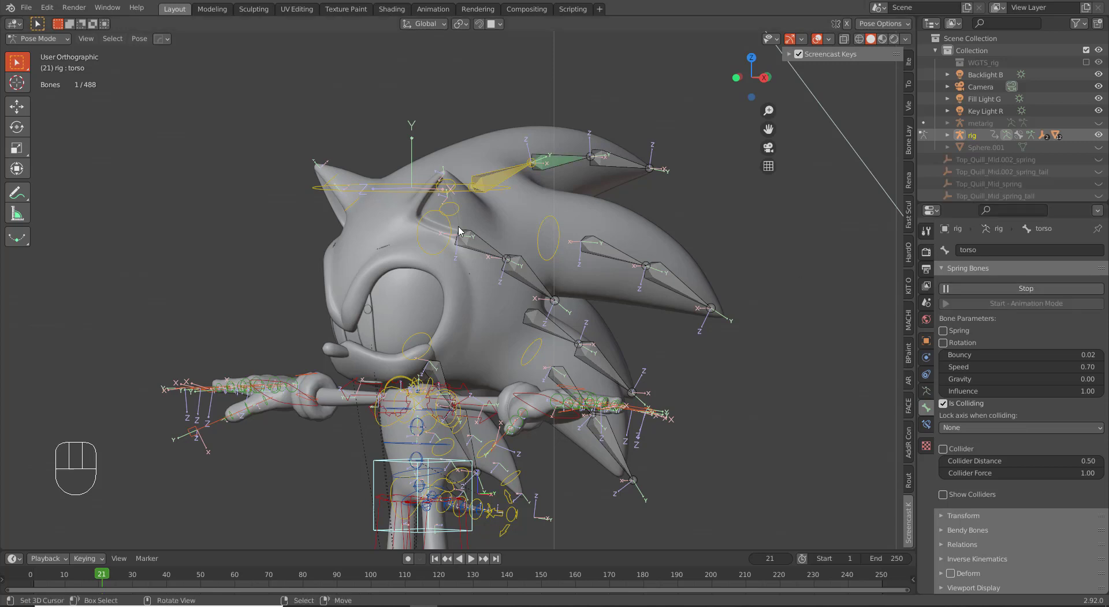
Rotate the head bone to test the quills, then select the Top_Quill_Mid bones to tune Bouncy 0.15 and Speed 0.50.
{"action": "right_click", "coordinate": [426, 210]}
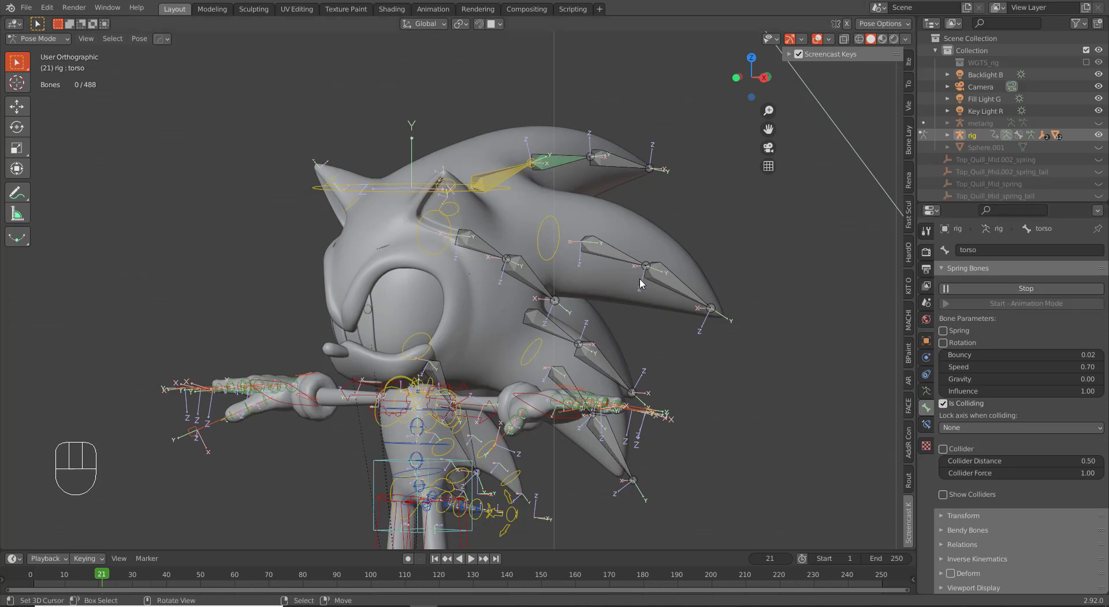
{"action": "key", "text": "r"}
{"action": "right_click", "coordinate": [421, 187]}
{"action": "key", "text": "r"}
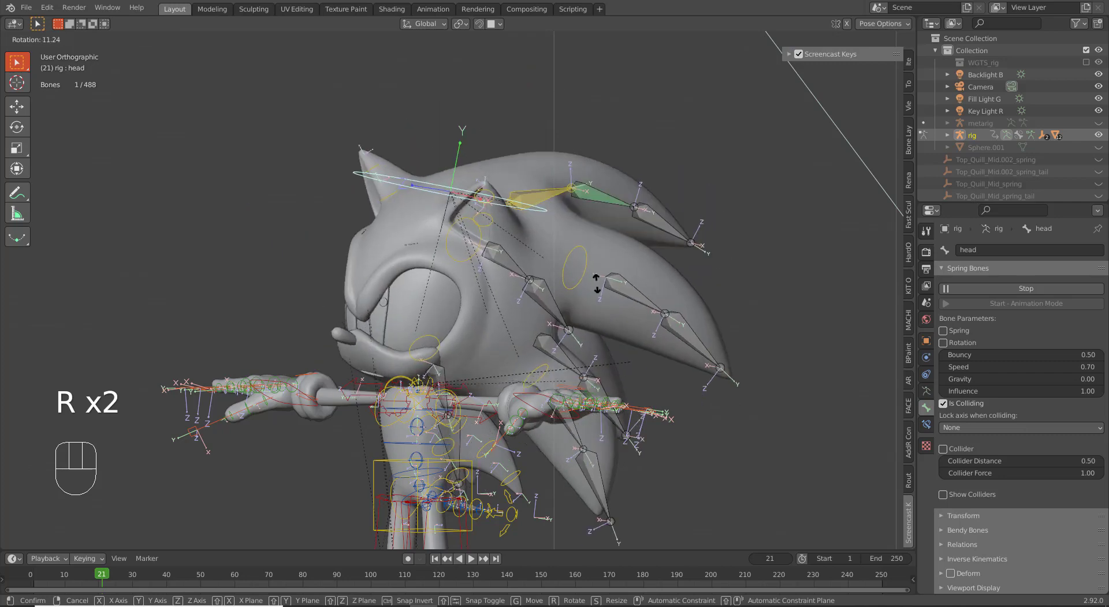
{"action": "left_click_drag", "start_coordinate": [568, 341], "coordinate": [520, 261]}
{"action": "right_click", "coordinate": [510, 178]}
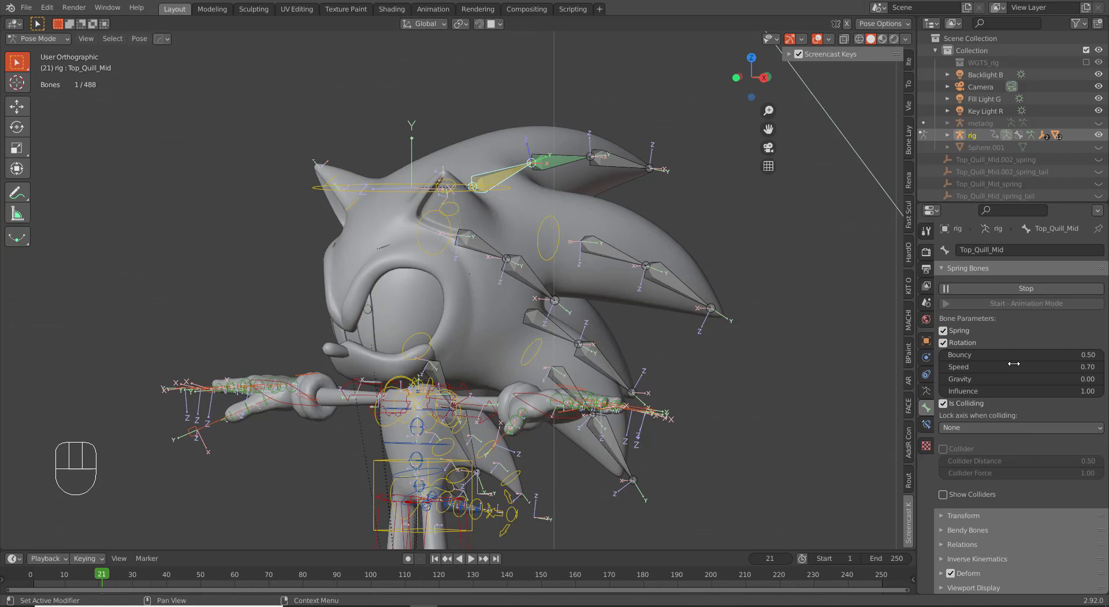
{"action": "right_click", "coordinate": [555, 177]}
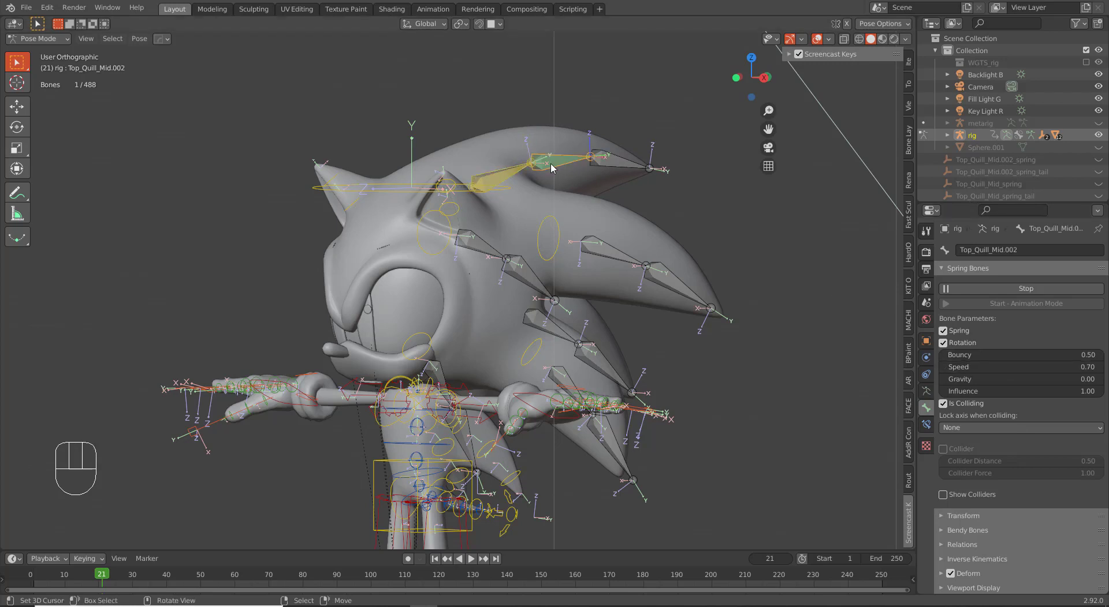
{"action": "right_click", "coordinate": [512, 176]}
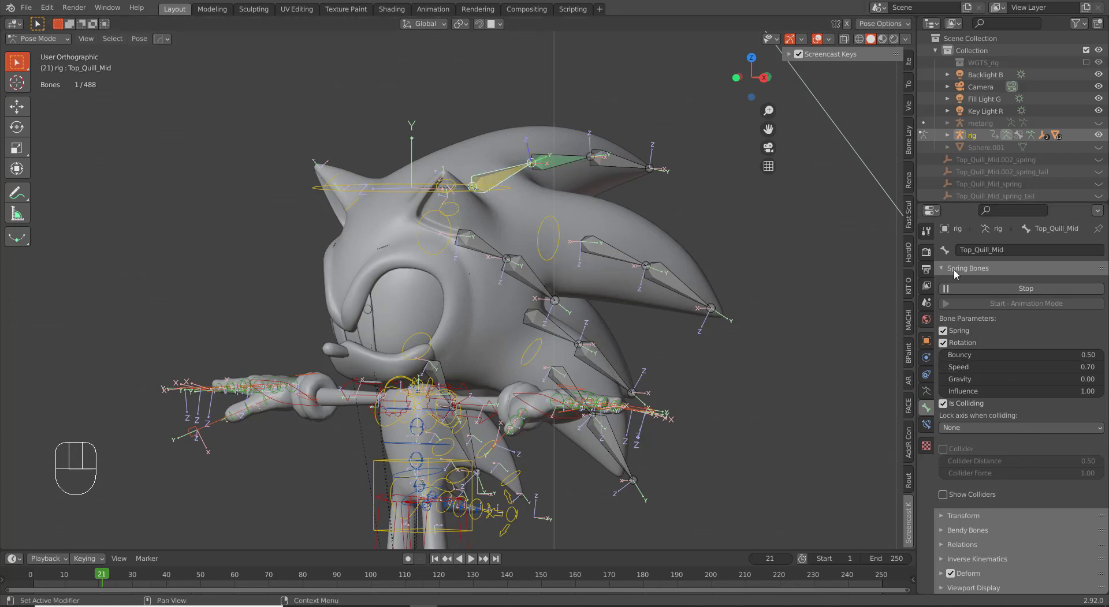
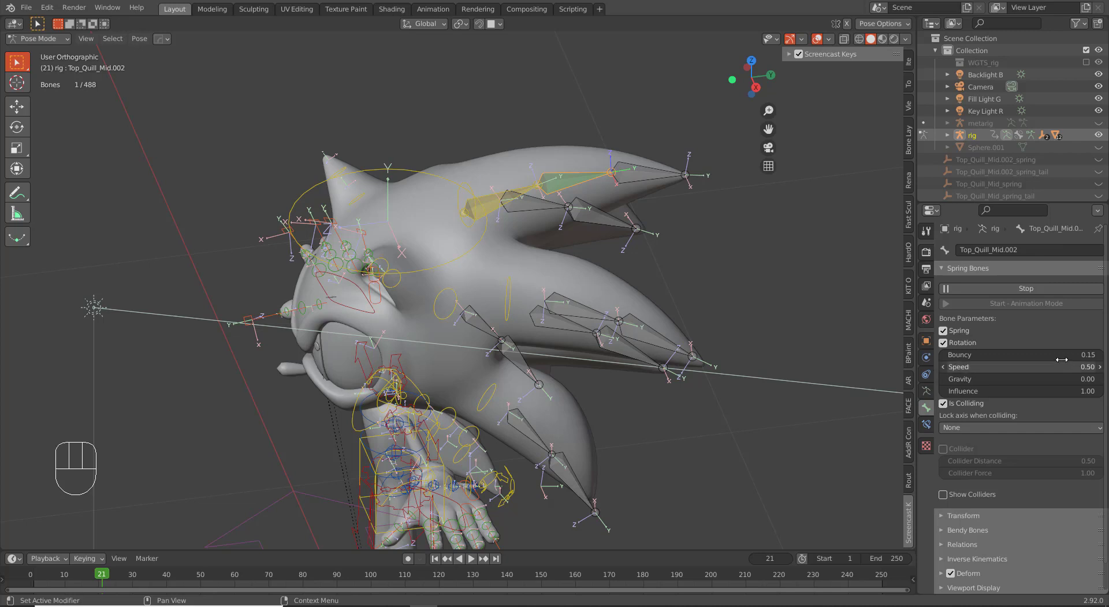
Restart the live simulation and rotate the head bone to watch the quills jiggle.
{"action": "left_click", "coordinate": [963, 294]}
{"action": "left_click", "coordinate": [963, 295]}
{"action": "middle_click", "coordinate": [533, 241]}
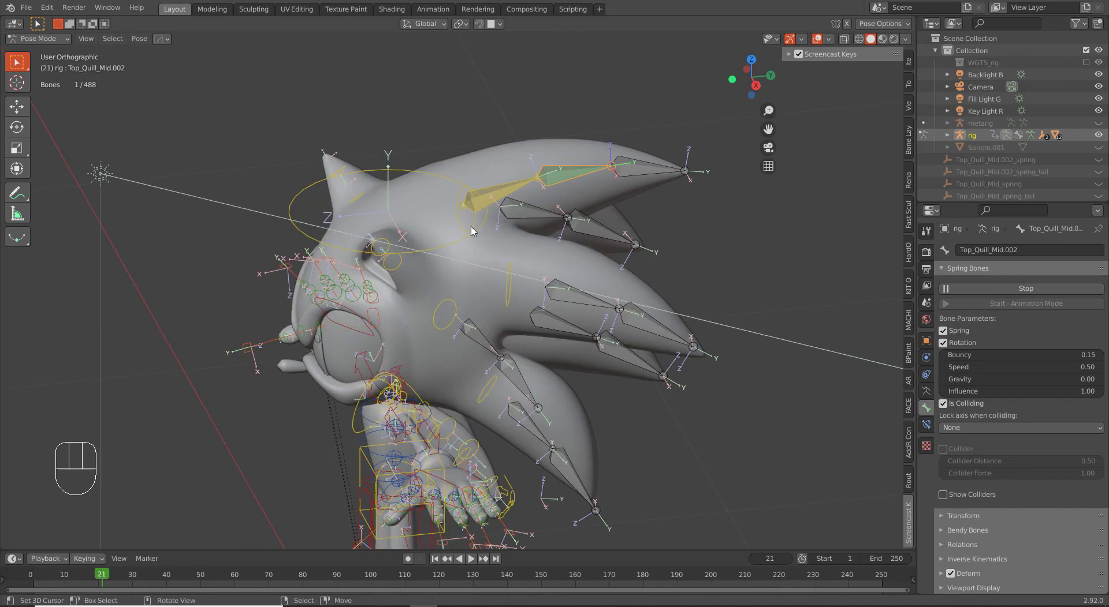
{"action": "right_click", "coordinate": [473, 230]}
{"action": "middle_click", "coordinate": [488, 248]}
{"action": "middle_click", "coordinate": [479, 226]}
{"action": "right_click", "coordinate": [477, 214]}
{"action": "middle_click", "coordinate": [555, 255]}
{"action": "key", "text": "r"}
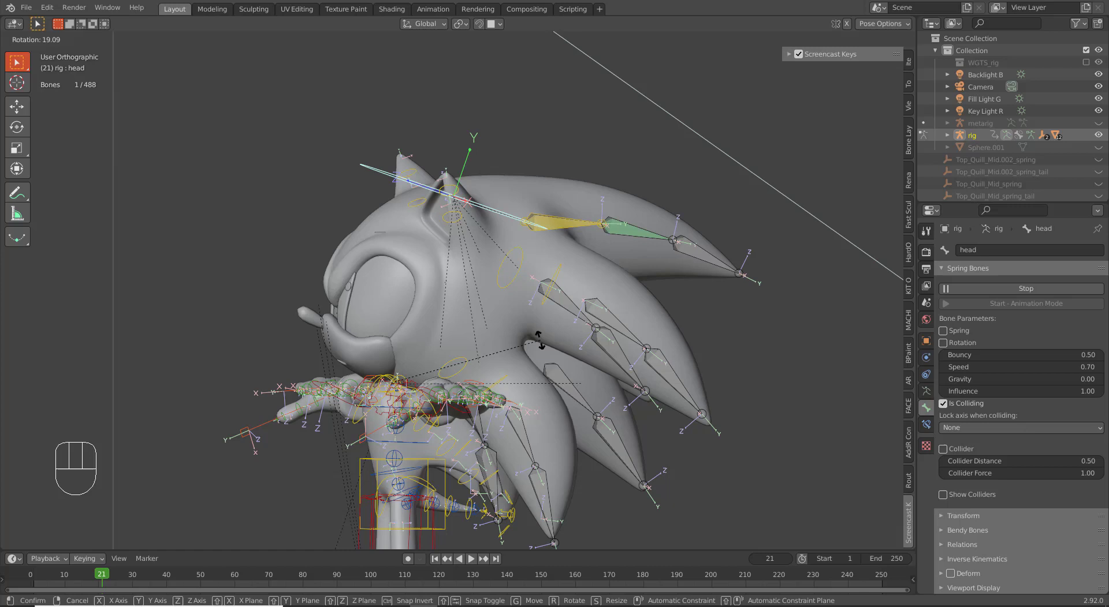
{"action": "right_click", "coordinate": [545, 339]}
Try a few more head rotations, reselect the quill bones and stop the live simulation.
{"action": "right_click", "coordinate": [522, 174]}
{"action": "key", "text": "r"}
{"action": "left_click_drag", "start_coordinate": [483, 235], "coordinate": [449, 206]}
{"action": "right_click", "coordinate": [616, 232]}
{"action": "key", "text": "r"}
{"action": "right_click", "coordinate": [650, 346]}
{"action": "right_click", "coordinate": [550, 168]}
{"action": "right_click", "coordinate": [559, 168]}
{"action": "left_click_drag", "start_coordinate": [962, 260], "coordinate": [964, 284]}
{"action": "left_click", "coordinate": [964, 290]}
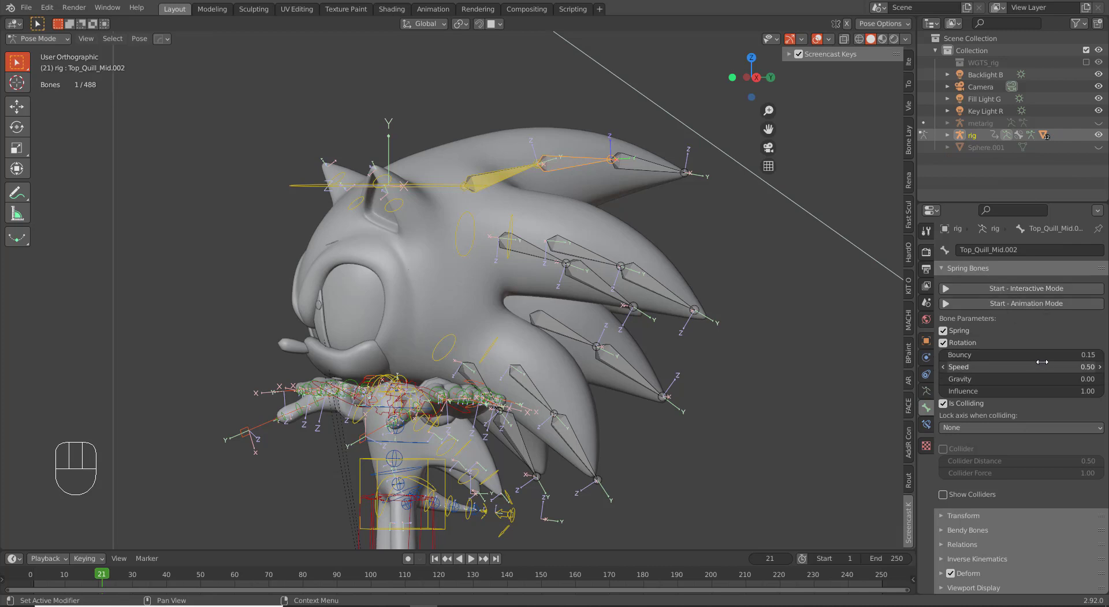
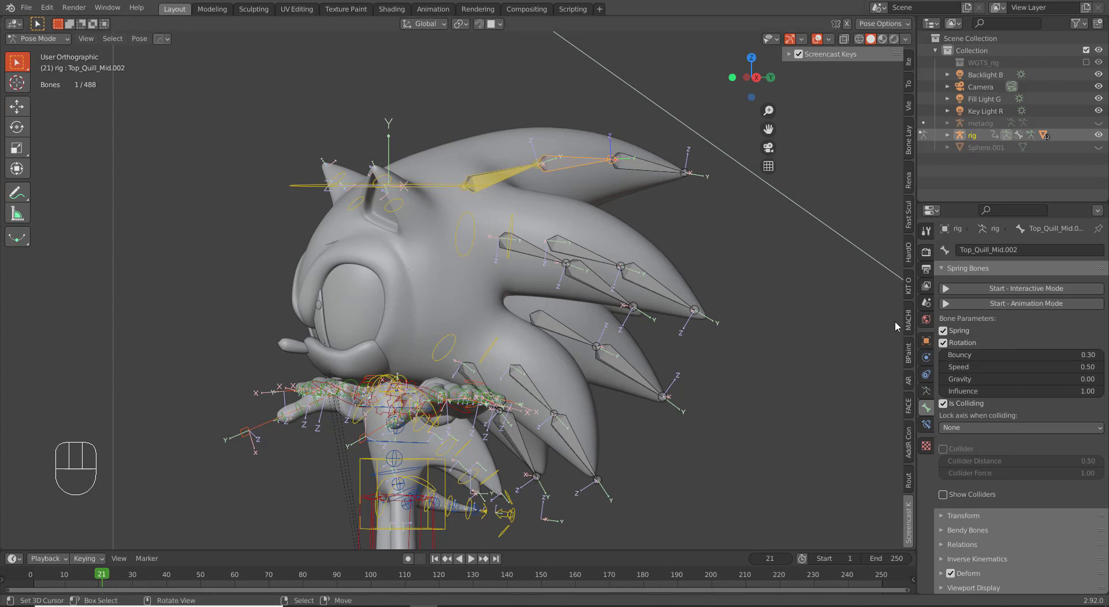
Start the live simulation and swing the head bone around to test the bouncier top quills.
{"action": "left_click", "coordinate": [969, 294]}
{"action": "right_click", "coordinate": [444, 192]}
{"action": "key", "text": "r"}
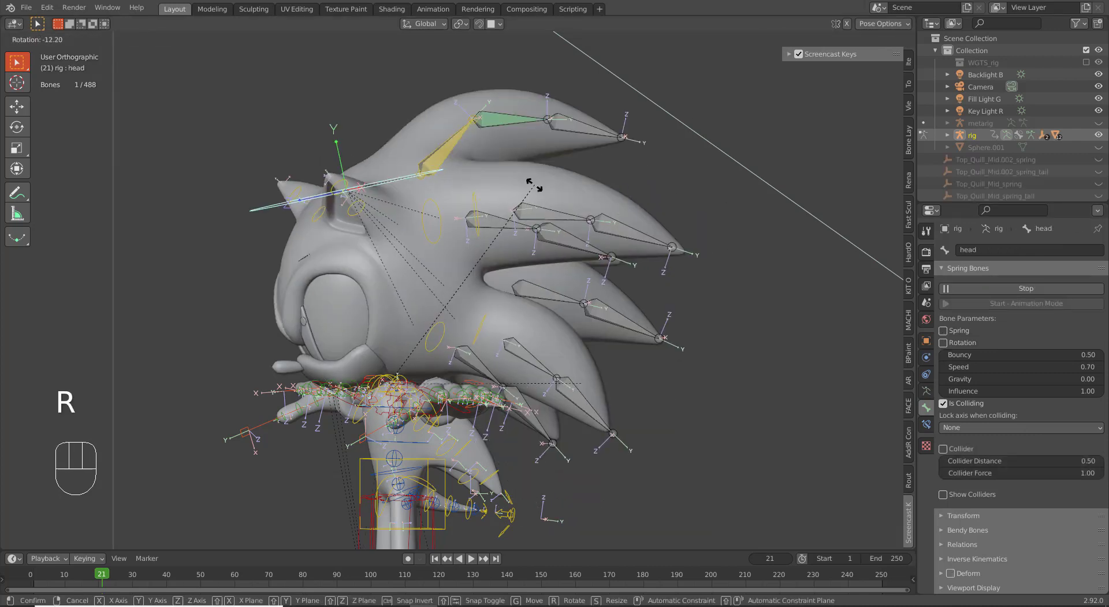
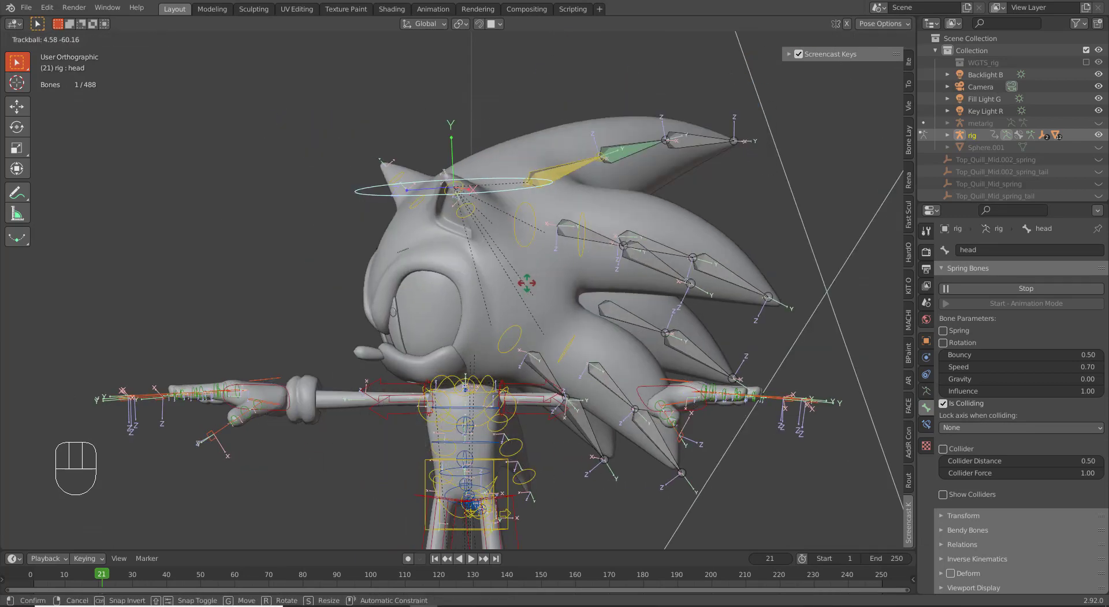
{"action": "left_click_drag", "start_coordinate": [542, 293], "coordinate": [524, 296]}
{"action": "middle_click", "coordinate": [548, 325]}
{"action": "key", "text": "r"}
{"action": "key", "text": "r"}
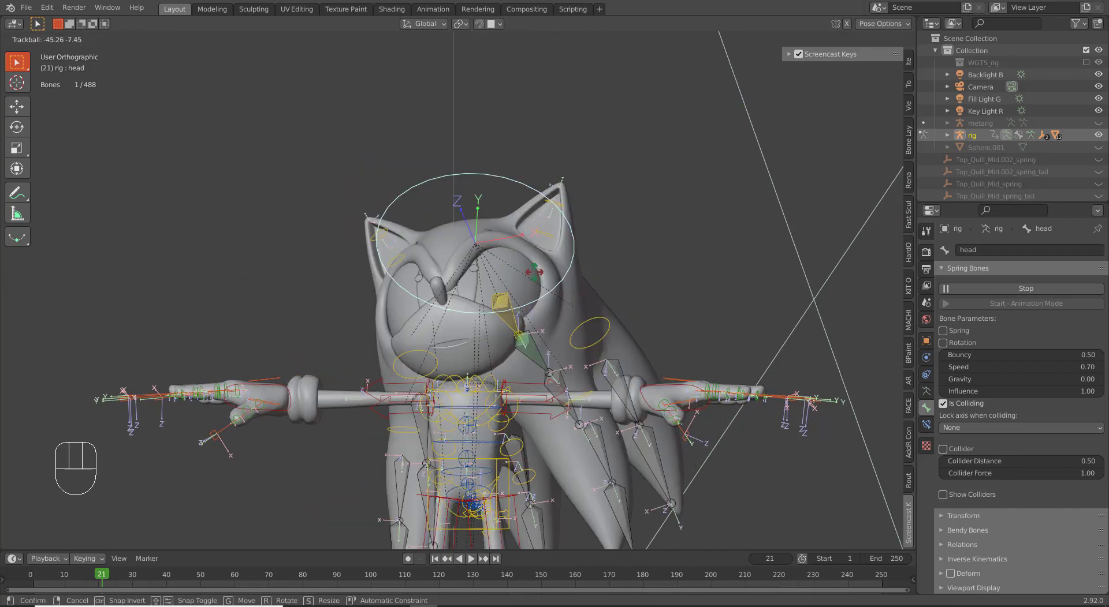
{"action": "right_click", "coordinate": [549, 342]}
{"action": "middle_click", "coordinate": [558, 261]}
{"action": "left_click_drag", "start_coordinate": [538, 210], "coordinate": [536, 175]}
{"action": "right_click", "coordinate": [512, 174]}
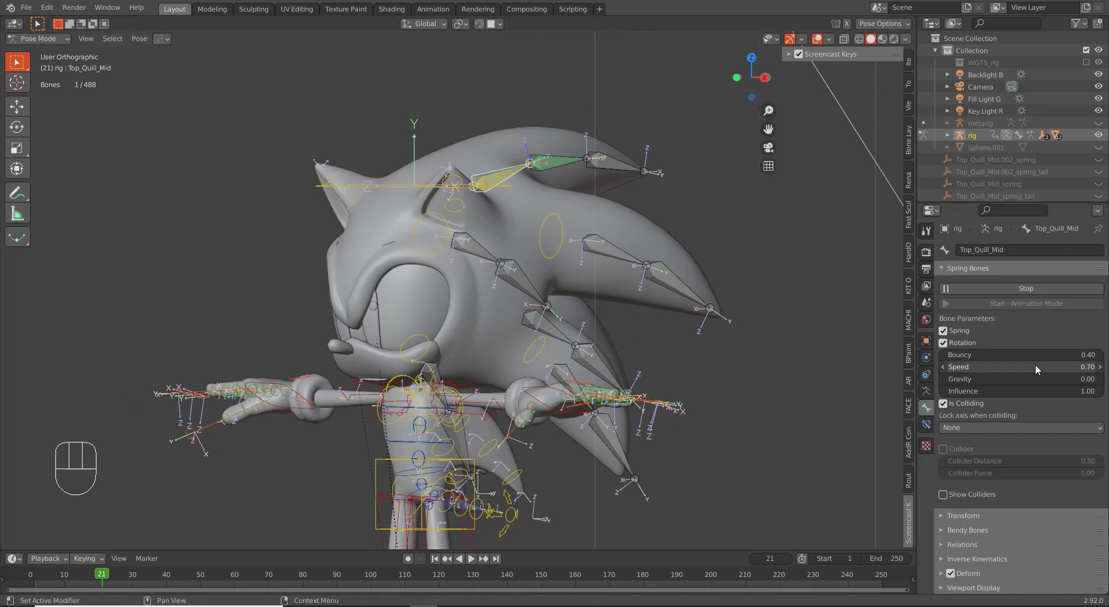
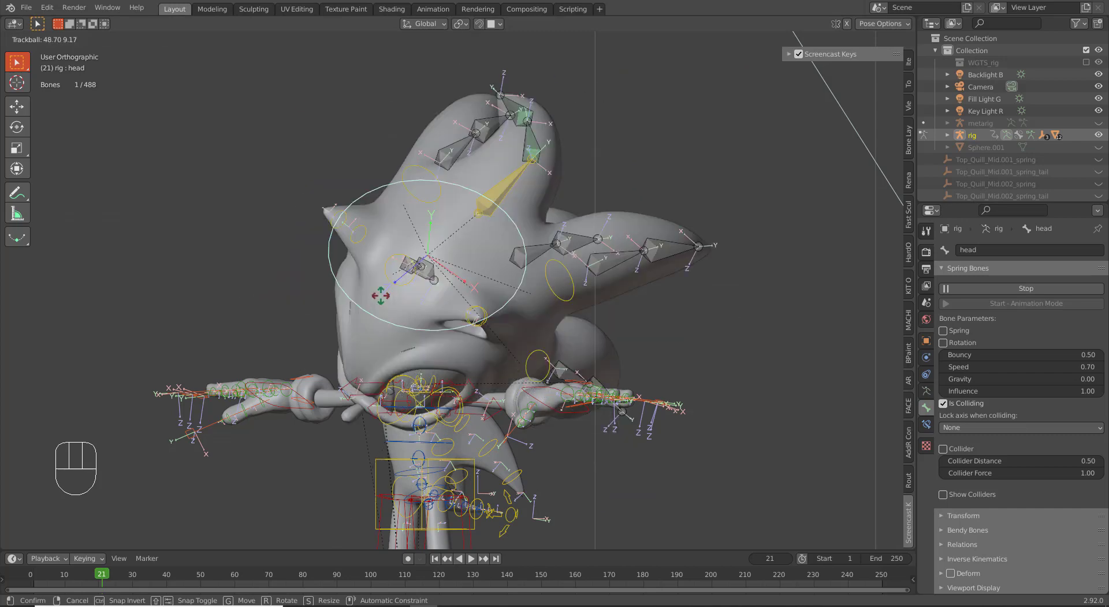
Spin the head back and forth again to check the quill jiggle from another angle.
{"action": "right_click", "coordinate": [344, 270]}
{"action": "left_click_drag", "start_coordinate": [540, 302], "coordinate": [513, 304]}
{"action": "left_click_drag", "start_coordinate": [543, 313], "coordinate": [543, 337]}
{"action": "middle_click", "coordinate": [489, 273]}
{"action": "middle_click", "coordinate": [466, 276]}
{"action": "key", "text": "r"}
{"action": "key", "text": "r"}
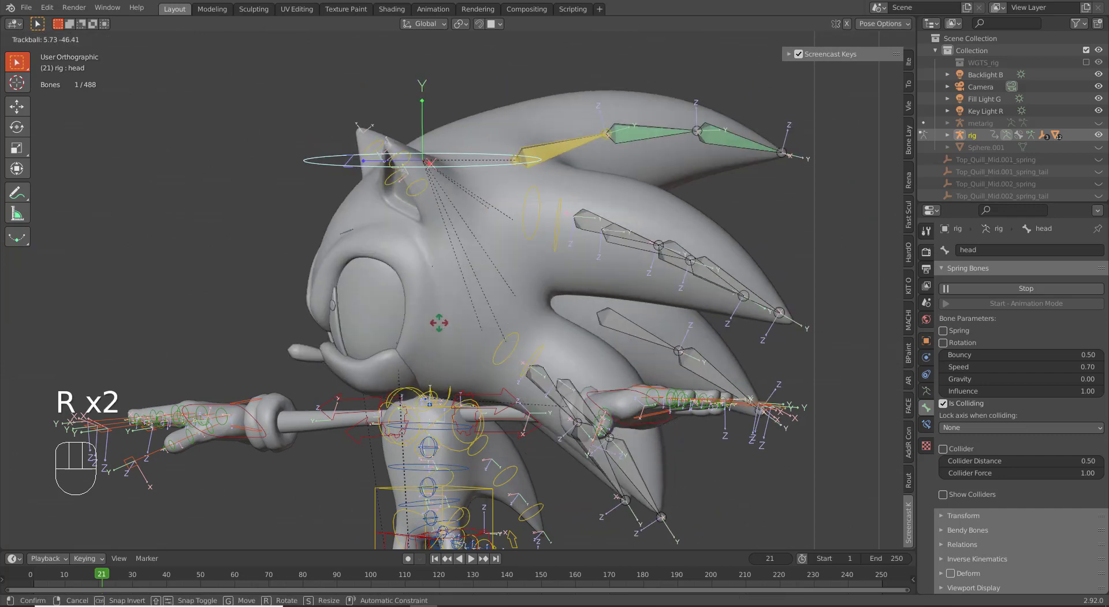
{"action": "right_click", "coordinate": [521, 334]}
{"action": "left_click_drag", "start_coordinate": [551, 300], "coordinate": [616, 285]}
{"action": "right_click", "coordinate": [580, 241]}
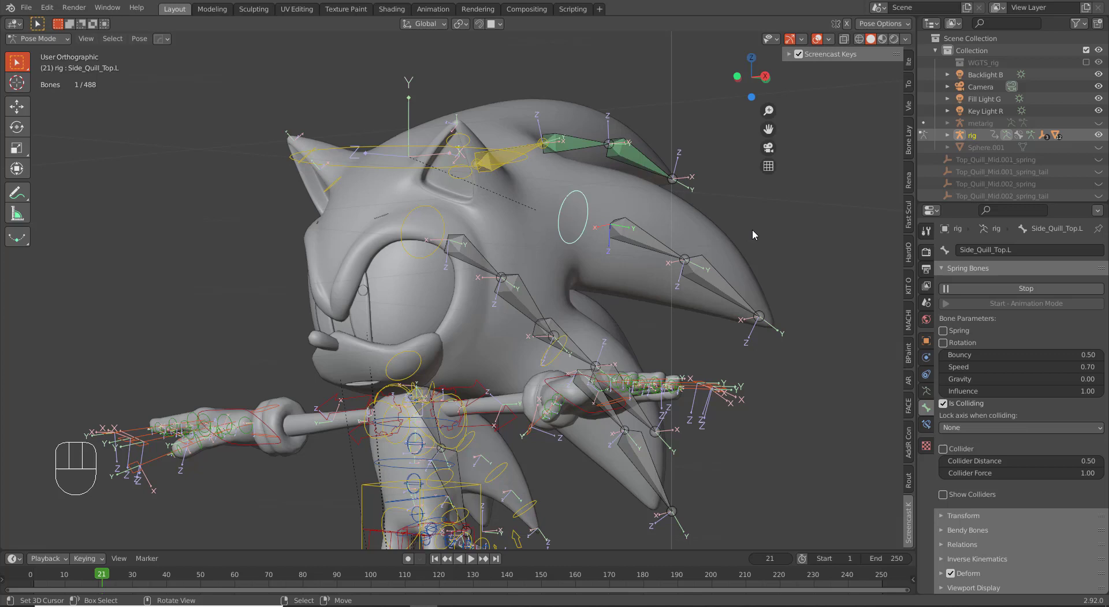
Give Side_Quill_Bottom.L spring and rotation at Bouncy 0.50 and Speed 0.70, then stop the simulation.
{"action": "right_click", "coordinate": [954, 346]}
{"action": "left_click", "coordinate": [952, 346]}
{"action": "left_click_drag", "start_coordinate": [559, 363], "coordinate": [743, 383]}
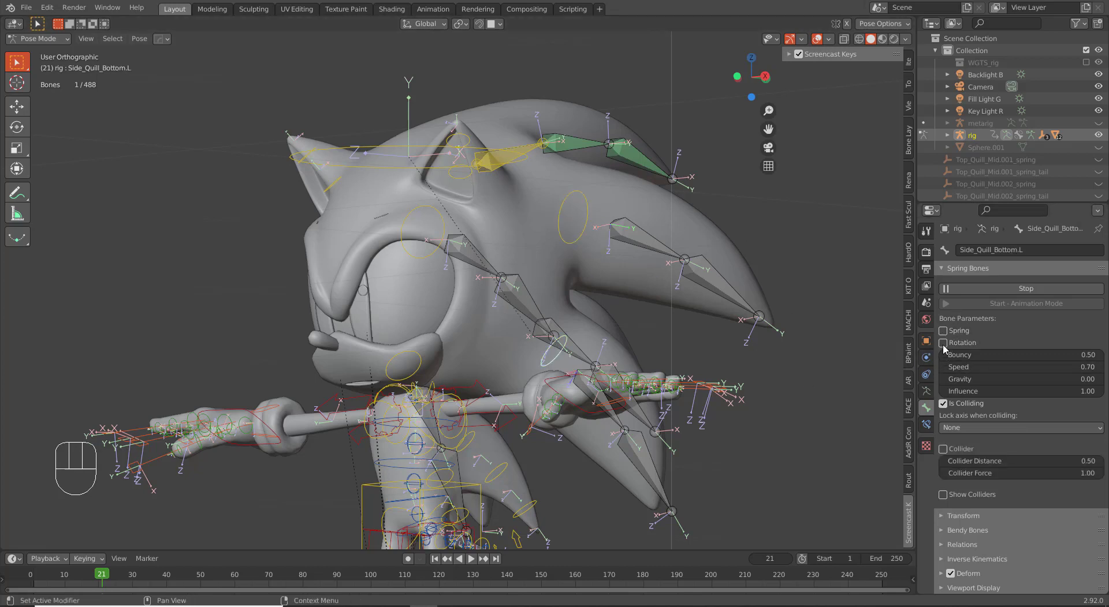
{"action": "double_click", "coordinate": [948, 342]}
{"action": "left_click", "coordinate": [939, 335]}
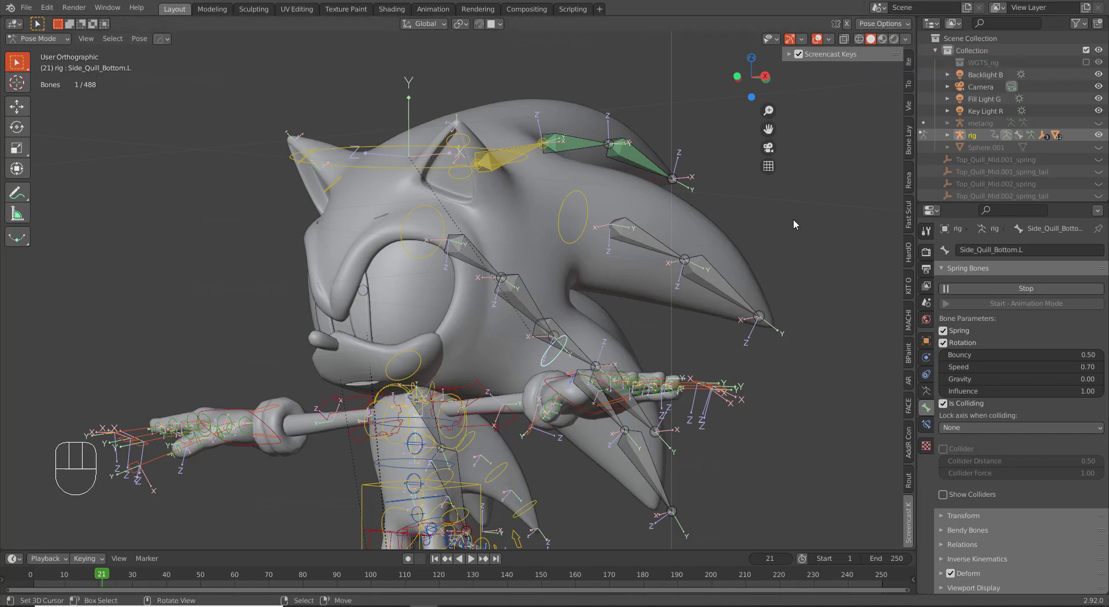
{"action": "left_click_drag", "start_coordinate": [788, 261], "coordinate": [911, 265]}
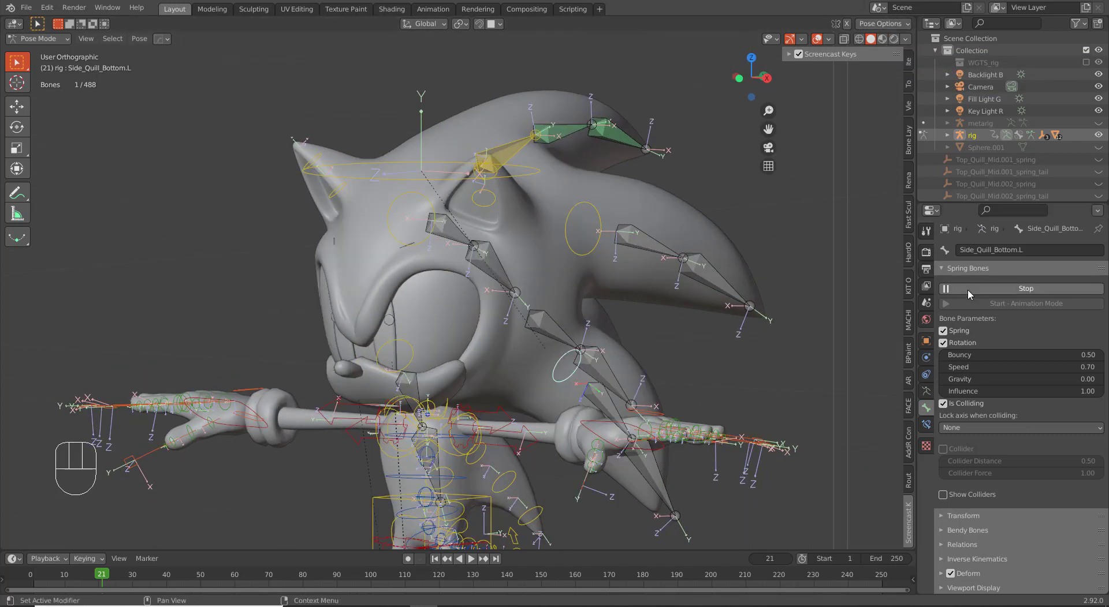
{"action": "left_click", "coordinate": [972, 296]}
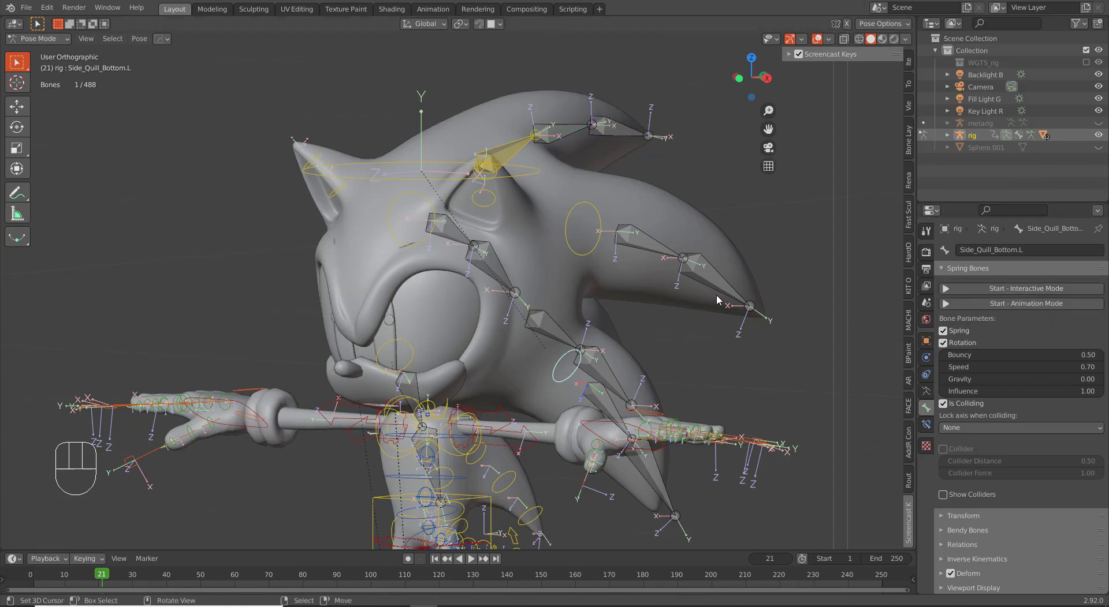
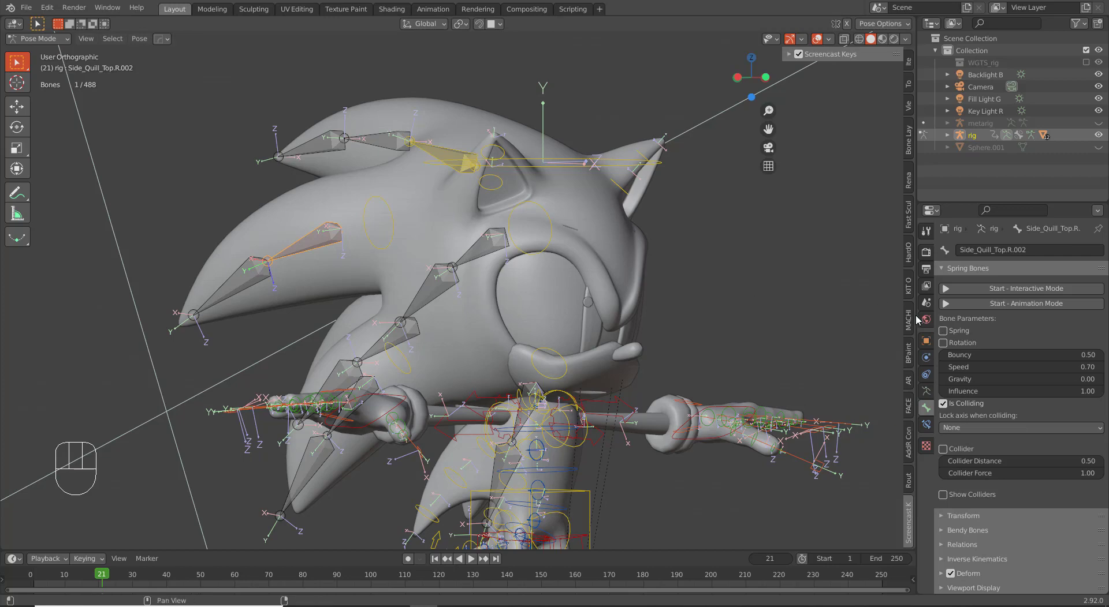
Enable Spring and Rotation for the first right side quill bone in Spring Bones.
{"action": "left_click_drag", "start_coordinate": [944, 339], "coordinate": [706, 326]}
{"action": "right_click", "coordinate": [265, 285]}
{"action": "left_click", "coordinate": [949, 341]}
{"action": "middle_click", "coordinate": [499, 388]}
{"action": "right_click", "coordinate": [440, 409]}
{"action": "left_click", "coordinate": [947, 339]}
{"action": "middle_click", "coordinate": [391, 421]}
{"action": "right_click", "coordinate": [377, 468]}
{"action": "left_click", "coordinate": [948, 334]}
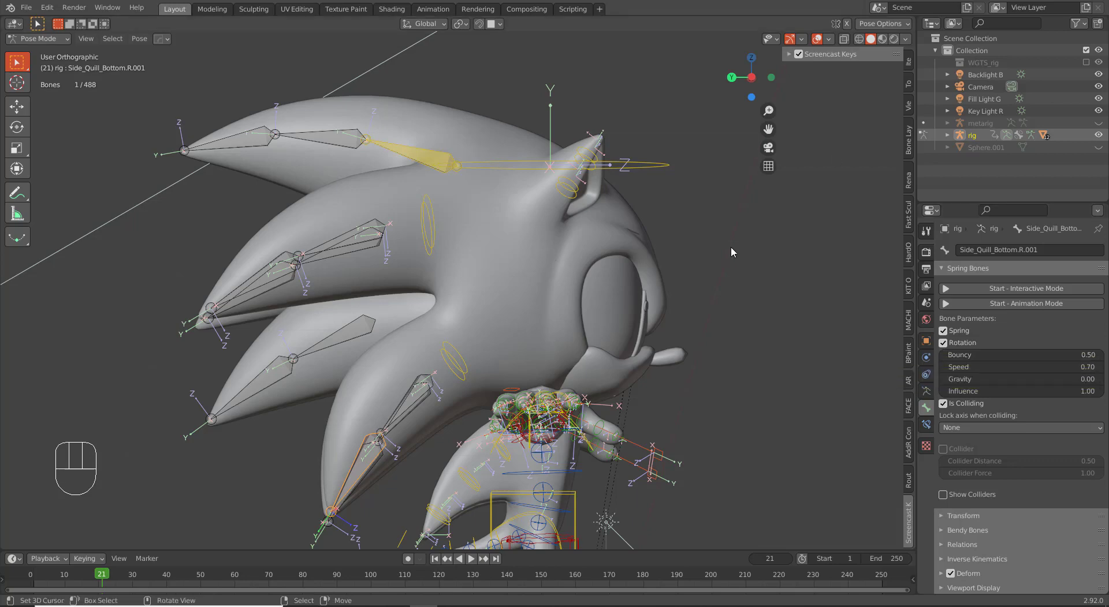
Enable Spring and Rotation for the second right side quill bone as well.
{"action": "left_click_drag", "start_coordinate": [434, 305], "coordinate": [406, 315]}
{"action": "right_click", "coordinate": [346, 261]}
{"action": "right_click", "coordinate": [262, 290]}
{"action": "middle_click", "coordinate": [672, 387]}
{"action": "middle_click", "coordinate": [446, 269]}
{"action": "left_click", "coordinate": [646, 244]}
{"action": "left_click", "coordinate": [952, 339]}
{"action": "left_click_drag", "start_coordinate": [788, 283], "coordinate": [838, 299]}
{"action": "left_click", "coordinate": [951, 335]}
Inspect the quill bones and enable spring motion for Side_Quill_Bottom.R.002.
{"action": "left_click_drag", "start_coordinate": [534, 262], "coordinate": [551, 256]}
{"action": "right_click", "coordinate": [489, 155]}
{"action": "left_click_drag", "start_coordinate": [477, 182], "coordinate": [481, 170]}
{"action": "left_click_drag", "start_coordinate": [508, 154], "coordinate": [508, 154]}
{"action": "middle_click", "coordinate": [428, 291]}
{"action": "middle_click", "coordinate": [540, 314]}
{"action": "middle_click", "coordinate": [566, 362]}
{"action": "left_click_drag", "start_coordinate": [537, 361], "coordinate": [560, 374]}
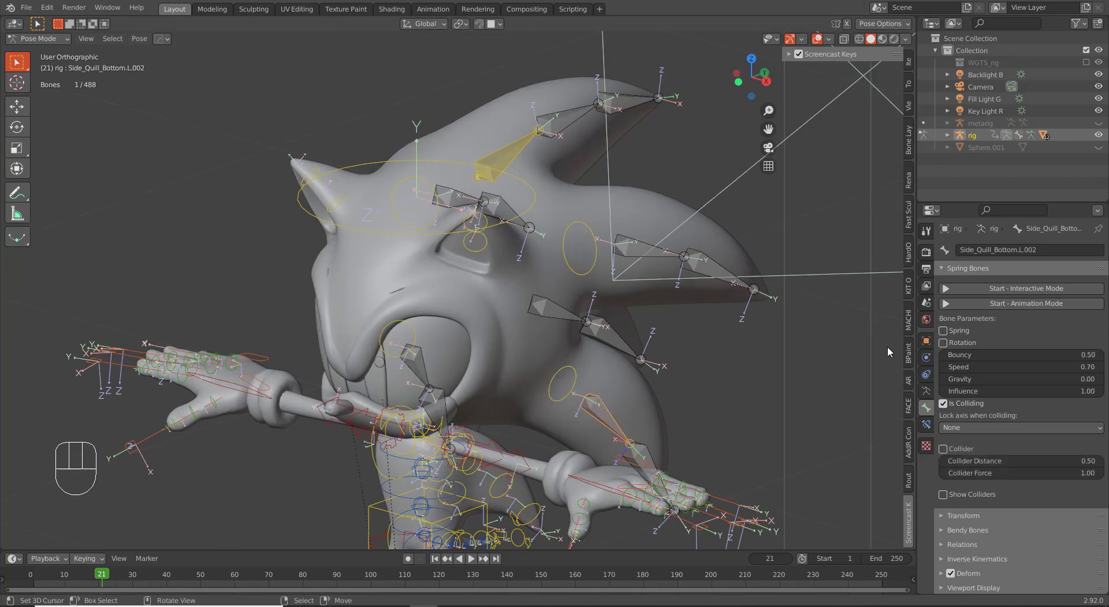
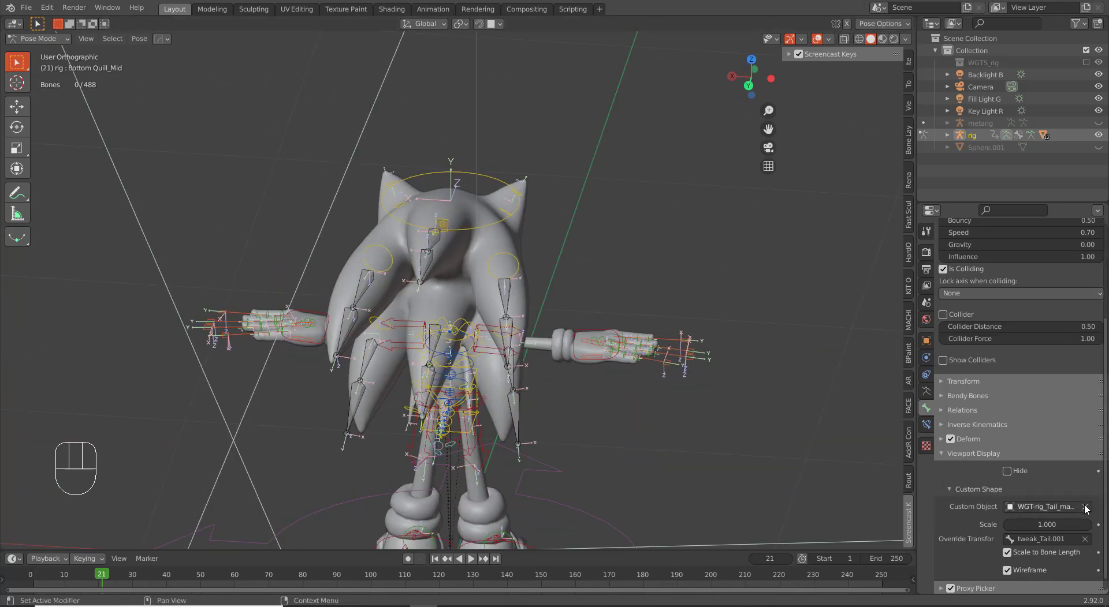
{"action": "left_click", "coordinate": [1089, 542]}
{"action": "left_click_drag", "start_coordinate": [552, 397], "coordinate": [613, 373]}
{"action": "left_click_drag", "start_coordinate": [496, 381], "coordinate": [527, 376]}
{"action": "left_click_drag", "start_coordinate": [598, 430], "coordinate": [643, 427]}
{"action": "left_click", "coordinate": [950, 304]}
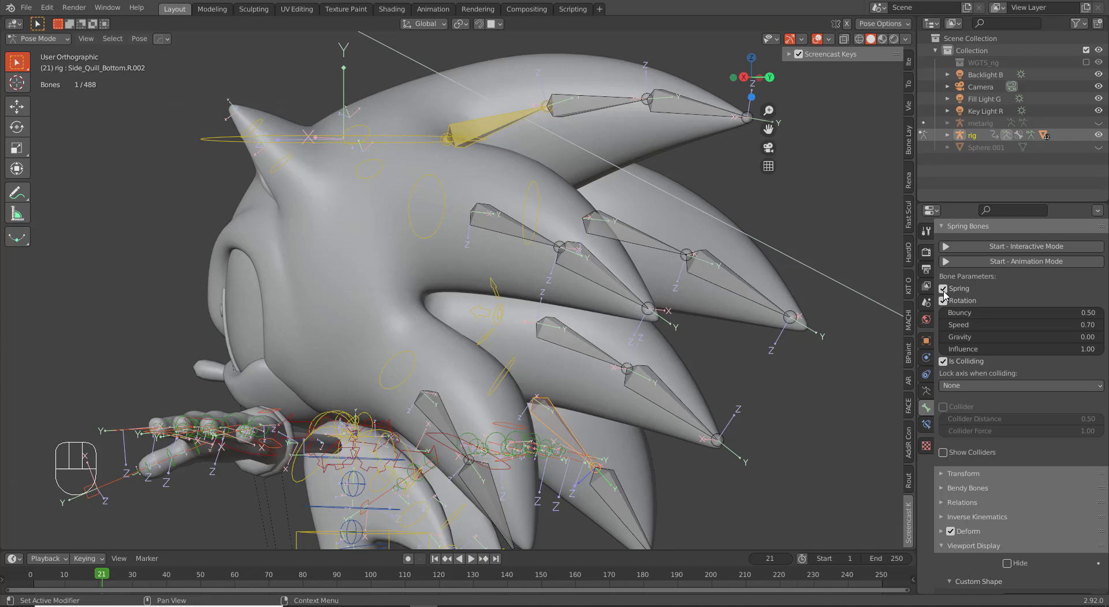
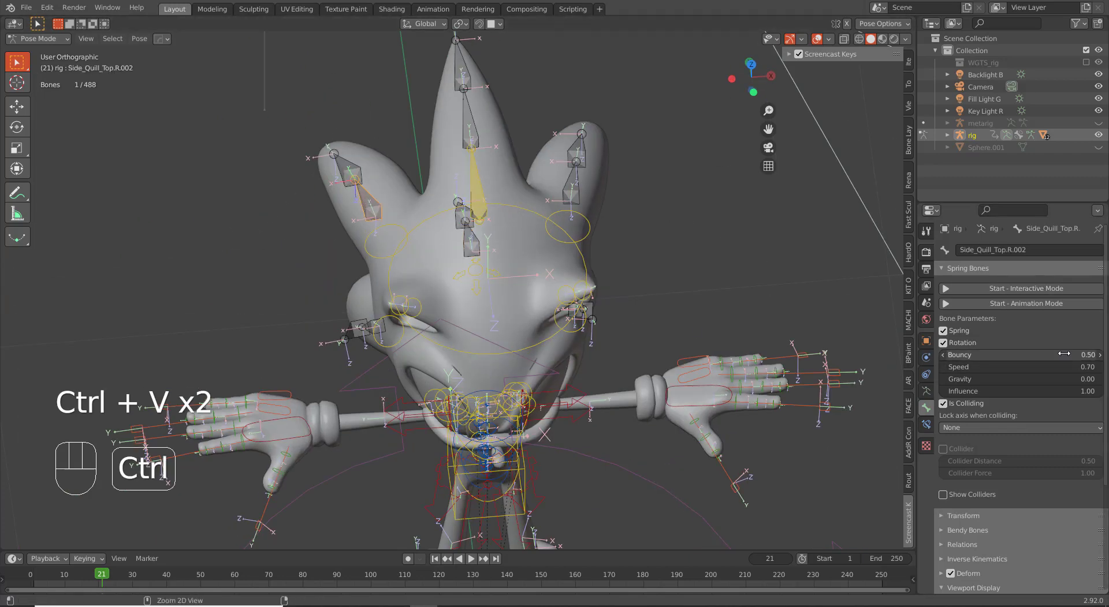
Paste Bouncy 0.50 and Speed 0.70 onto the right quills and enable rotation for Side_Quill_Top.R.002.
{"action": "key", "text": "ctrl+v"}
{"action": "left_click", "coordinate": [360, 183]}
{"action": "left_click_drag", "start_coordinate": [370, 298], "coordinate": [395, 322]}
{"action": "right_click", "coordinate": [373, 380]}
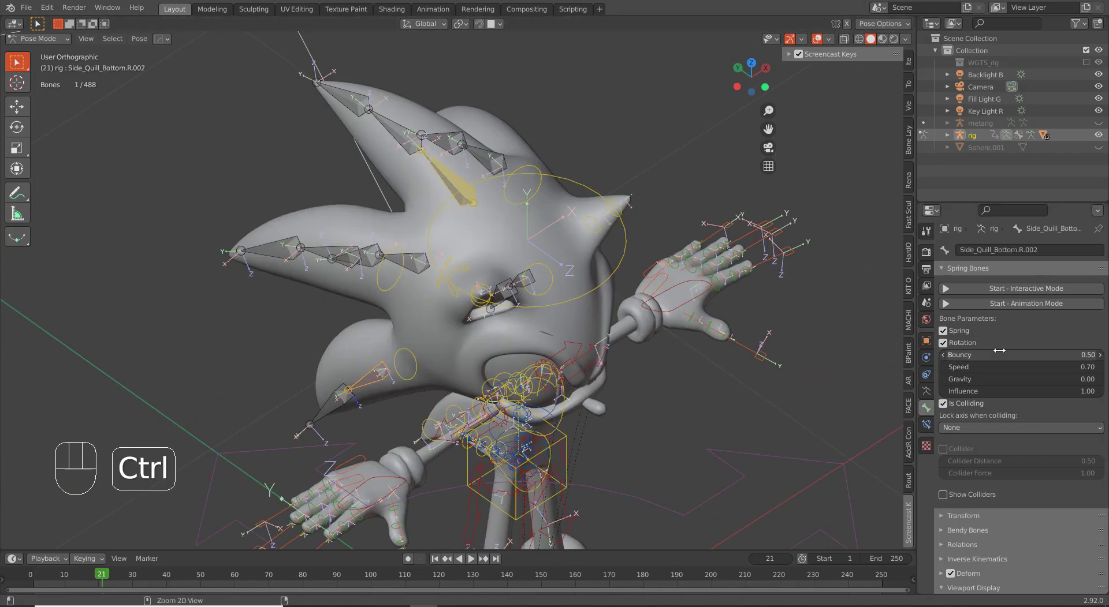
{"action": "key", "text": "ctrl+v"}
Start Interactive Mode and trackball-rotate the head bone to shake the quills.
{"action": "left_click", "coordinate": [984, 293]}
{"action": "middle_click", "coordinate": [589, 341]}
{"action": "left_click", "coordinate": [537, 257]}
{"action": "middle_click", "coordinate": [549, 295]}
{"action": "key", "text": "r"}
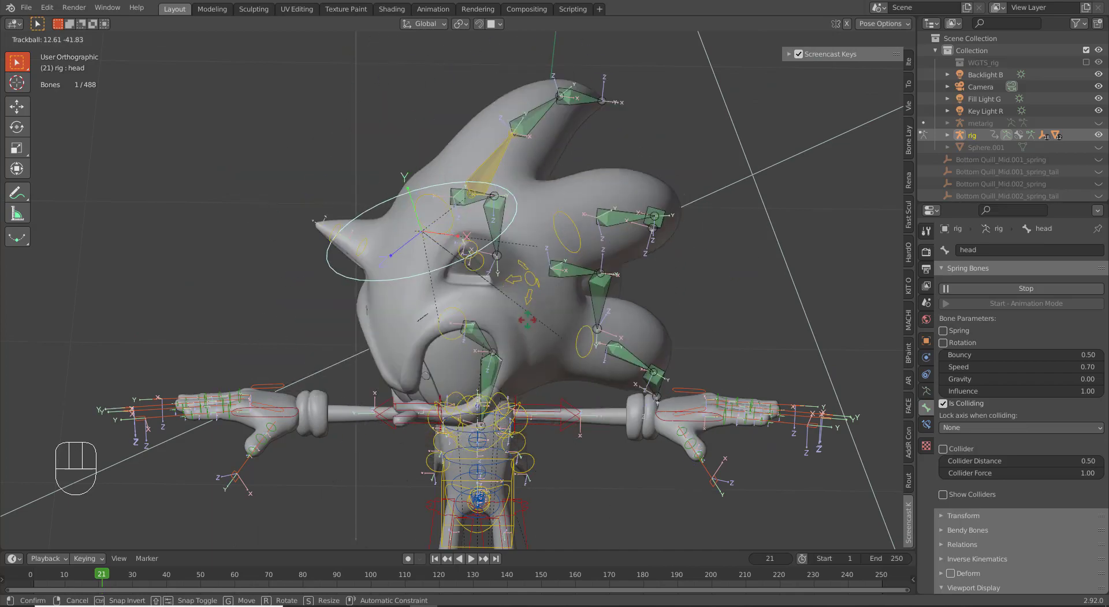
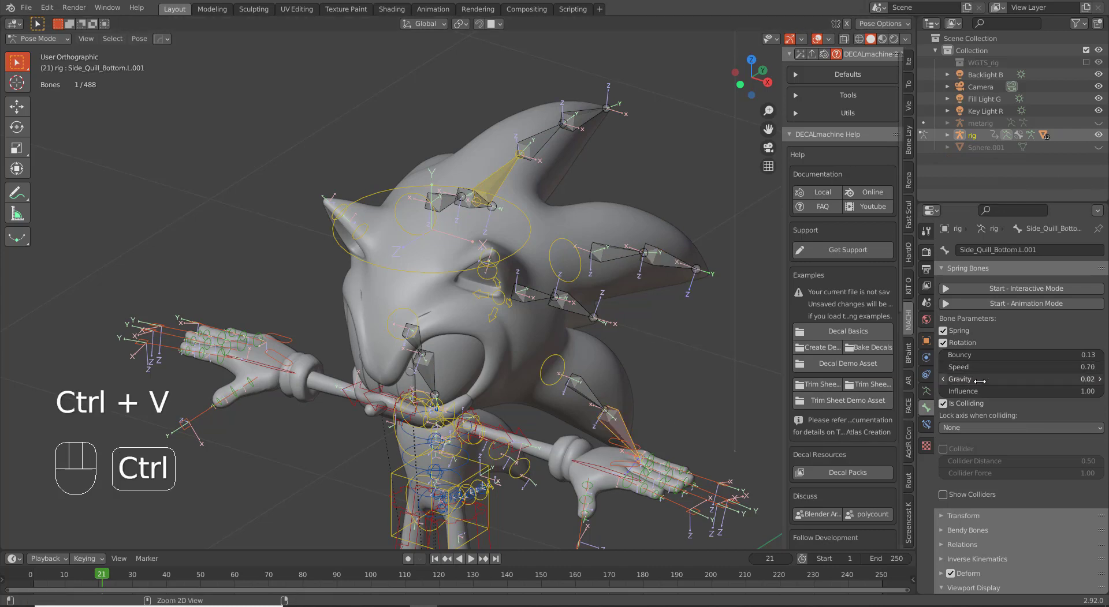
Set Side_Quill_Bottom.L.001 to Bouncy 0.13 and Gravity 0.02, pasting the values across side quills.
{"action": "double_click", "coordinate": [586, 317]}
{"action": "key", "text": "ctrl+v"}
{"action": "left_click", "coordinate": [433, 360]}
{"action": "key", "text": "ctrl+v"}
{"action": "middle_click", "coordinate": [465, 237]}
{"action": "left_click", "coordinate": [475, 215]}
{"action": "key", "text": "ctrl+v"}
{"action": "middle_click", "coordinate": [518, 379]}
Restart Interactive Mode so the head can be turned to test the softer quill.
{"action": "left_click", "coordinate": [962, 295]}
{"action": "left_click_drag", "start_coordinate": [448, 276], "coordinate": [448, 276]}
{"action": "left_click_drag", "start_coordinate": [492, 341], "coordinate": [508, 364]}
Trackball-rotate the head and click through the quill bones to watch their live spring response.
{"action": "key", "text": "r"}
{"action": "key", "text": "r"}
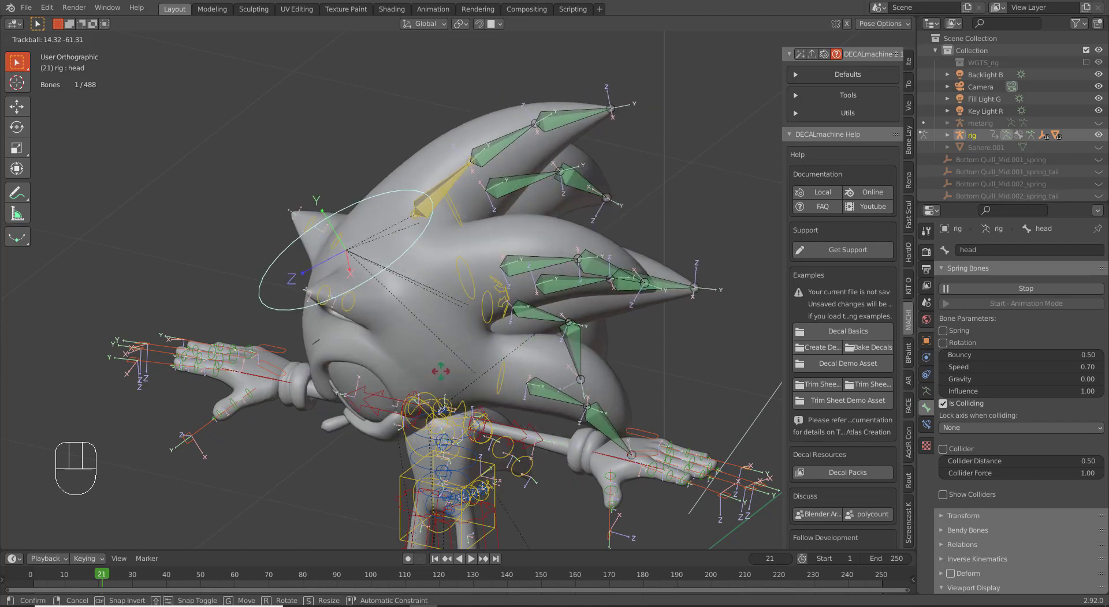
{"action": "right_click", "coordinate": [445, 378]}
{"action": "right_click", "coordinate": [663, 266]}
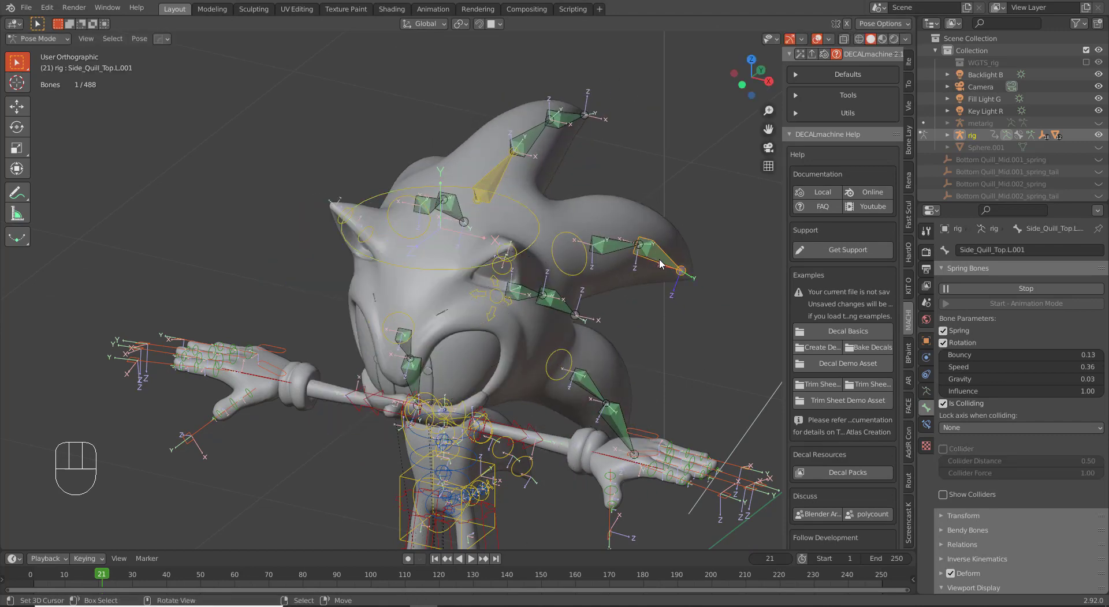
{"action": "right_click", "coordinate": [573, 127]}
{"action": "right_click", "coordinate": [573, 127]}
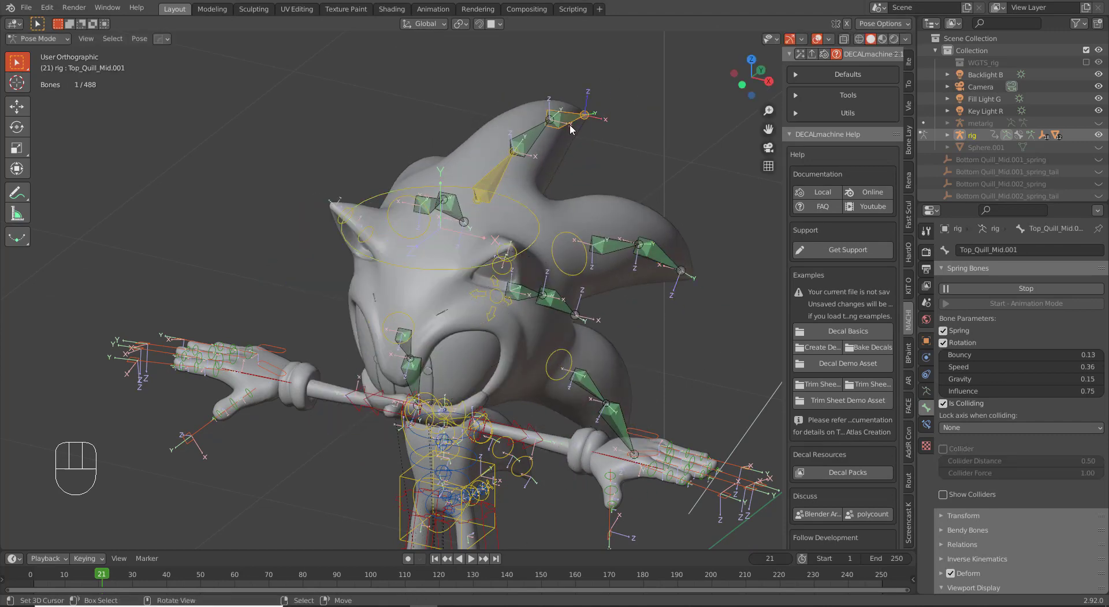
{"action": "right_click", "coordinate": [659, 262]}
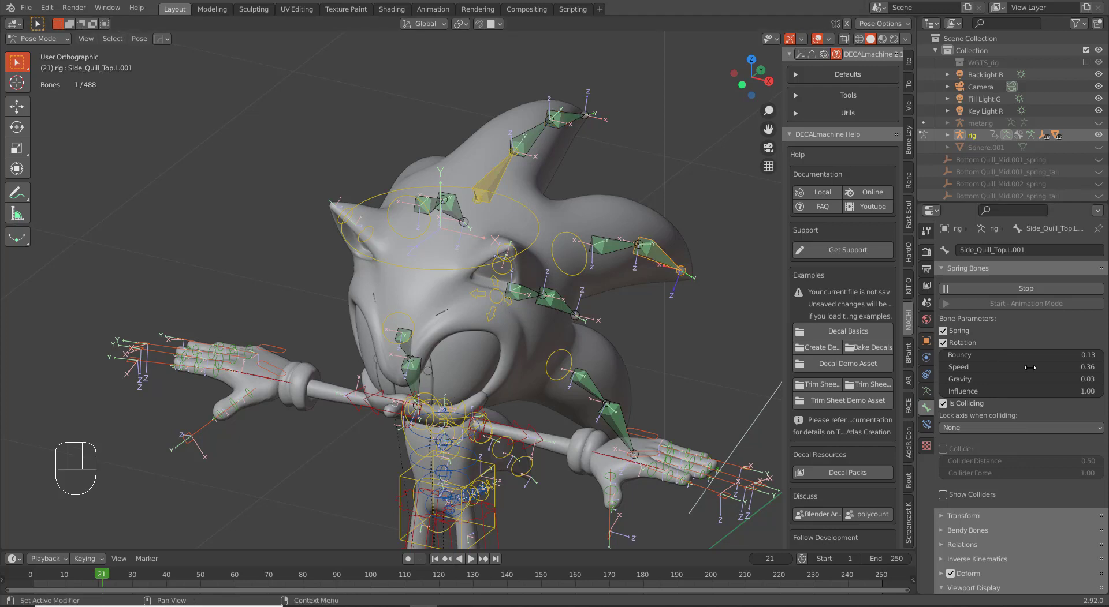
{"action": "right_click", "coordinate": [555, 122]}
{"action": "right_click", "coordinate": [568, 120]}
{"action": "right_click", "coordinate": [671, 273]}
{"action": "right_click", "coordinate": [572, 126]}
{"action": "right_click", "coordinate": [573, 125]}
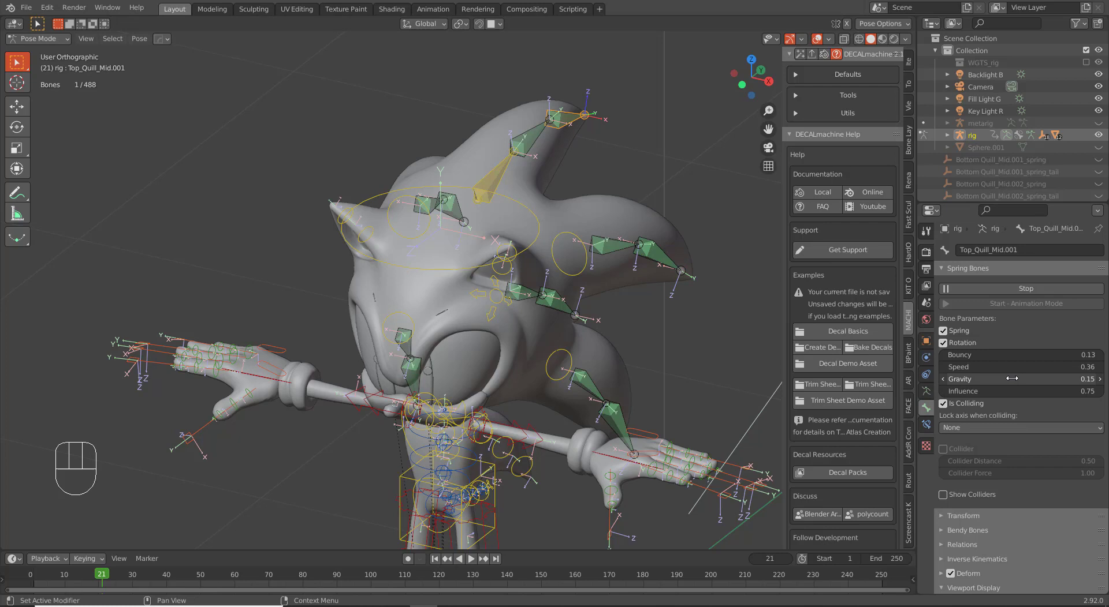
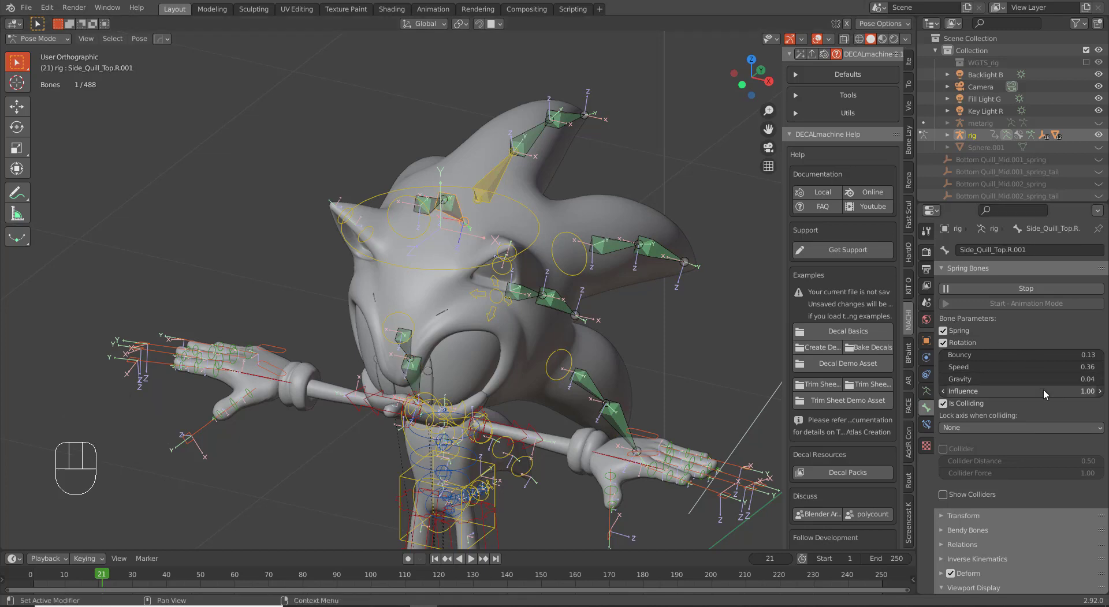
Copy settings from the top middle quill and raise the side quill's gravity to 0.15.
{"action": "key", "text": "ctrl+v"}
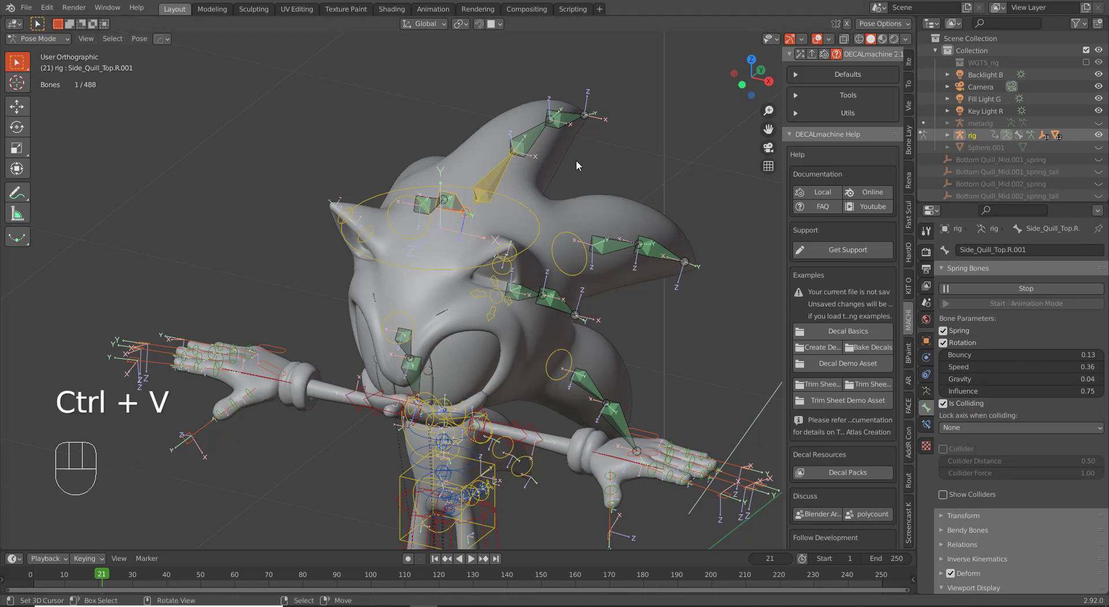
{"action": "left_click", "coordinate": [538, 143]}
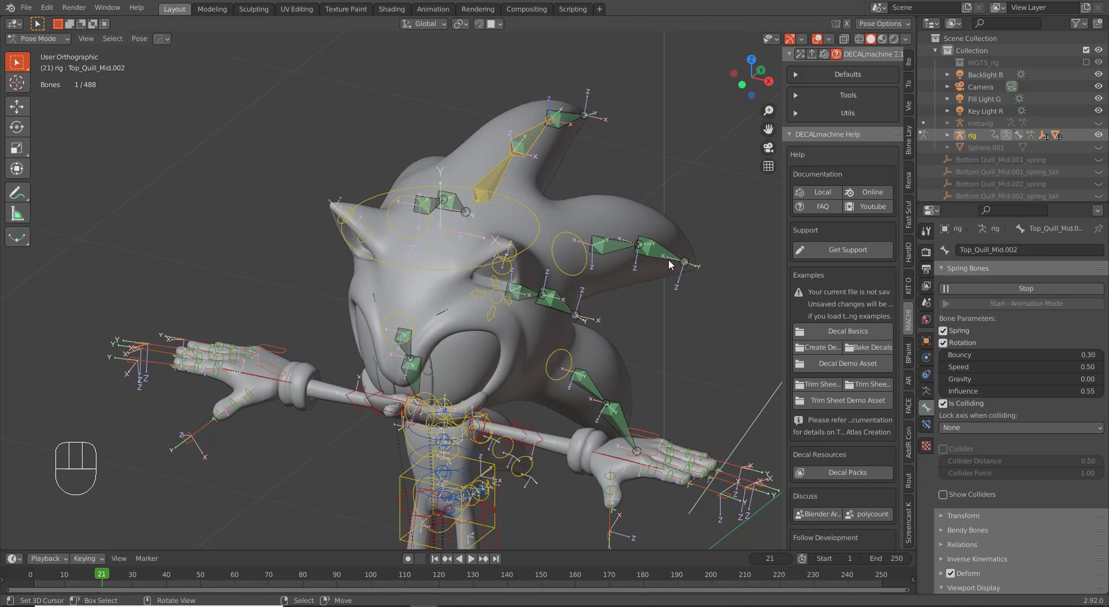
{"action": "left_click", "coordinate": [667, 261]}
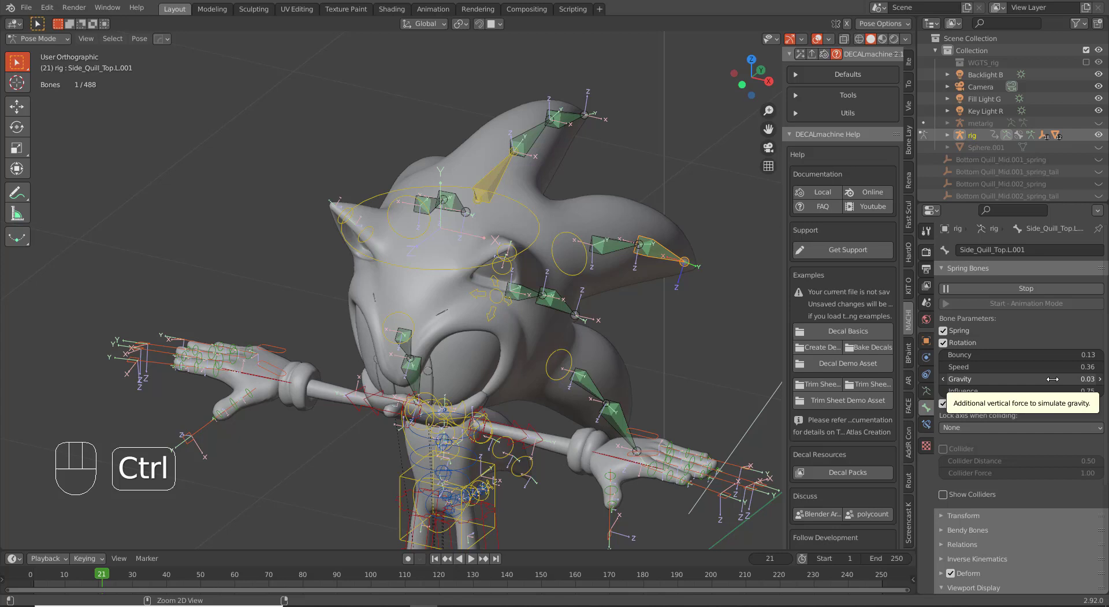
{"action": "key", "text": "ctrl+c"}
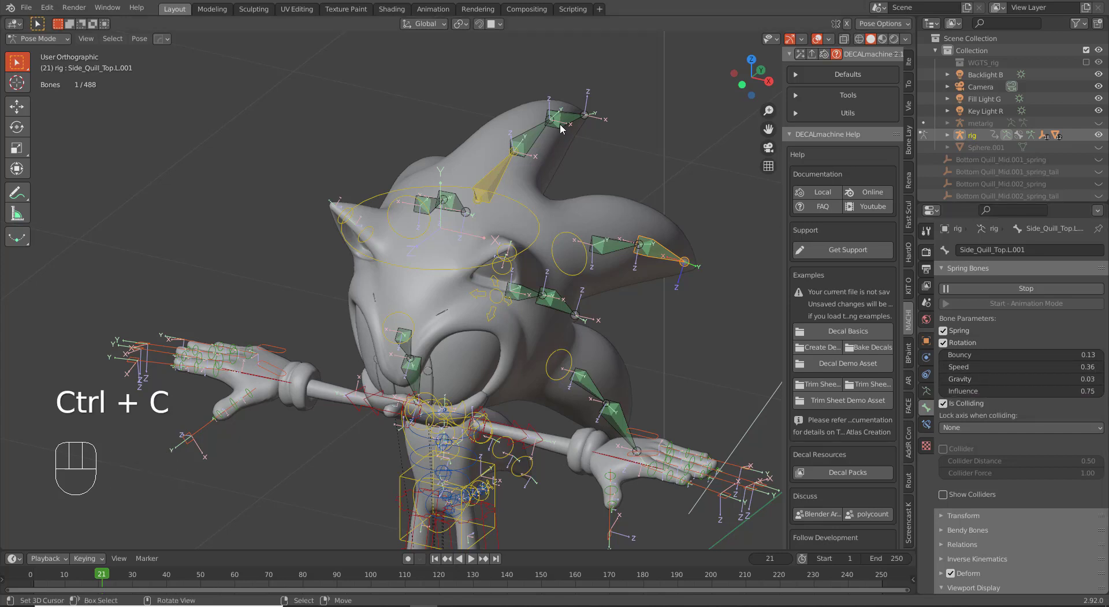
{"action": "right_click", "coordinate": [566, 128]}
{"action": "right_click", "coordinate": [584, 125]}
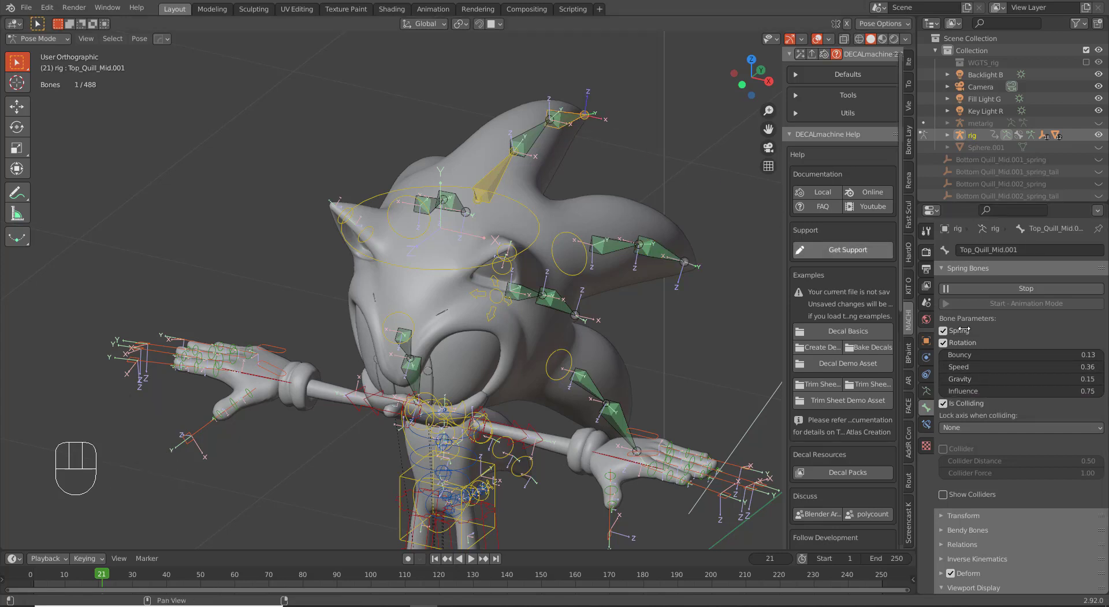
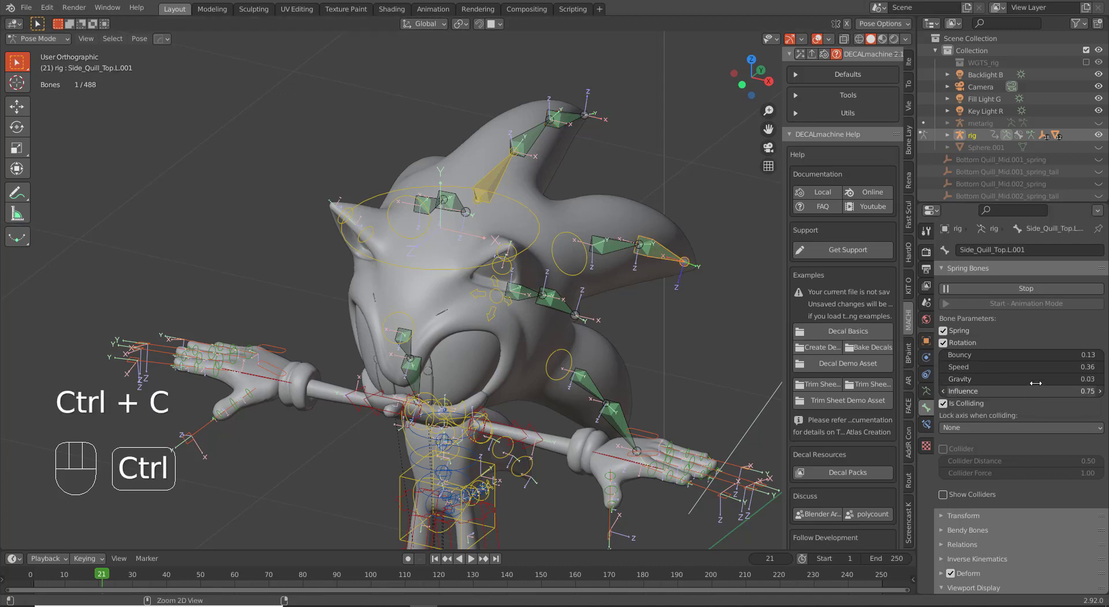
{"action": "key", "text": "ctrl+v"}
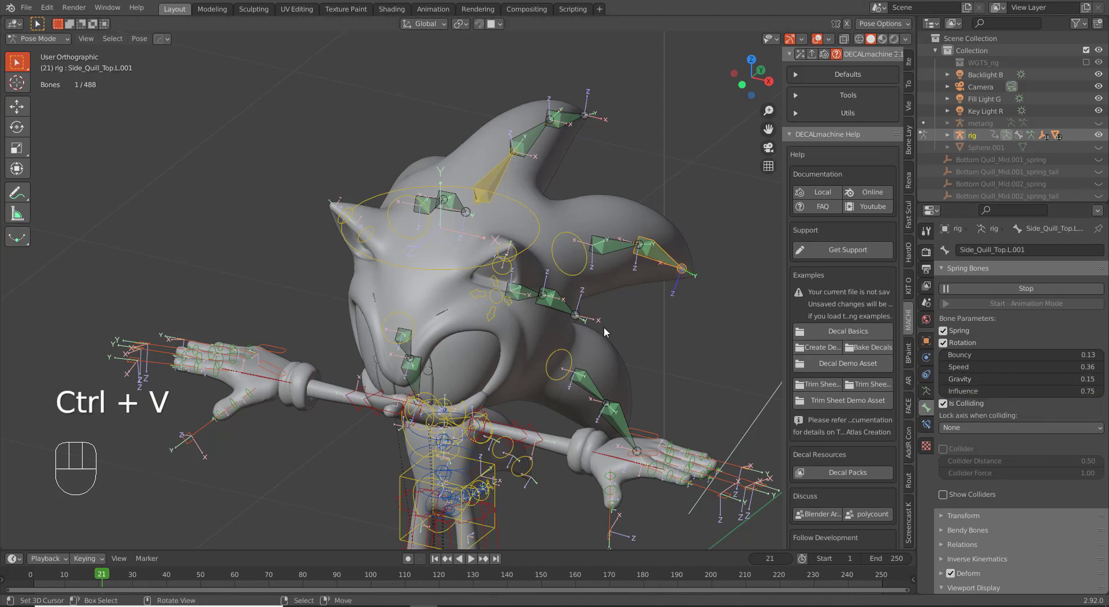
Adjust gravity on the lower left and right side quills and lower the right quill's influence to 0.15.
{"action": "left_click", "coordinate": [617, 406]}
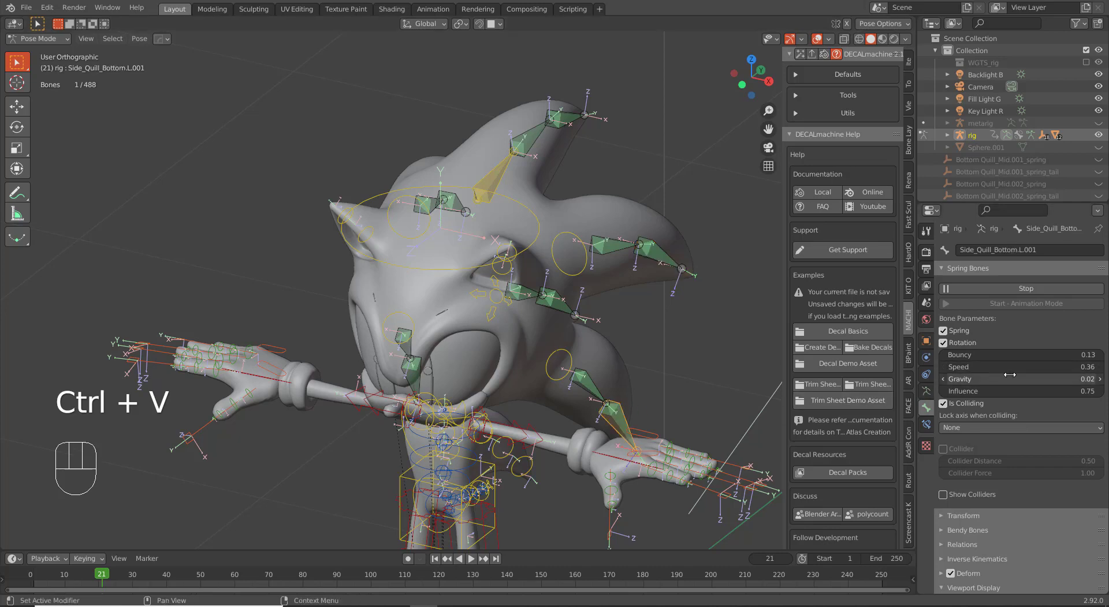
{"action": "key", "text": "ctrl+v"}
{"action": "left_click", "coordinate": [414, 382]}
{"action": "key", "text": "ctrl+v"}
{"action": "right_click", "coordinate": [462, 205]}
{"action": "key", "text": "ctrl+v"}
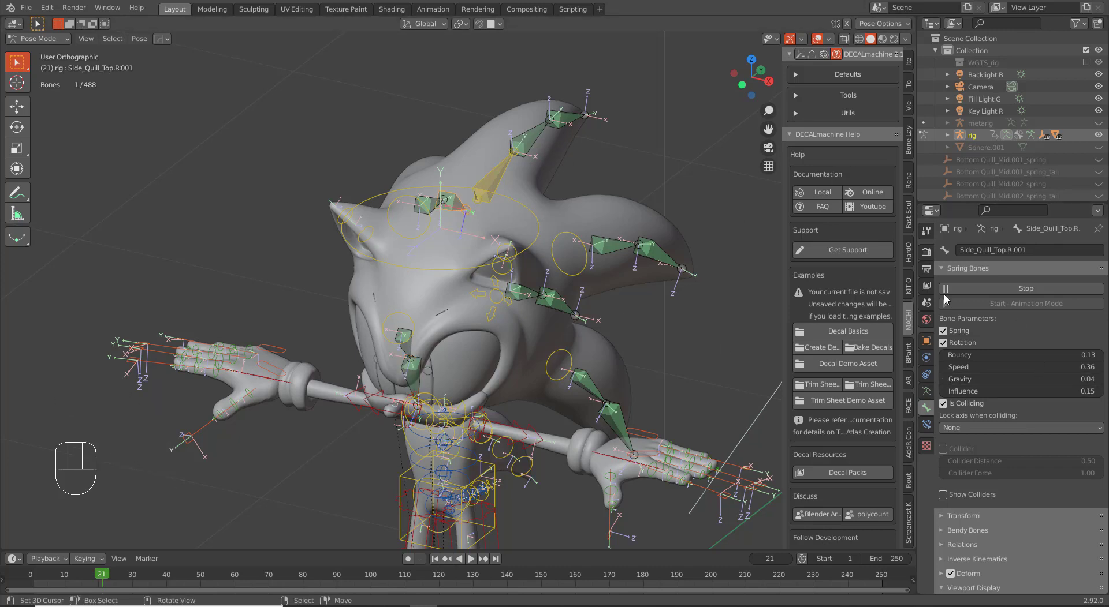
Select the head bone and trackball-rotate it to test the tuned quills.
{"action": "double_click", "coordinate": [1011, 297]}
{"action": "right_click", "coordinate": [457, 269]}
{"action": "key", "text": "r"}
{"action": "key", "text": "r"}
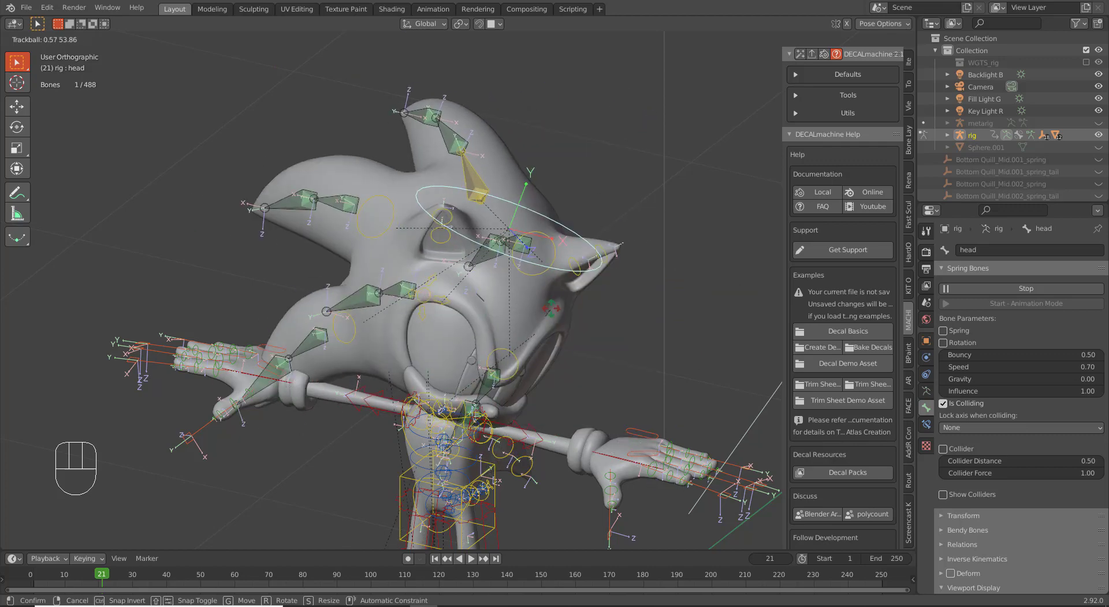
Finish the test turn and set Top_Quill_Mid's Influence to 0.70.
{"action": "left_click", "coordinate": [469, 315]}
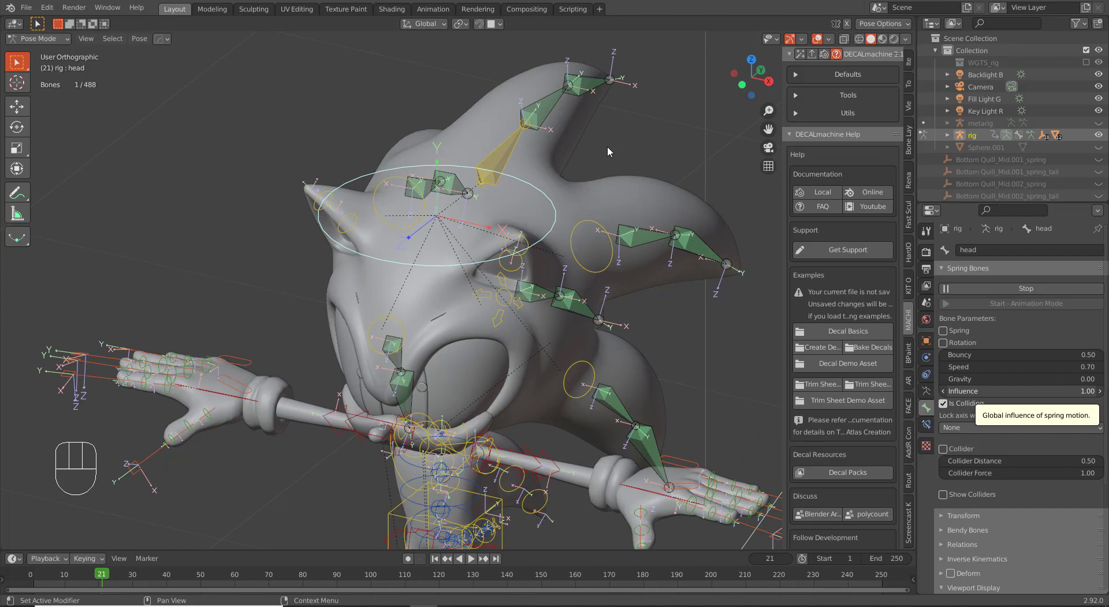
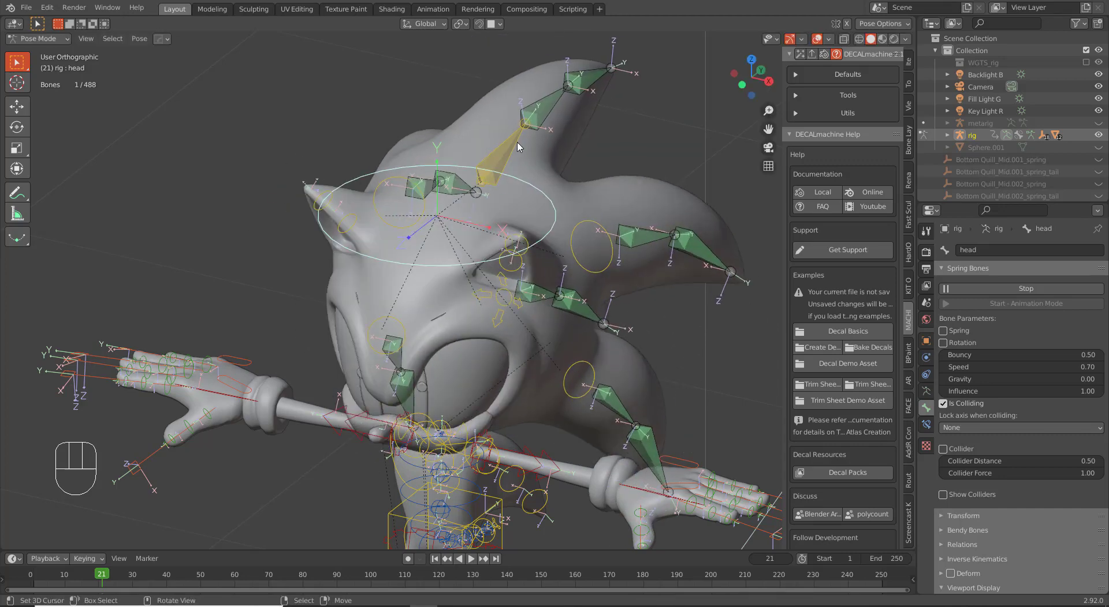
{"action": "right_click", "coordinate": [520, 143]}
{"action": "double_click", "coordinate": [1029, 402]}
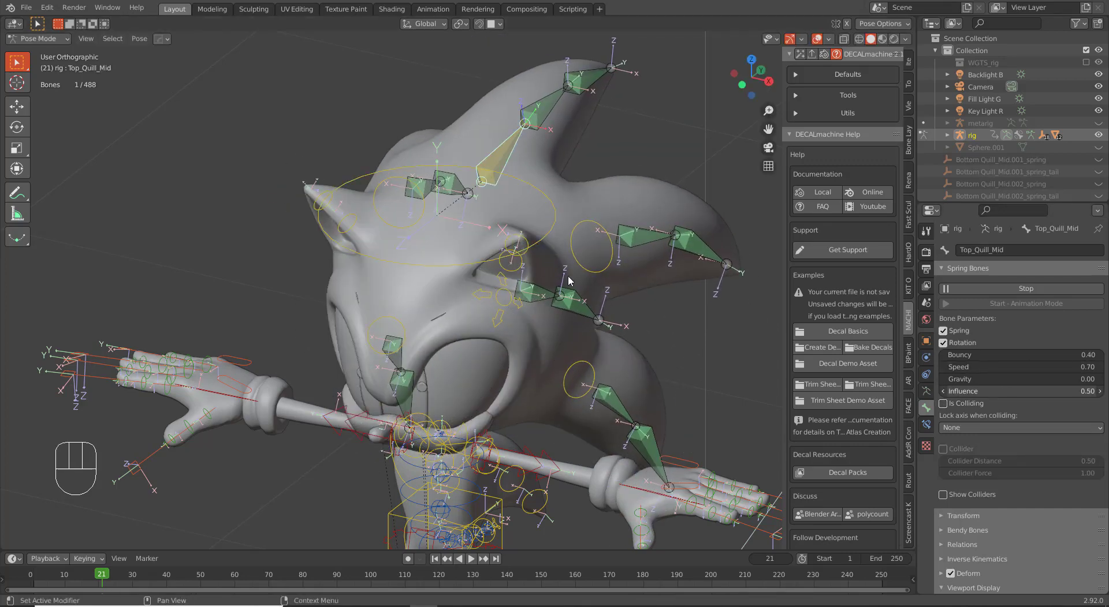
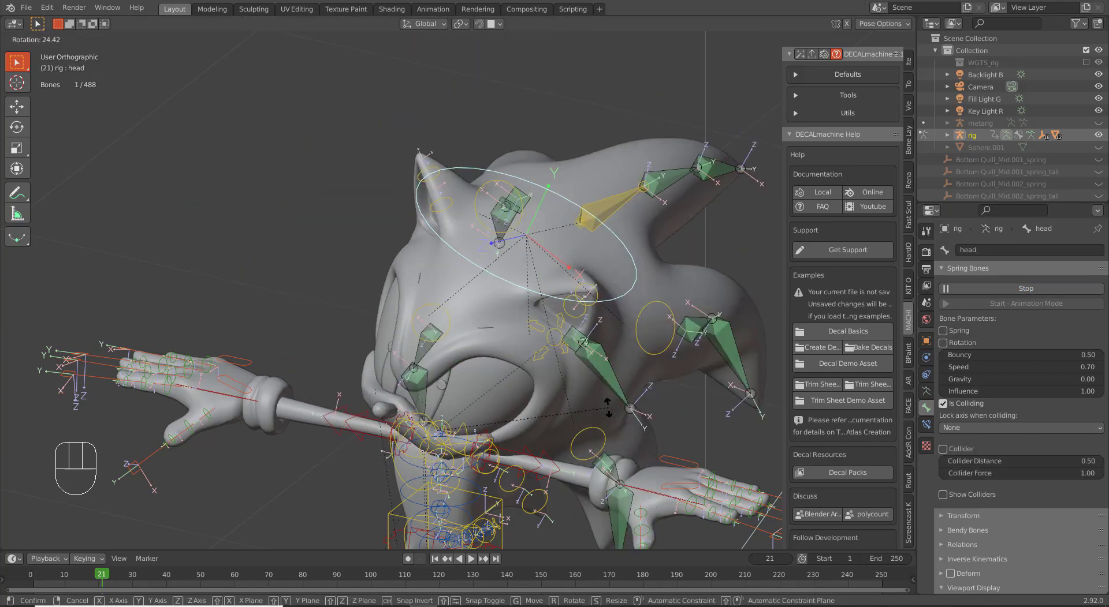
{"action": "right_click", "coordinate": [533, 339]}
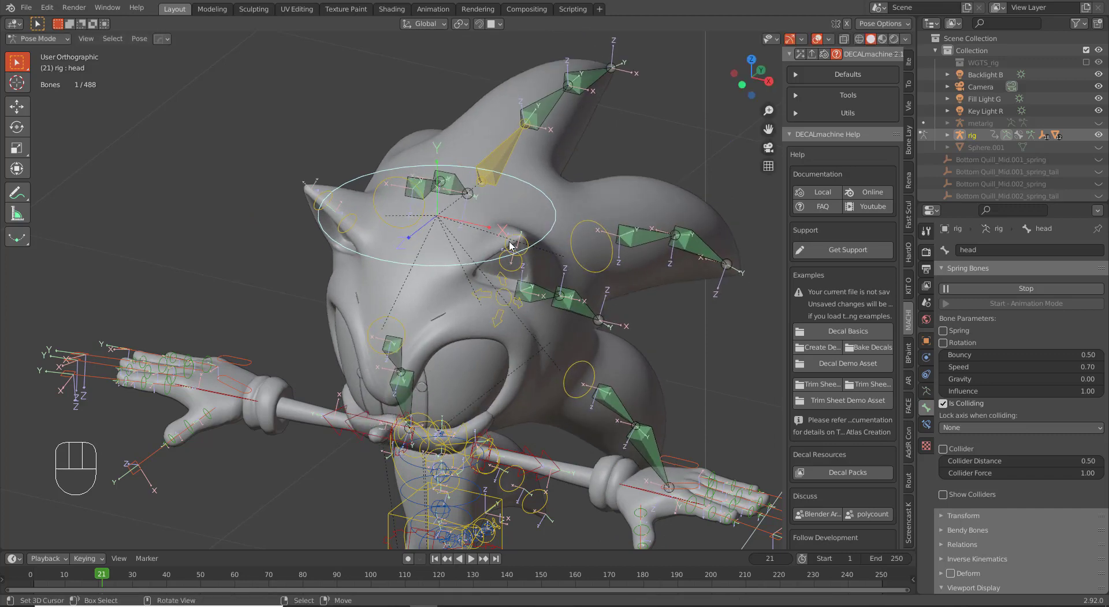
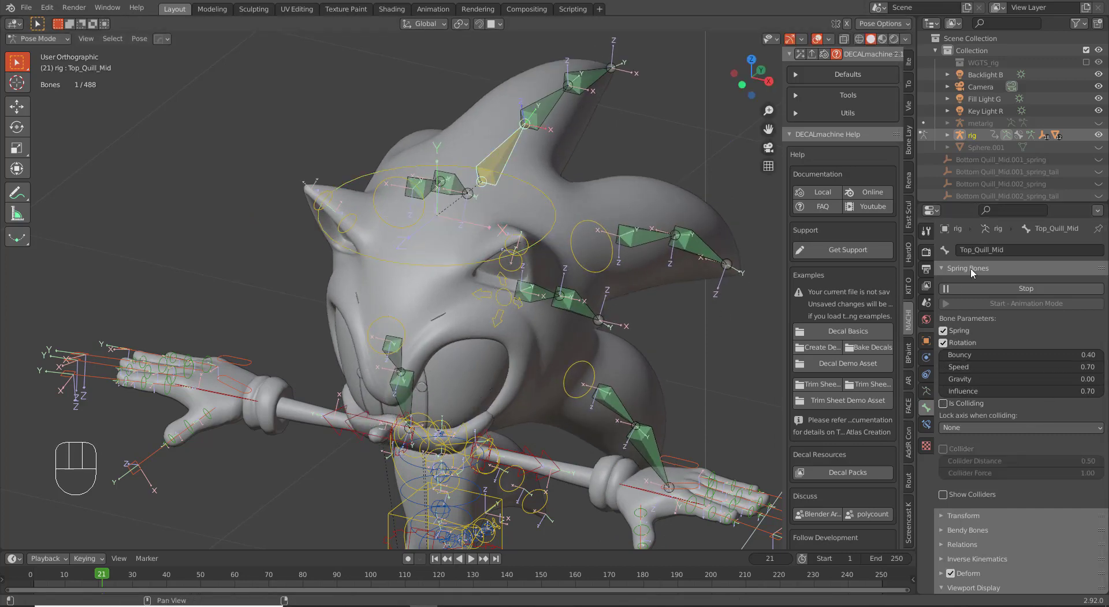
Rotate the head bone once more to test the quills, then cancel the turn.
{"action": "left_click", "coordinate": [978, 289]}
{"action": "left_click", "coordinate": [471, 269]}
{"action": "key", "text": "r"}
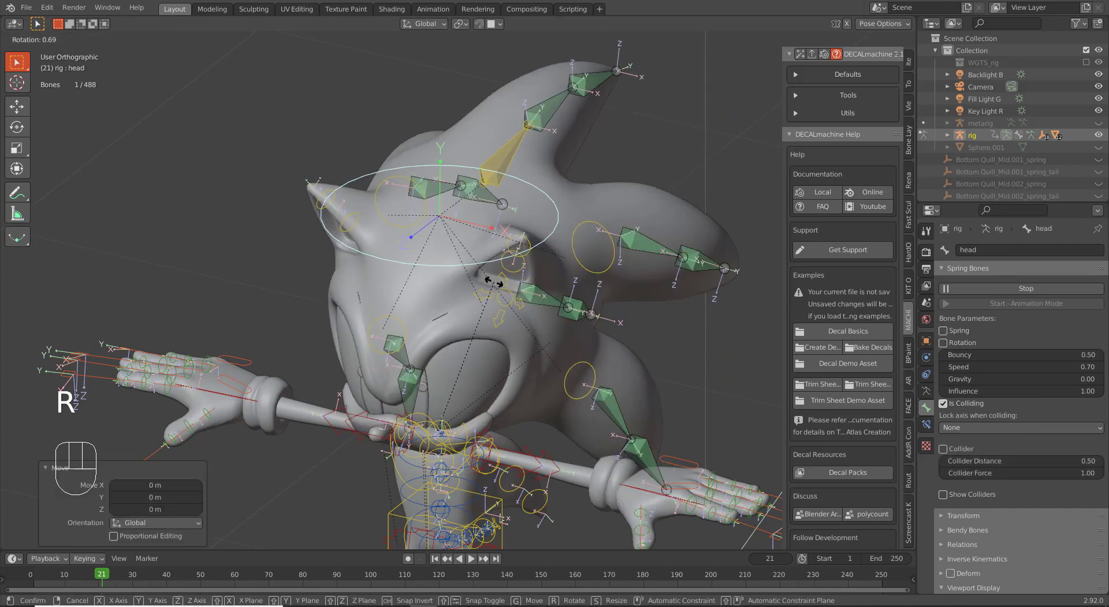
{"action": "left_click", "coordinate": [495, 360]}
Stop the live spring simulation and leave Side_Quill_Top.L active.
{"action": "left_click", "coordinate": [511, 167]}
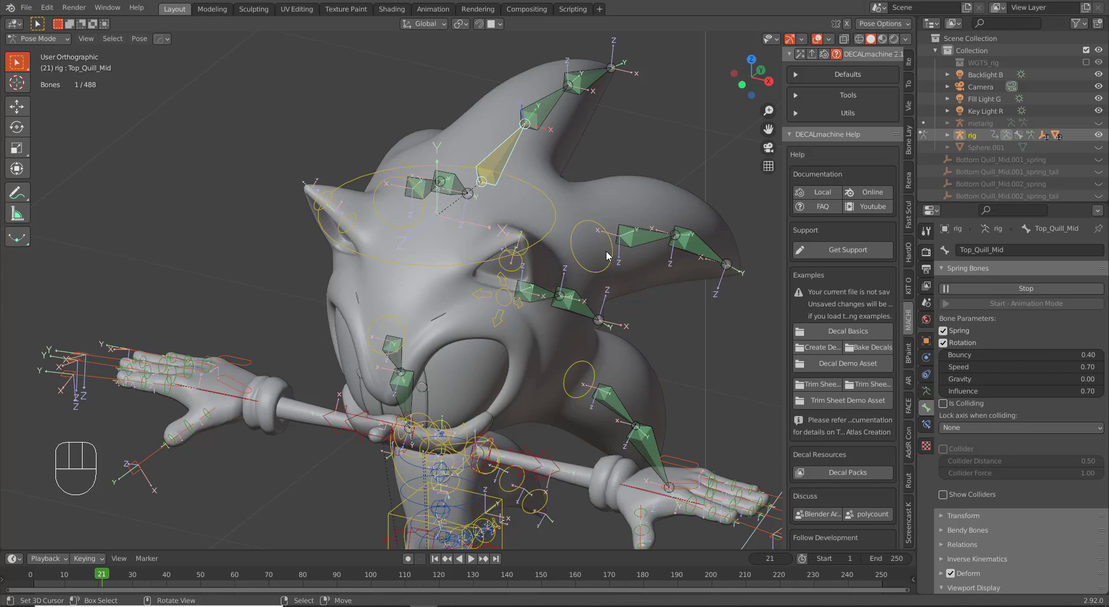
{"action": "left_click", "coordinate": [753, 275]}
{"action": "left_click", "coordinate": [980, 297]}
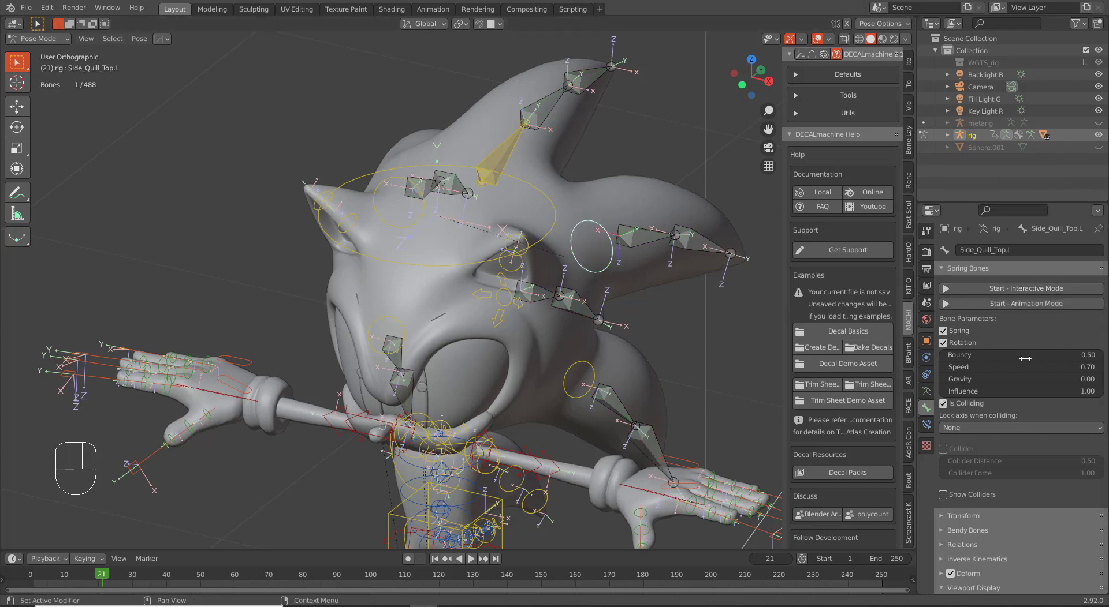
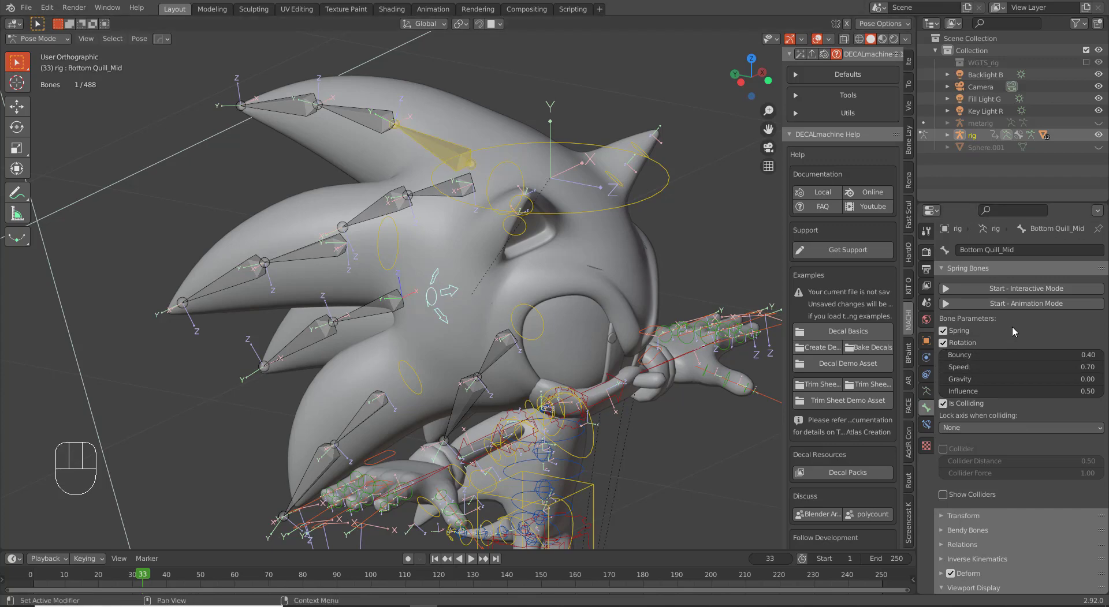
Select the head bone and trackball-rotate it freely.
{"action": "left_click", "coordinate": [1005, 289]}
{"action": "right_click", "coordinate": [619, 214]}
{"action": "middle_click", "coordinate": [632, 345]}
{"action": "key", "text": "r"}
{"action": "key", "text": "r"}
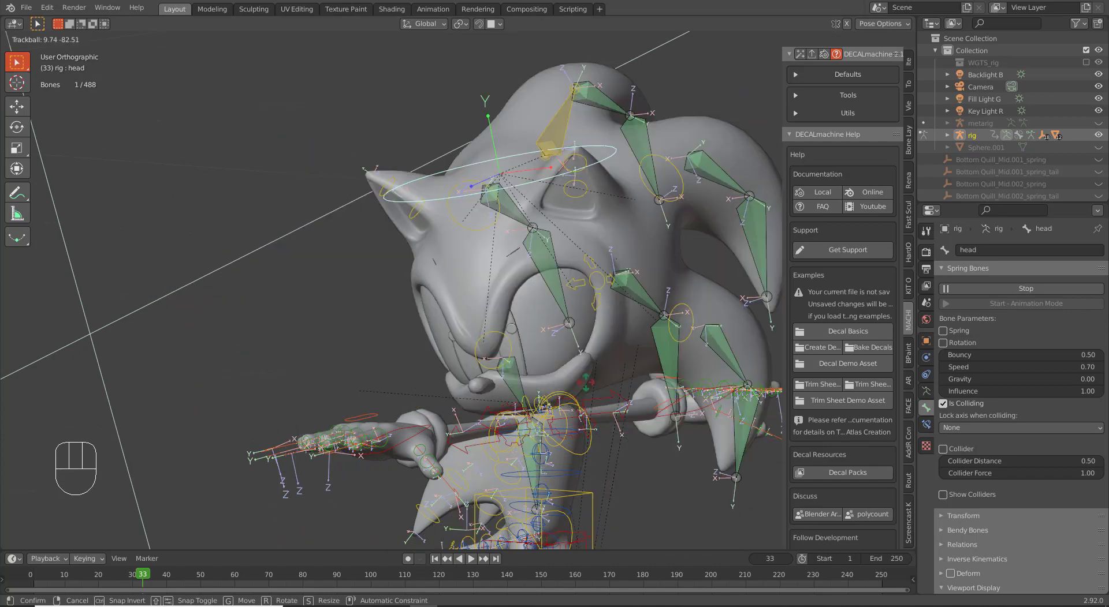
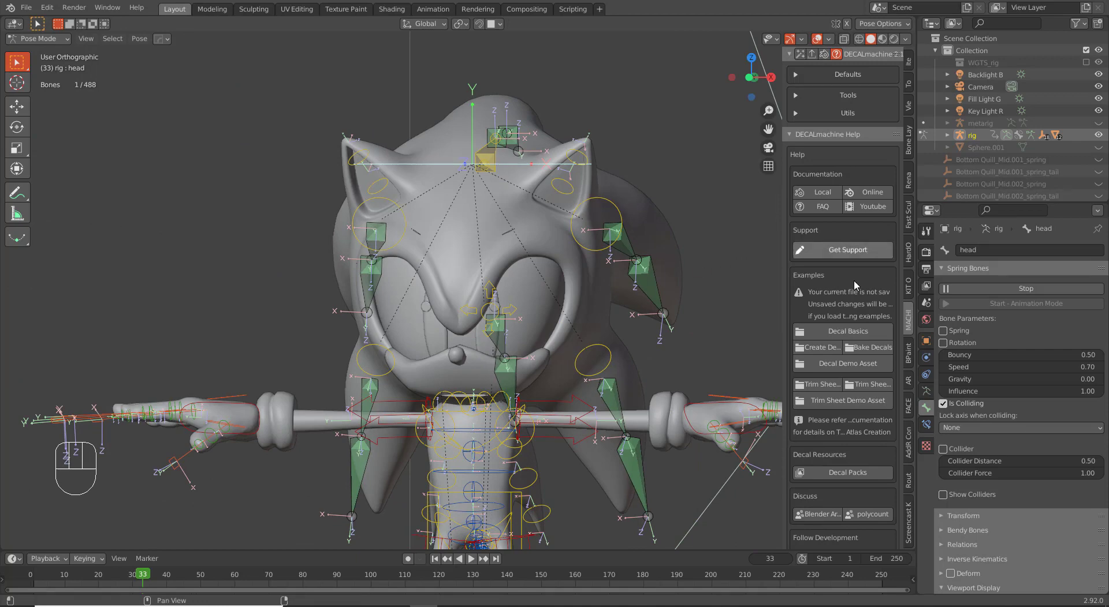
{"action": "left_click", "coordinate": [994, 289]}
Frame the whole character in view and rewind the timeline to the start.
{"action": "left_click_drag", "start_coordinate": [527, 417], "coordinate": [583, 326]}
{"action": "left_click_drag", "start_coordinate": [562, 377], "coordinate": [560, 372]}
{"action": "middle_click", "coordinate": [483, 365]}
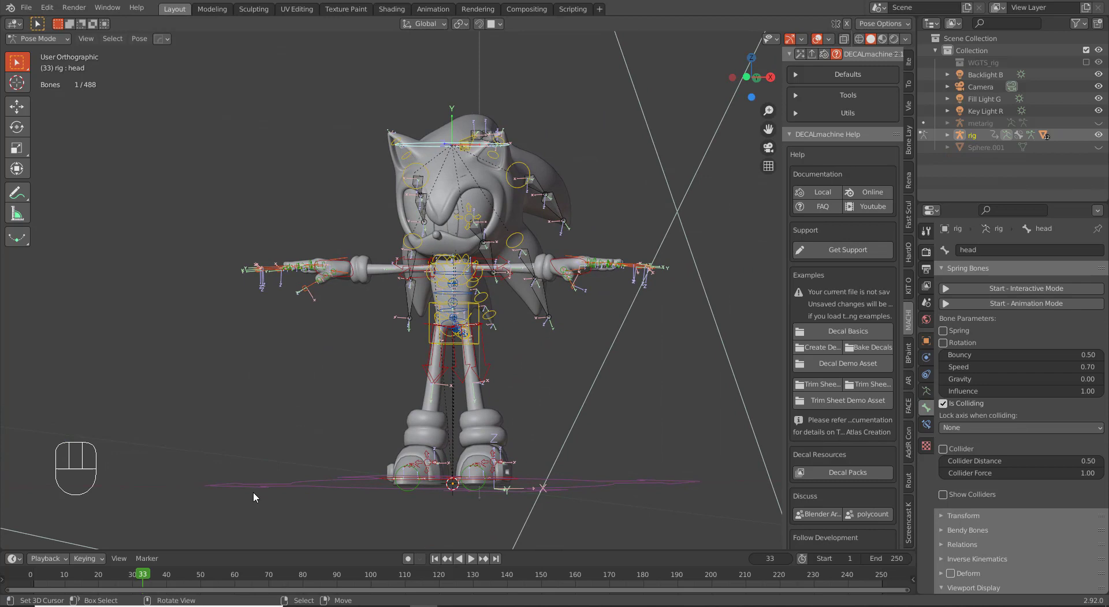
{"action": "left_click_drag", "start_coordinate": [311, 459], "coordinate": [291, 485]}
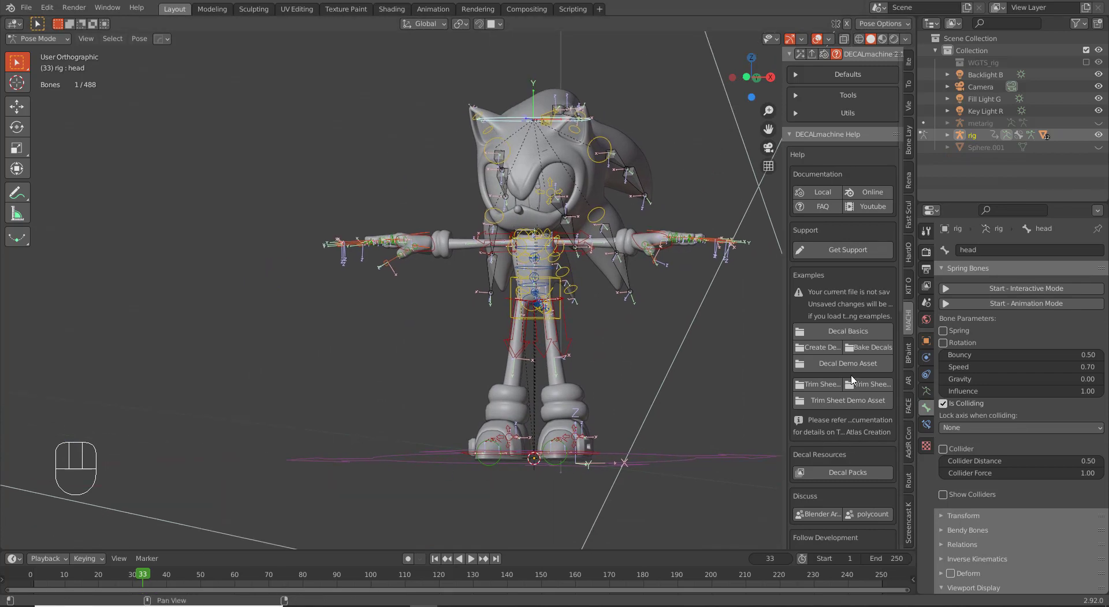
{"action": "left_click_drag", "start_coordinate": [138, 579], "coordinate": [36, 577]}
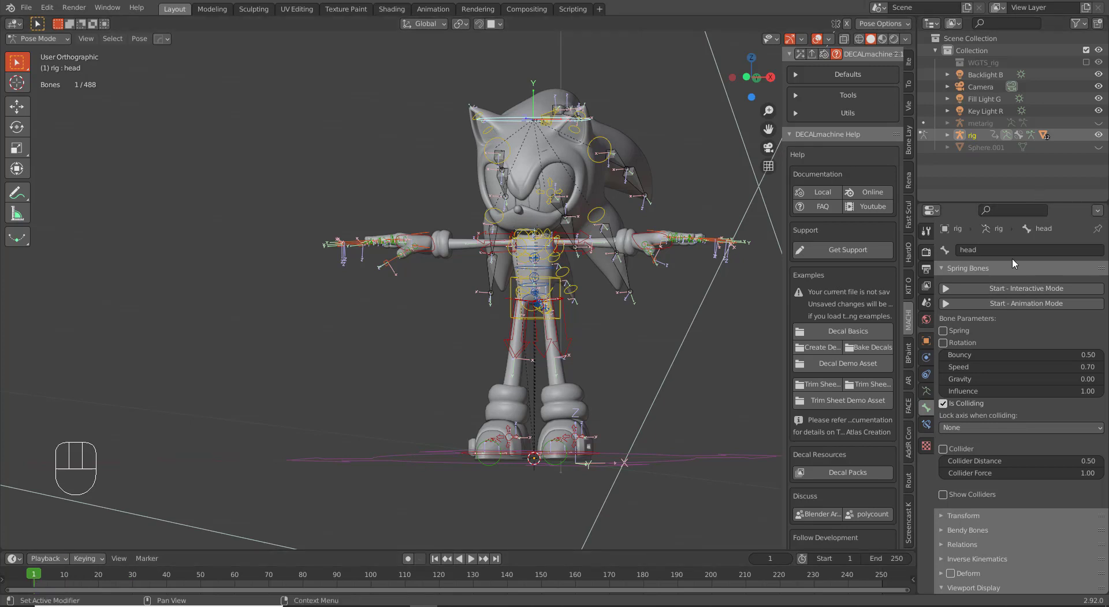
Start Interactive Mode, play the head-turn animation and rotate the head during playback.
{"action": "left_click", "coordinate": [984, 309]}
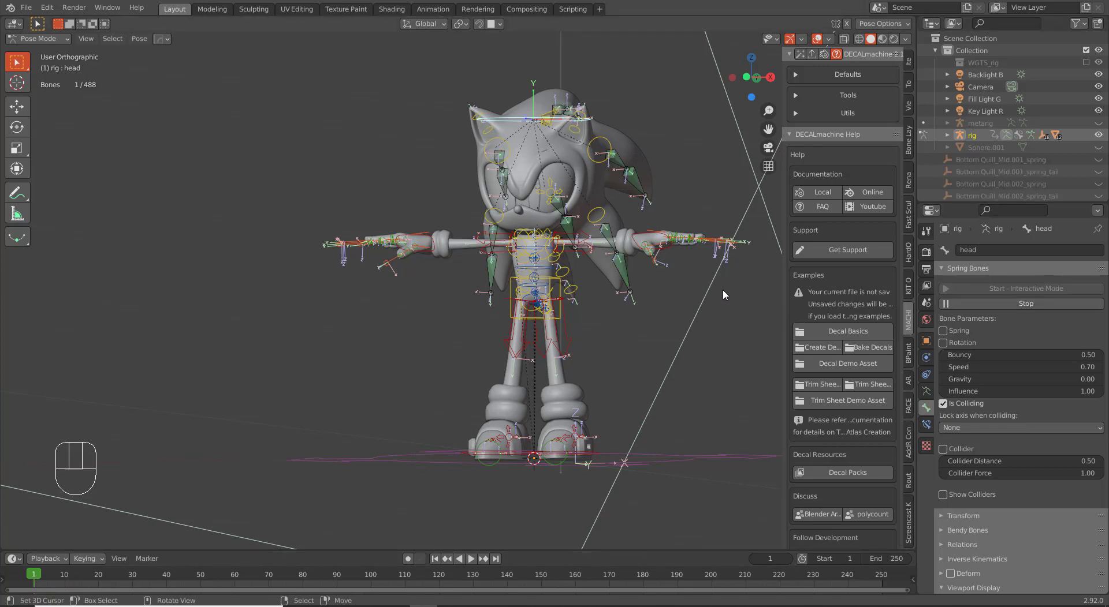
{"action": "key", "text": "r"}
{"action": "key", "text": "r"}
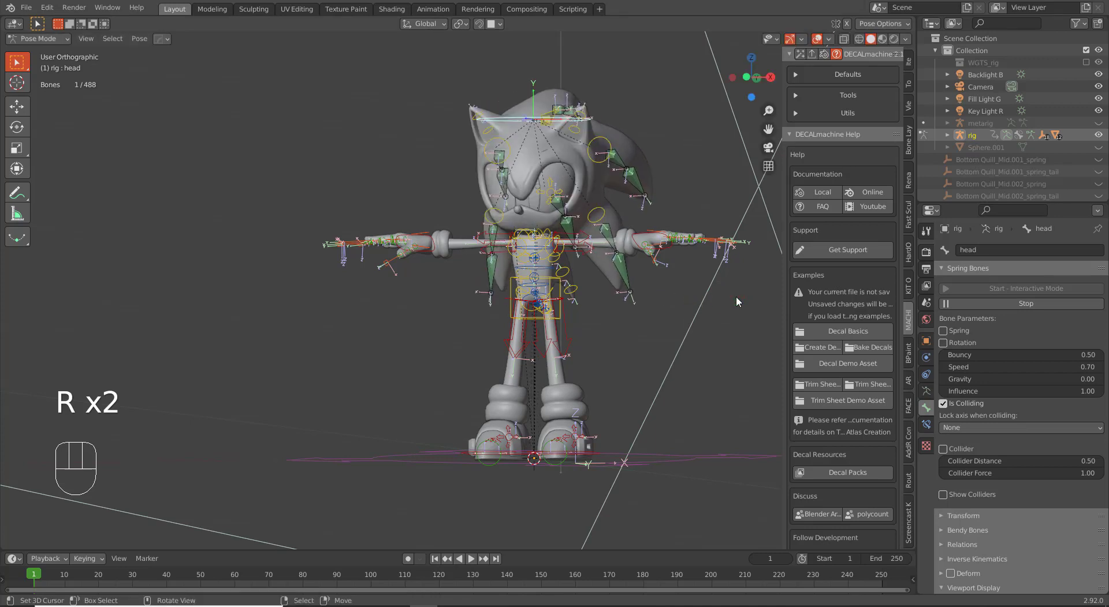
{"action": "key", "text": "space"}
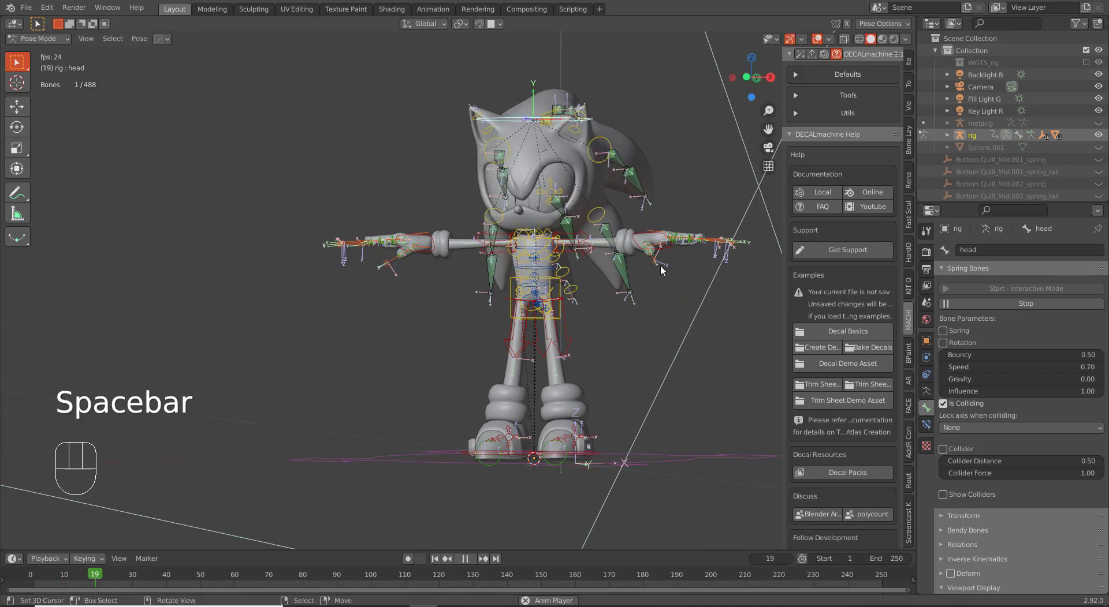
{"action": "key", "text": "r"}
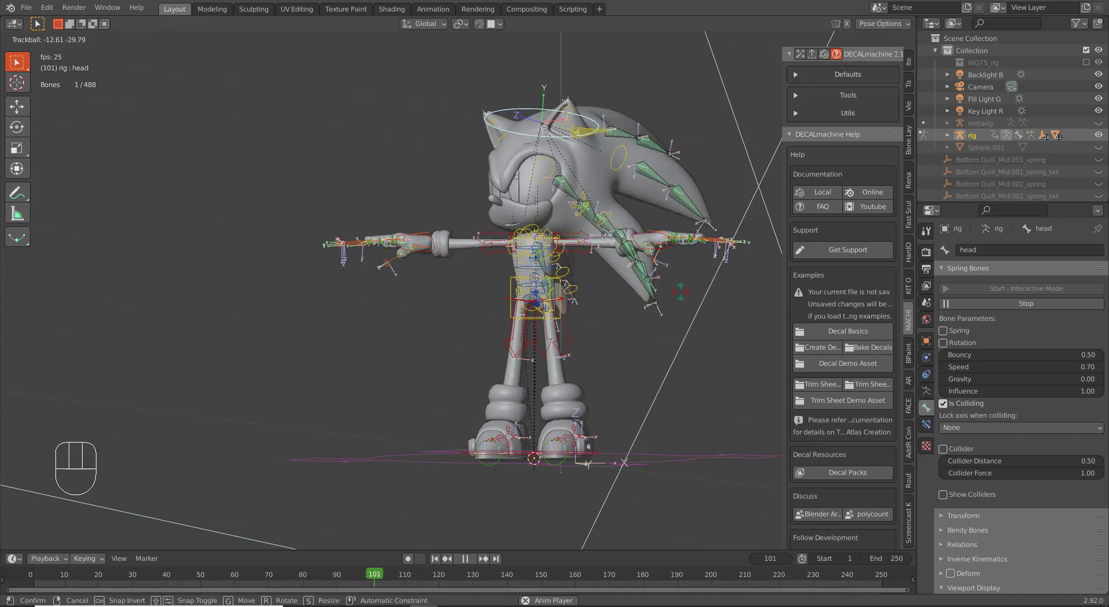
{"action": "right_click", "coordinate": [671, 296]}
{"action": "key", "text": "r"}
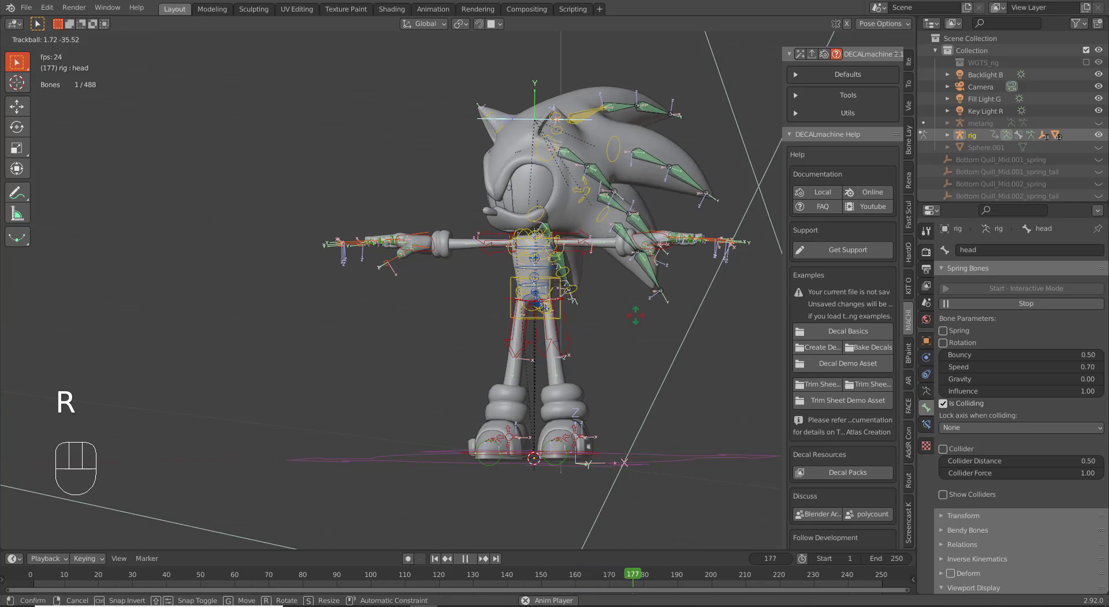
{"action": "key", "text": "space"}
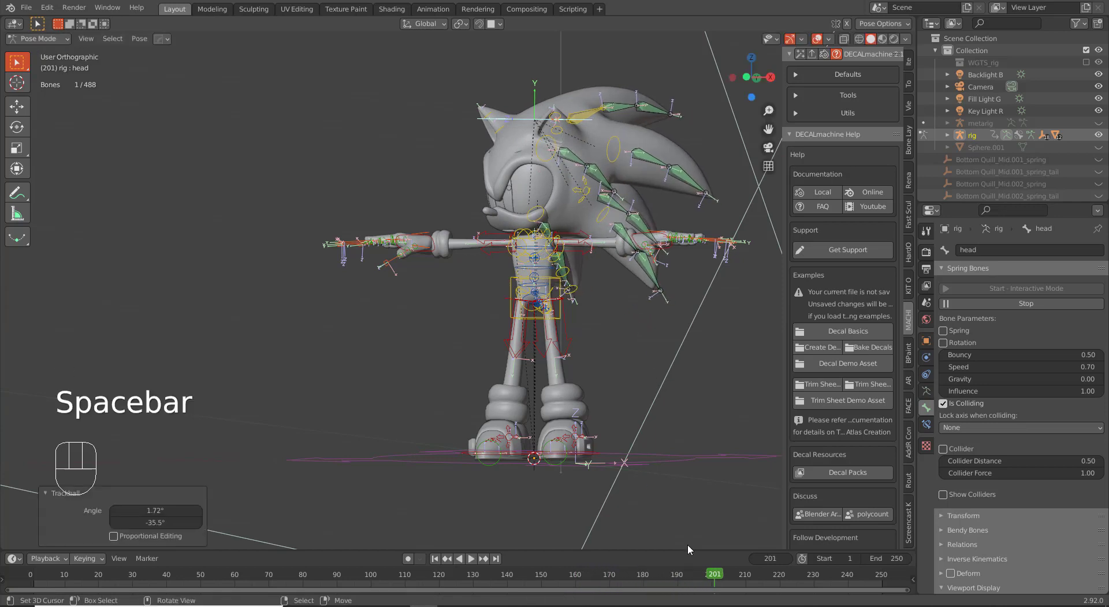
Return the timeline to frame 0 and stop the live spring simulation.
{"action": "left_click_drag", "start_coordinate": [681, 577], "coordinate": [946, 513]}
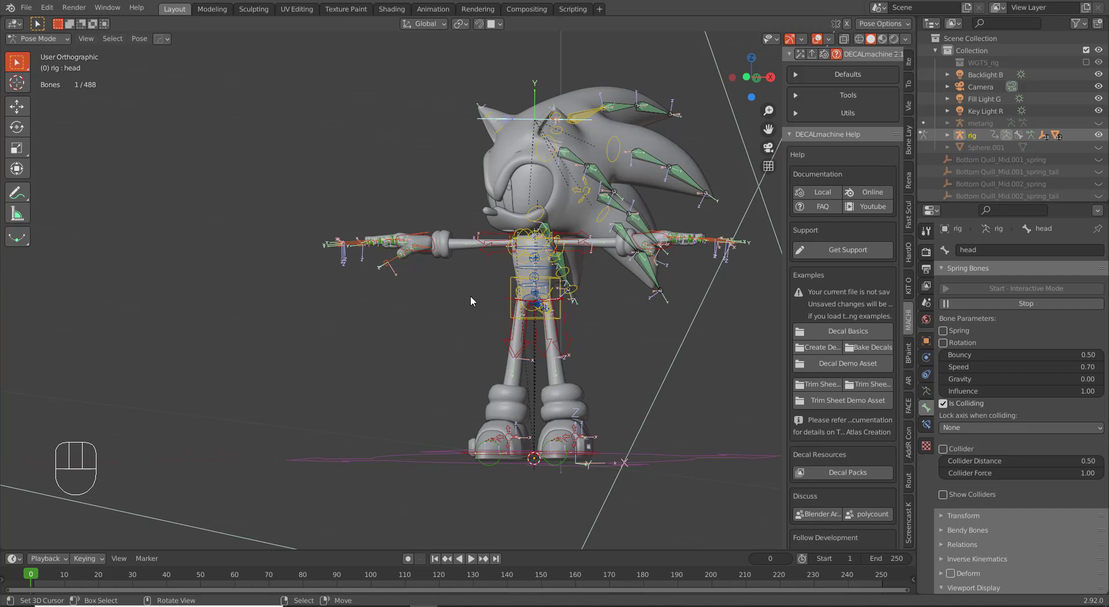
{"action": "left_click", "coordinate": [411, 562]}
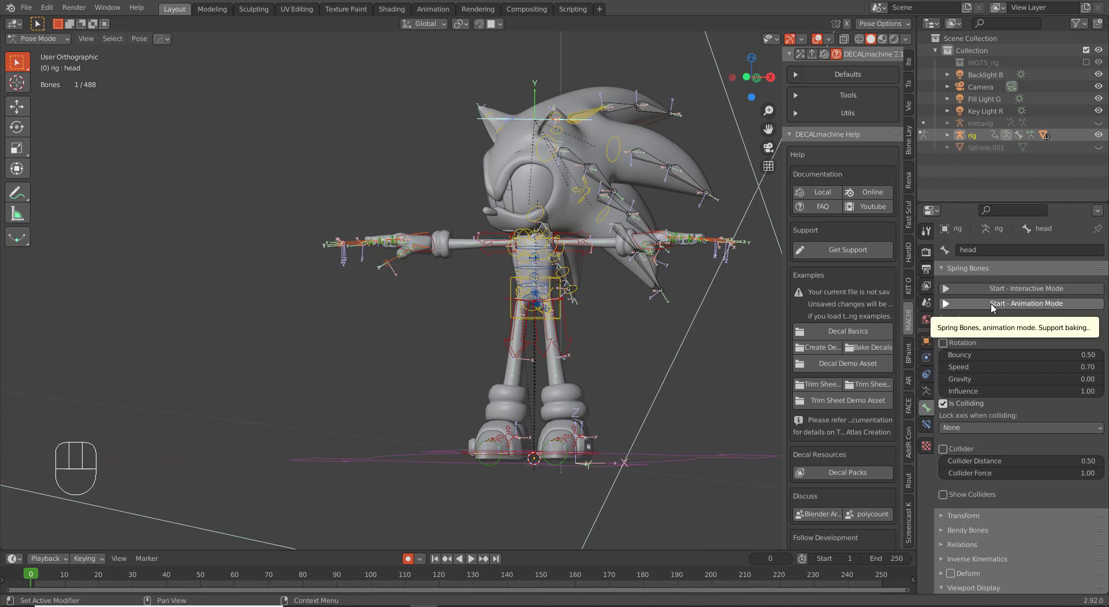
Run the spring simulation in Animation Mode during playback with a head turn, then stop and rewind to frame 0.
{"action": "left_click", "coordinate": [995, 311]}
{"action": "key", "text": "space"}
{"action": "key", "text": "r"}
{"action": "key", "text": "r"}
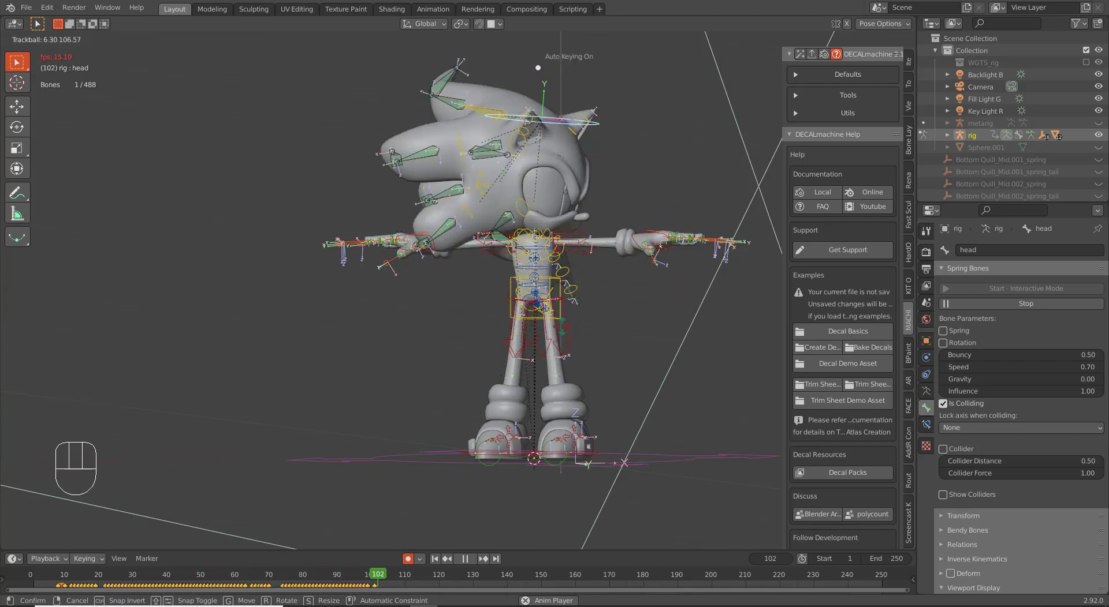
{"action": "left_click", "coordinate": [486, 324]}
{"action": "key", "text": "space"}
{"action": "left_click", "coordinate": [957, 305]}
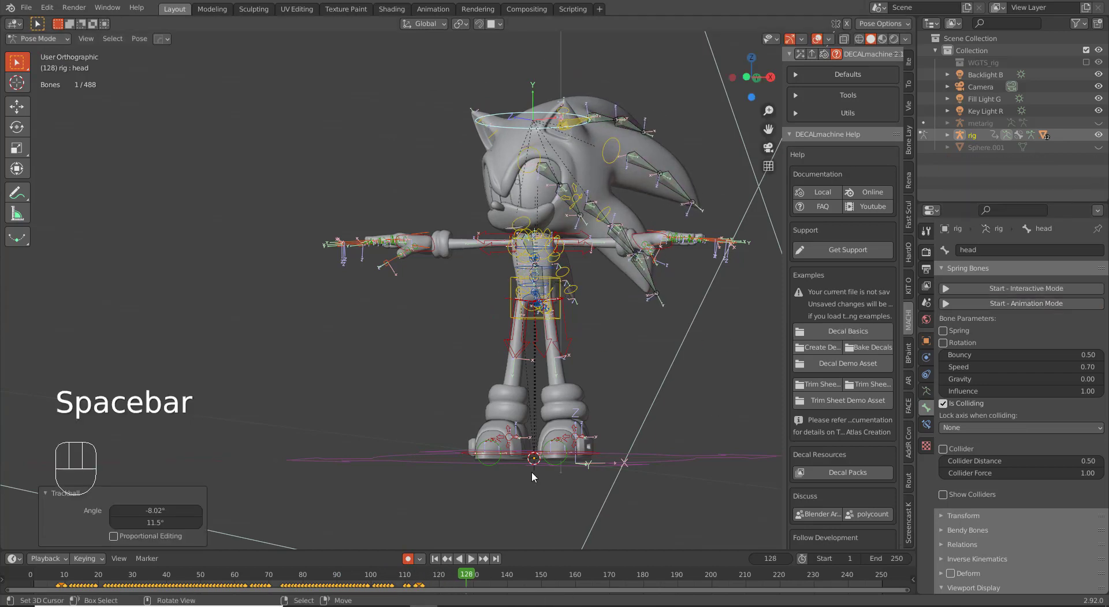
{"action": "left_click_drag", "start_coordinate": [458, 575], "coordinate": [192, 520]}
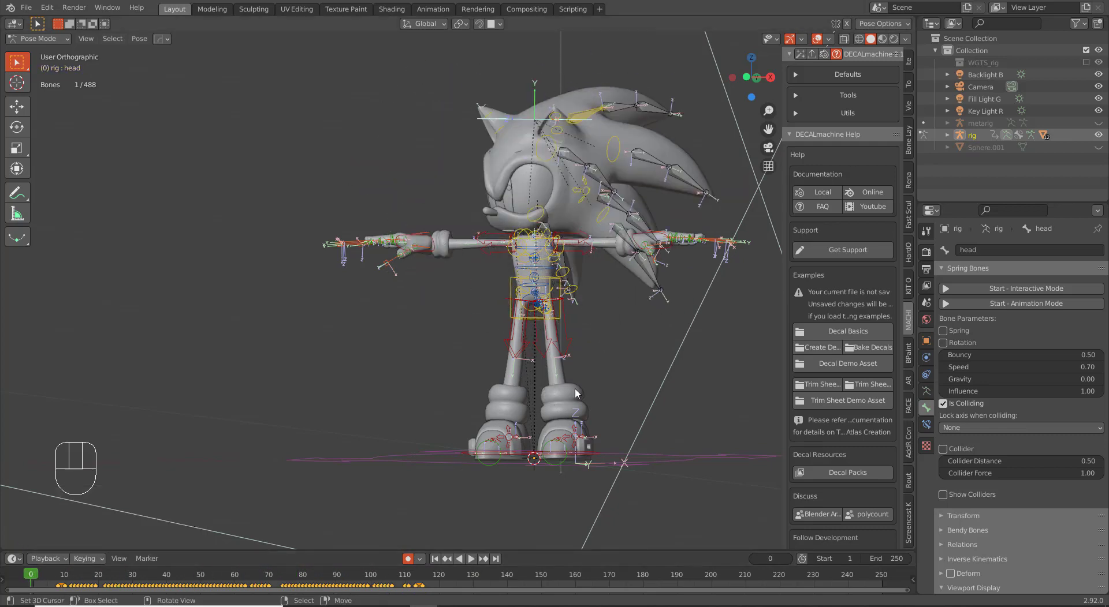
Play another Animation Mode pass of the jiggling quills, stop the simulation and rewind to frame 0.
{"action": "left_click", "coordinate": [967, 312]}
{"action": "key", "text": "space"}
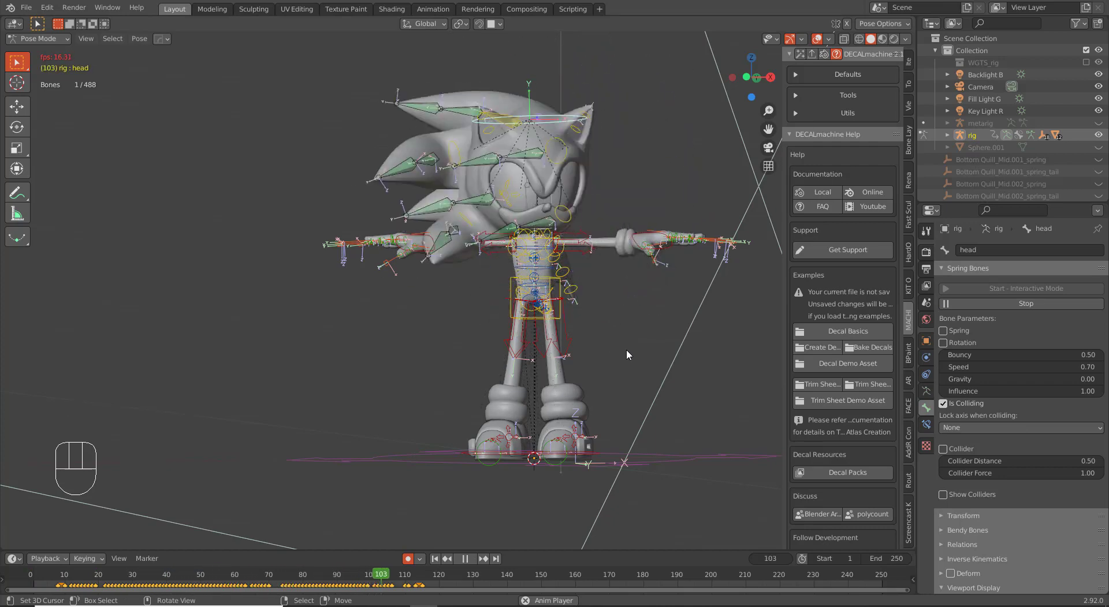
{"action": "key", "text": "space"}
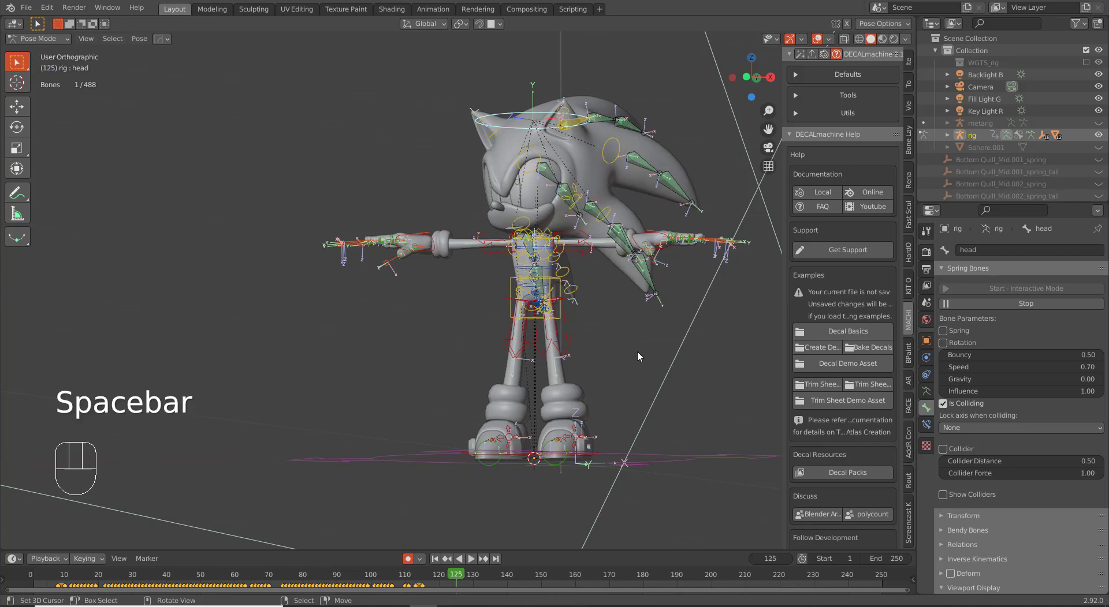
{"action": "left_click", "coordinate": [1031, 307]}
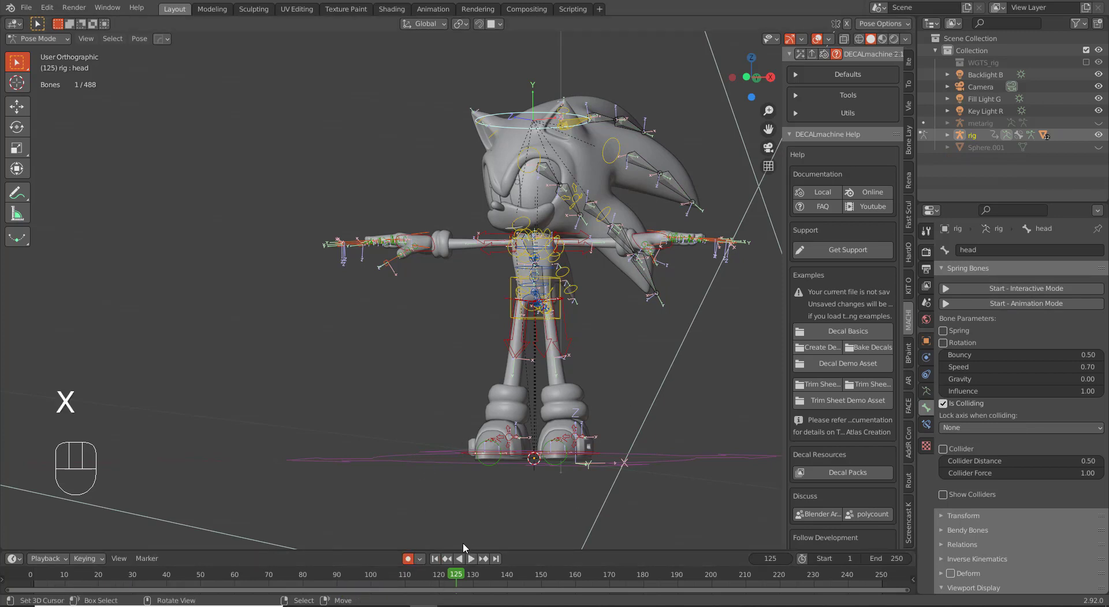
{"action": "key", "text": "x"}
{"action": "left_click_drag", "start_coordinate": [454, 578], "coordinate": [36, 536]}
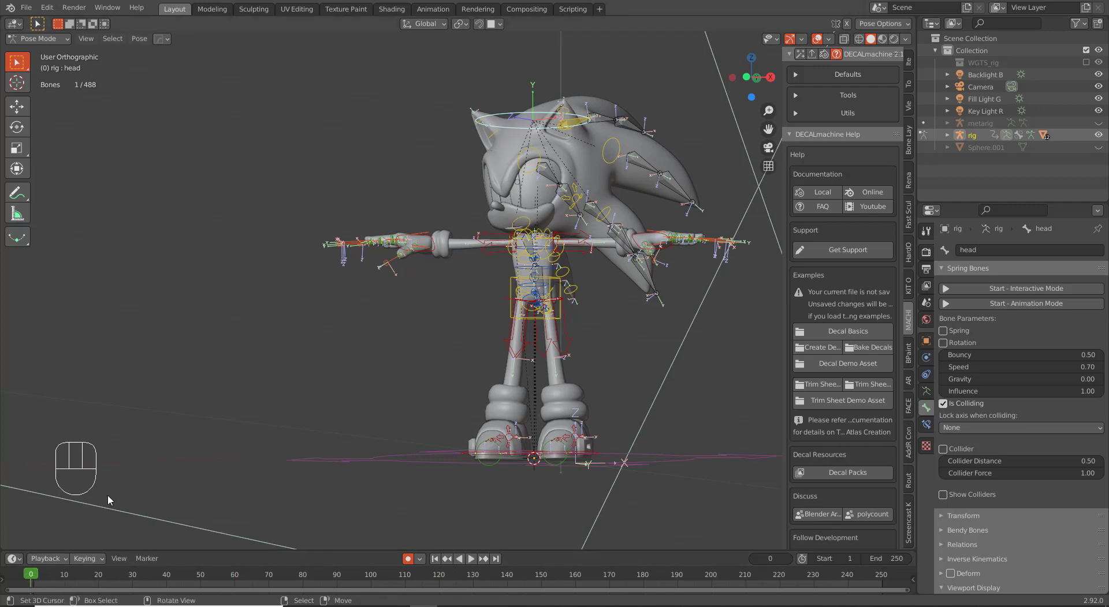
Select all rig bones, clear their location, rotation and scale, and view Sonic from the front.
{"action": "key", "text": "a"}
{"action": "key", "text": "alt+g"}
{"action": "key", "text": "alt+r"}
{"action": "key", "text": "alt+s"}
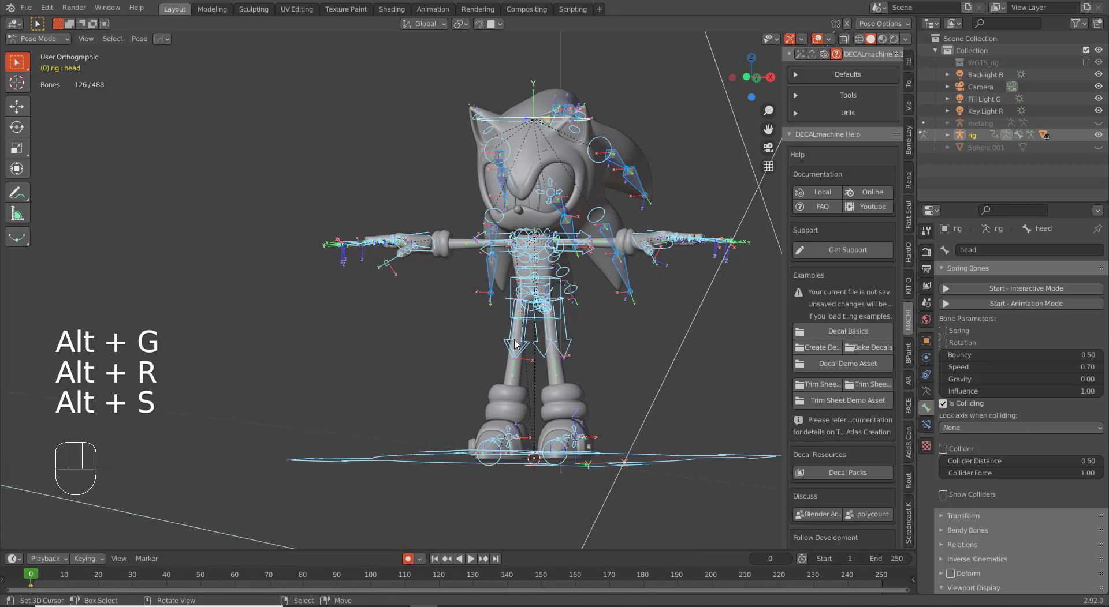
{"action": "key", "text": "KP_1"}
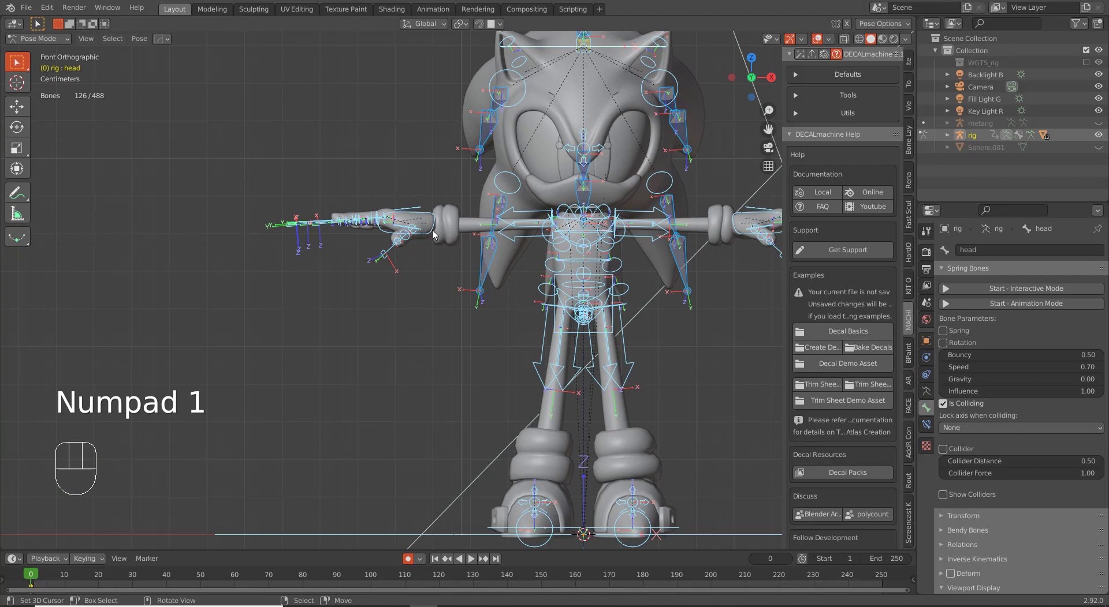
Lower the right hand IK control, turn the head to one side, and key the whole rig at frame 0.
{"action": "right_click", "coordinate": [434, 235]}
{"action": "key", "text": "g"}
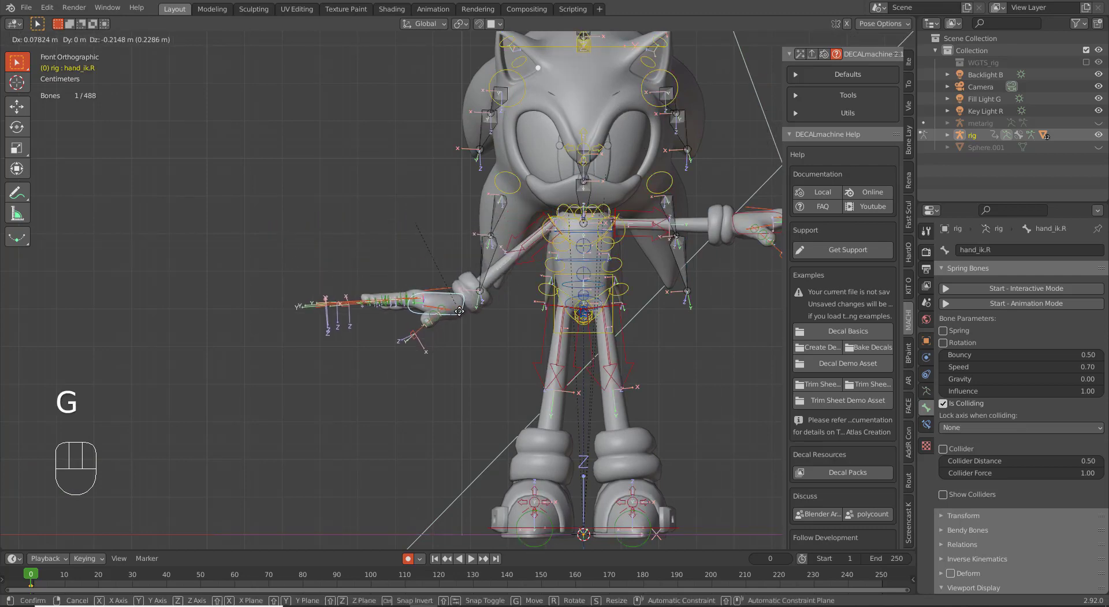
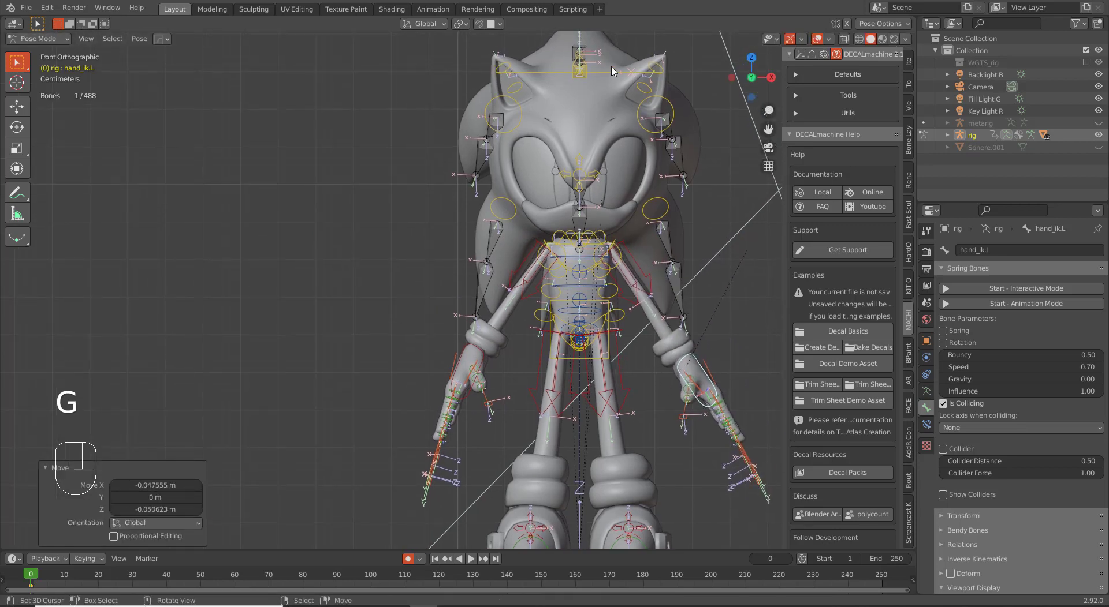
{"action": "key", "text": "r"}
{"action": "key", "text": "r"}
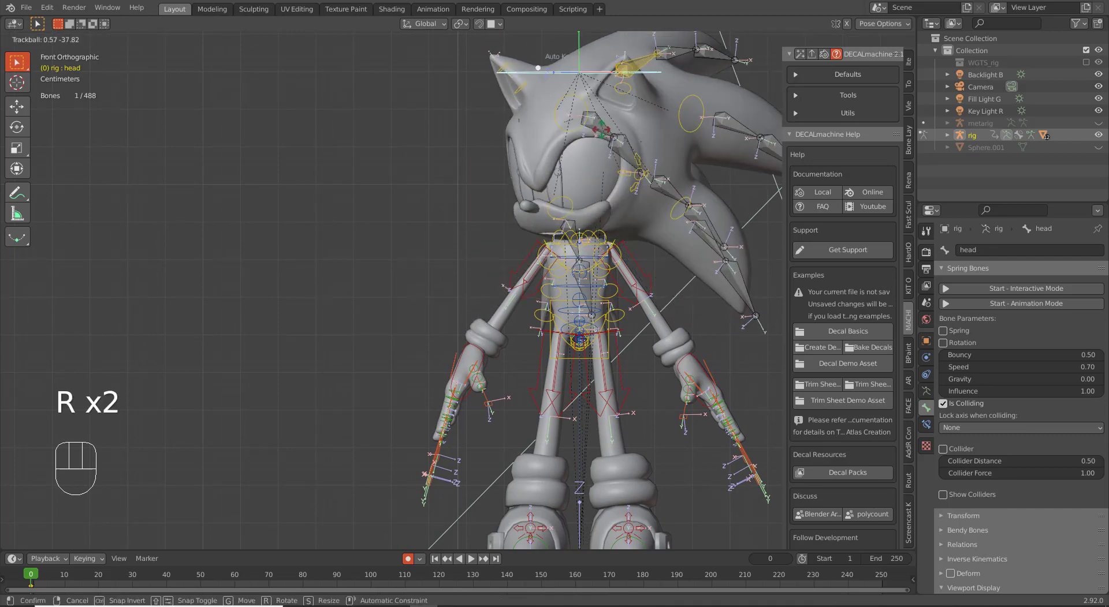
{"action": "left_click", "coordinate": [598, 133]}
{"action": "key", "text": "a"}
{"action": "key", "text": "i"}
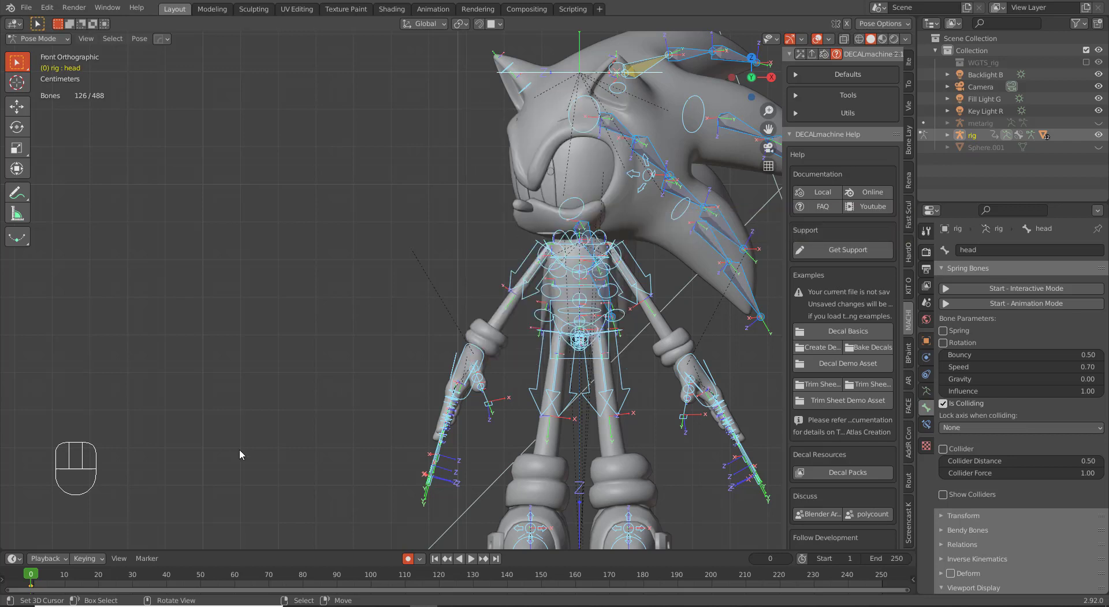
Step forward to the next key position around frame 6 and insert a keyframe there.
{"action": "key", "text": "Right"}
{"action": "key", "text": "Right"}
{"action": "key", "text": "Right"}
{"action": "key", "text": "Right"}
{"action": "key", "text": "Right"}
{"action": "key", "text": "Right"}
{"action": "key", "text": "Left"}
{"action": "key", "text": "i"}
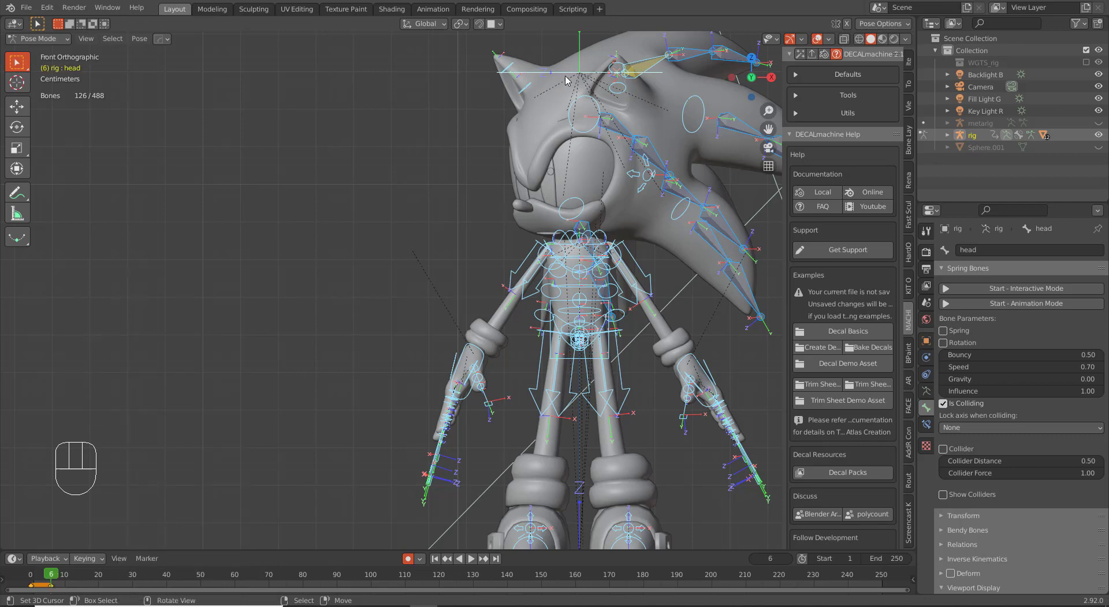
Turn the head bone to the other side with trackball rotation and scrub the frames to check the motion.
{"action": "right_click", "coordinate": [570, 82]}
{"action": "key", "text": "r"}
{"action": "key", "text": "r"}
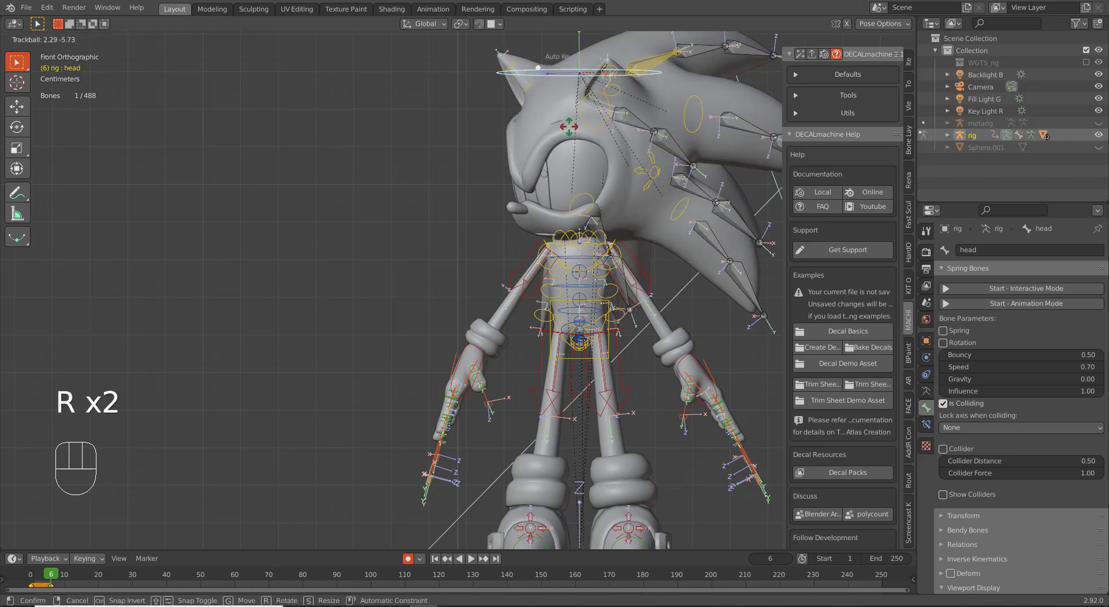
{"action": "left_click", "coordinate": [571, 131]}
{"action": "key", "text": "Right"}
{"action": "key", "text": "Right"}
{"action": "key", "text": "Right"}
{"action": "key", "text": "Right"}
{"action": "key", "text": "Right"}
{"action": "key", "text": "Right"}
{"action": "key", "text": "Left"}
{"action": "key", "text": "Left"}
{"action": "key", "text": "Left"}
{"action": "key", "text": "Left"}
{"action": "key", "text": "Left"}
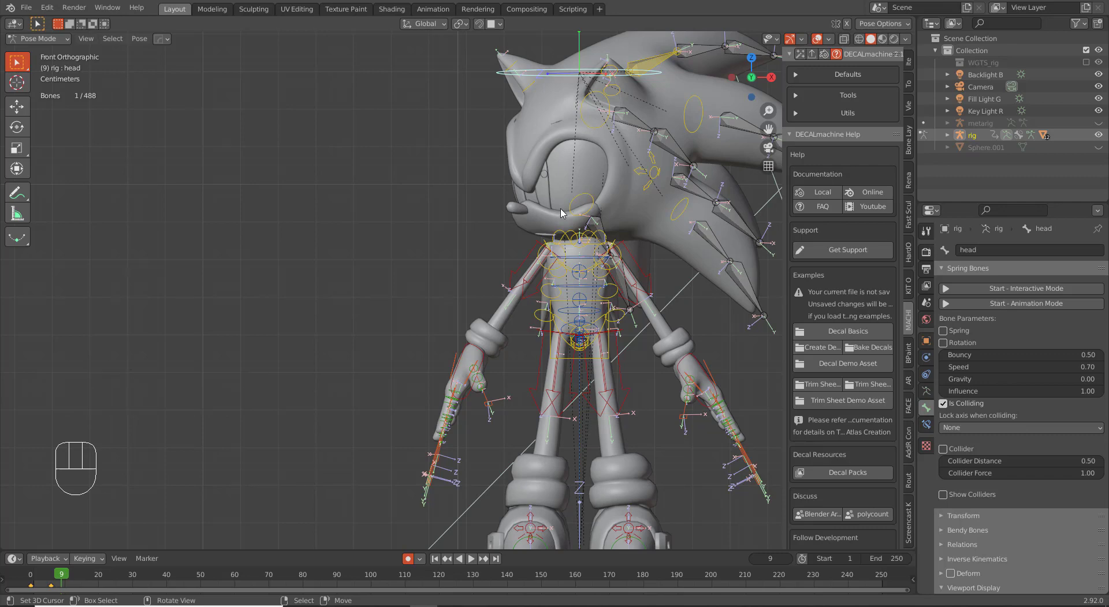
Adjust the head rotation again, lower the left hand IK control, and select the right hand IK control.
{"action": "key", "text": "r"}
{"action": "key", "text": "r"}
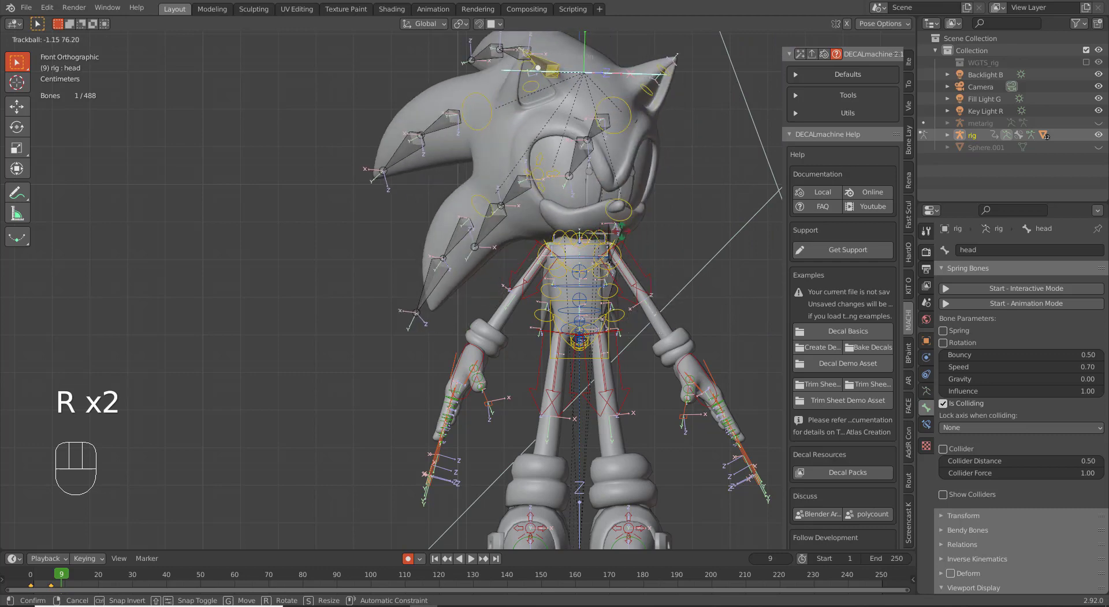
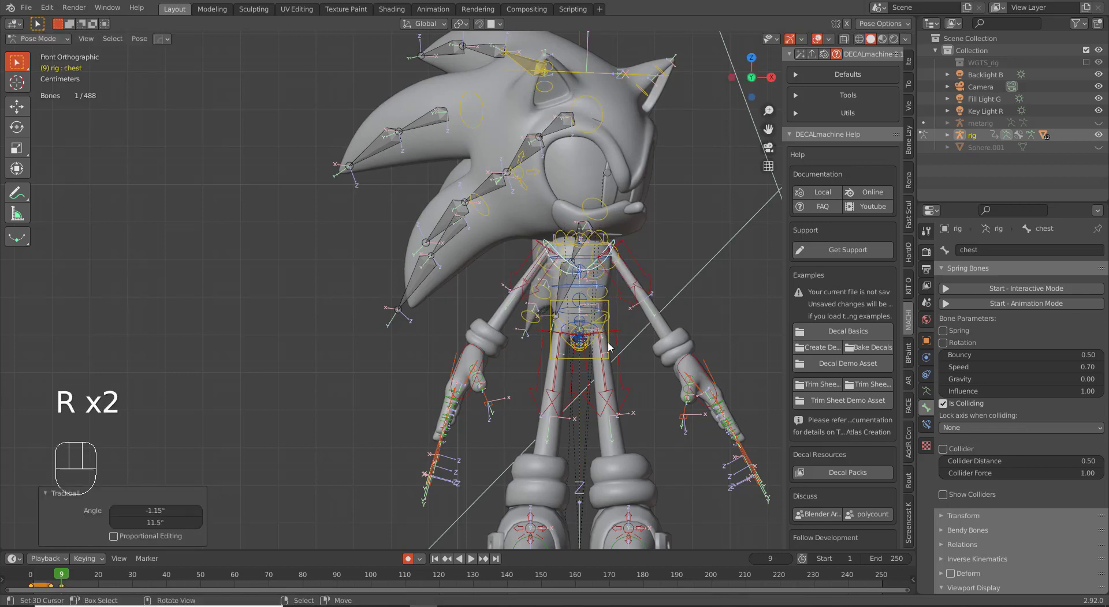
{"action": "right_click", "coordinate": [687, 379]}
{"action": "right_click", "coordinate": [684, 382]}
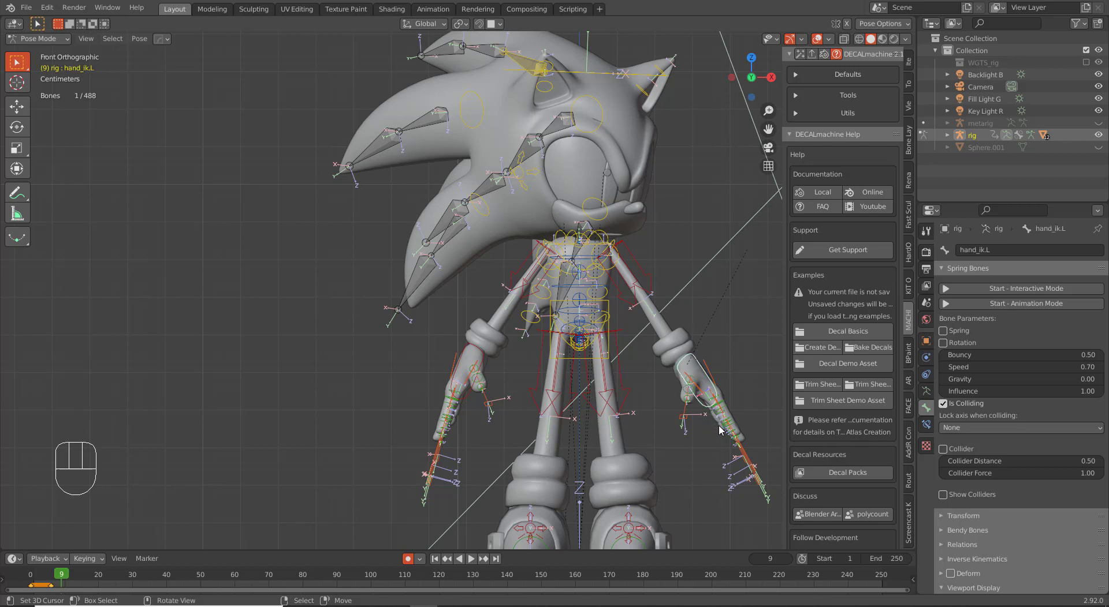
{"action": "key", "text": "g"}
{"action": "left_click", "coordinate": [714, 449]}
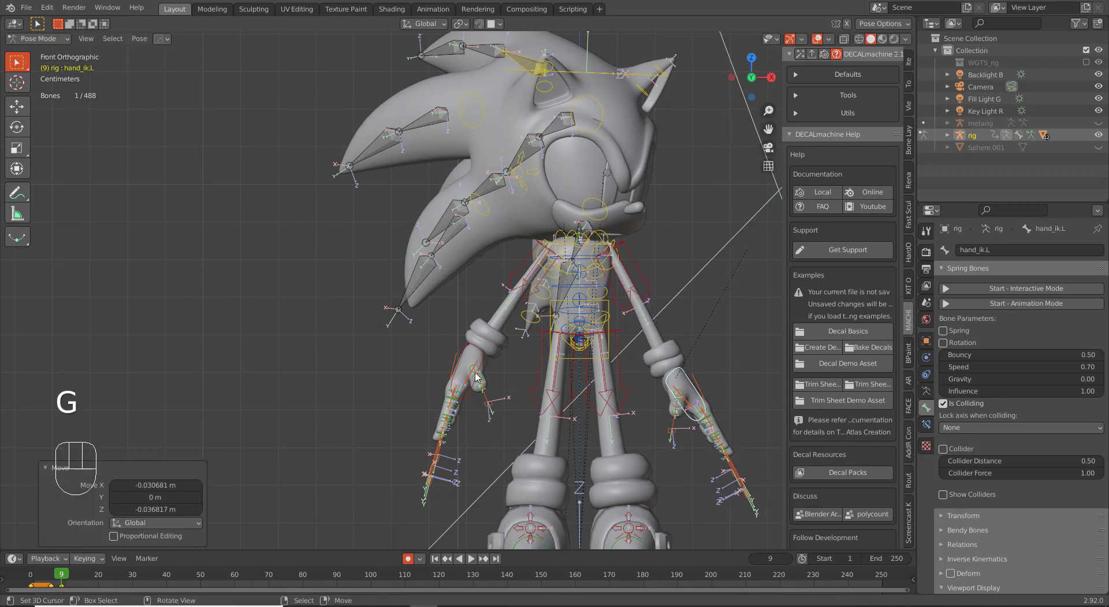
{"action": "right_click", "coordinate": [489, 367]}
Return the timeline to the first frame and start the spring bones in Animation Mode.
{"action": "key", "text": "g"}
{"action": "left_click", "coordinate": [482, 368]}
{"action": "left_click_drag", "start_coordinate": [60, 579], "coordinate": [94, 588]}
{"action": "left_click_drag", "start_coordinate": [102, 587], "coordinate": [47, 590]}
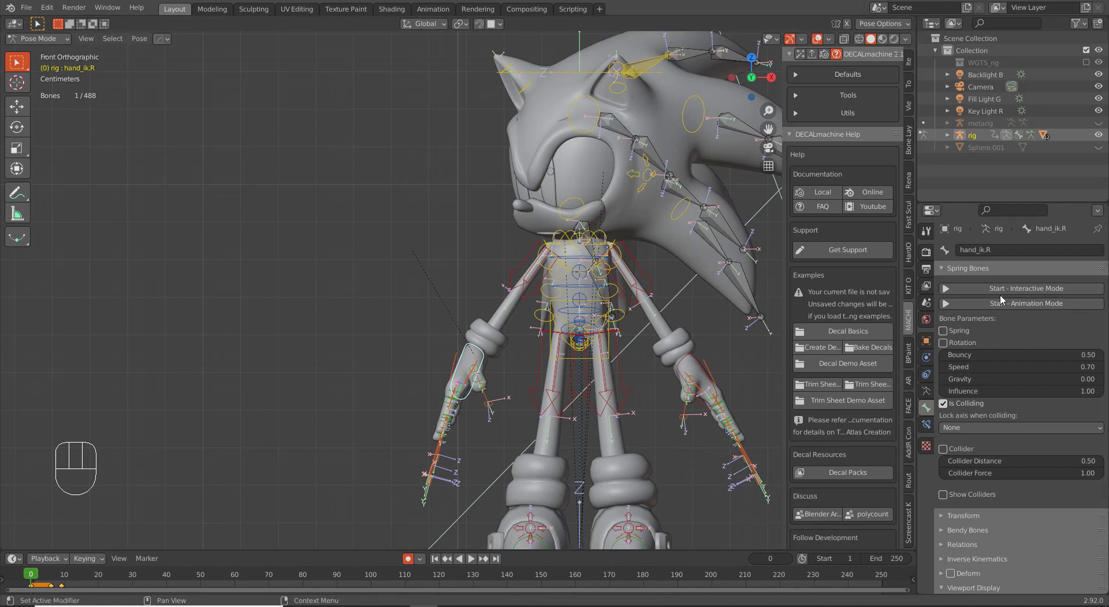
{"action": "left_click", "coordinate": [993, 303]}
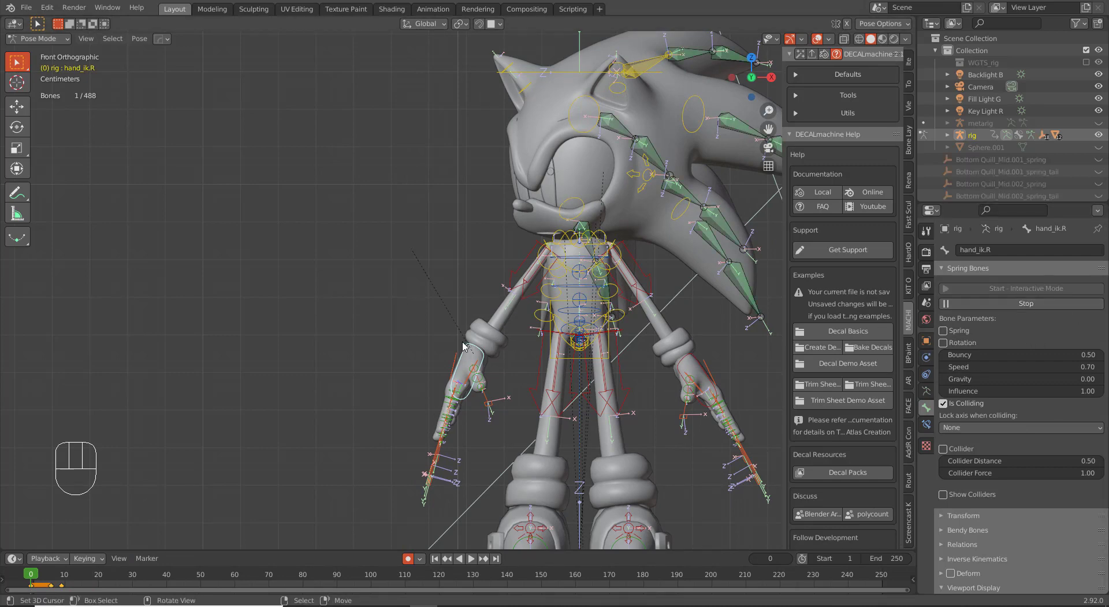
Play the head turn several times with the quills jiggling, then set the End frame to 35.
{"action": "key", "text": "space"}
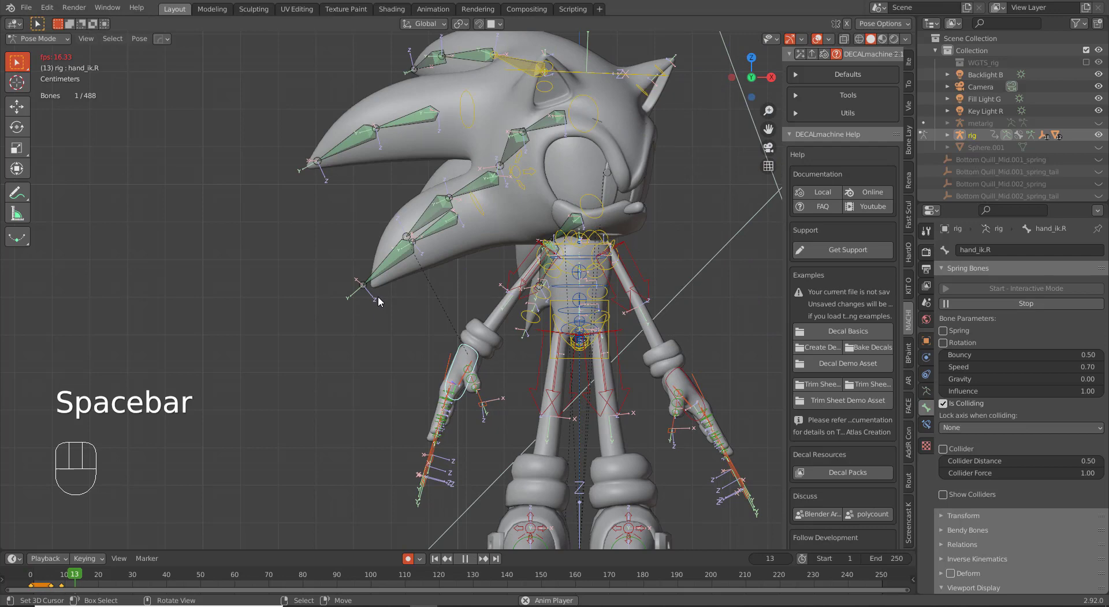
{"action": "key", "text": "space"}
{"action": "left_click_drag", "start_coordinate": [107, 579], "coordinate": [917, 571]}
{"action": "key", "text": "space"}
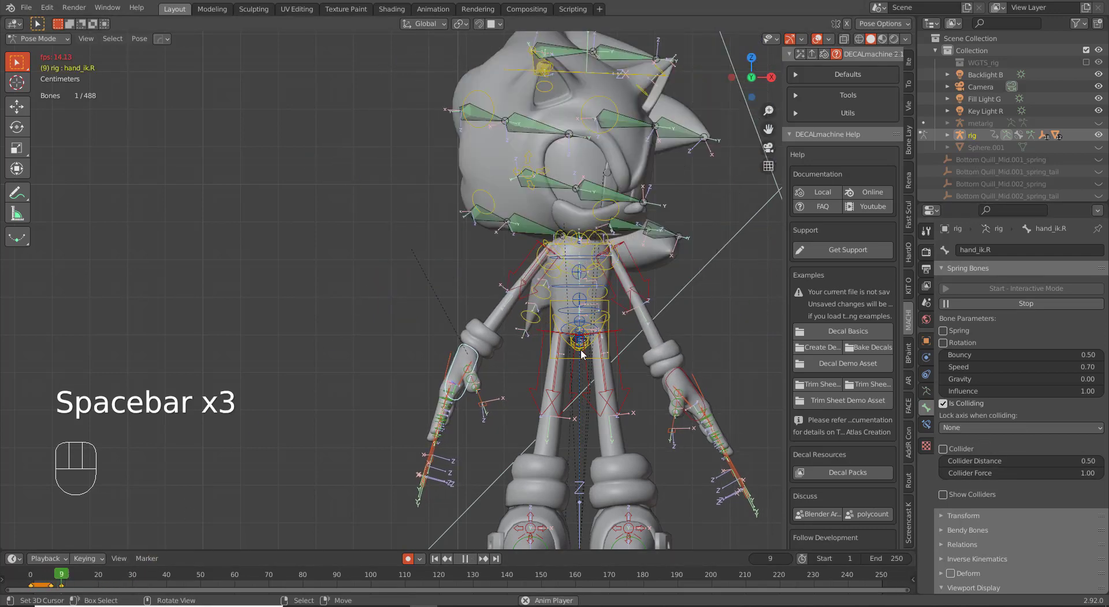
{"action": "key", "text": "space"}
{"action": "left_click_drag", "start_coordinate": [69, 582], "coordinate": [873, 570]}
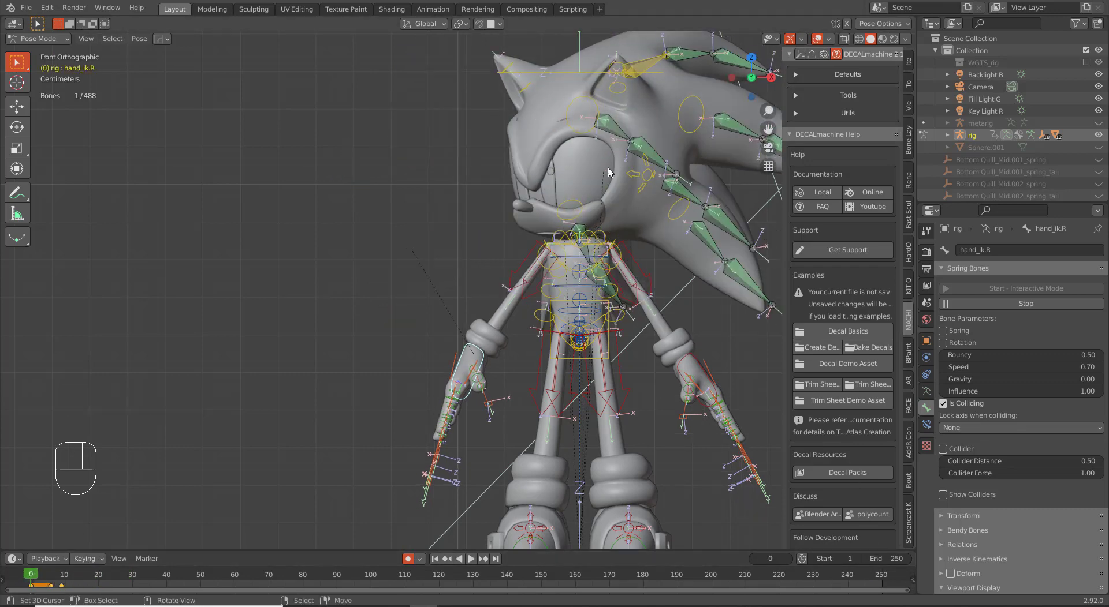
{"action": "key", "text": "space"}
{"action": "key", "text": "space"}
{"action": "double_click", "coordinate": [22, 580]}
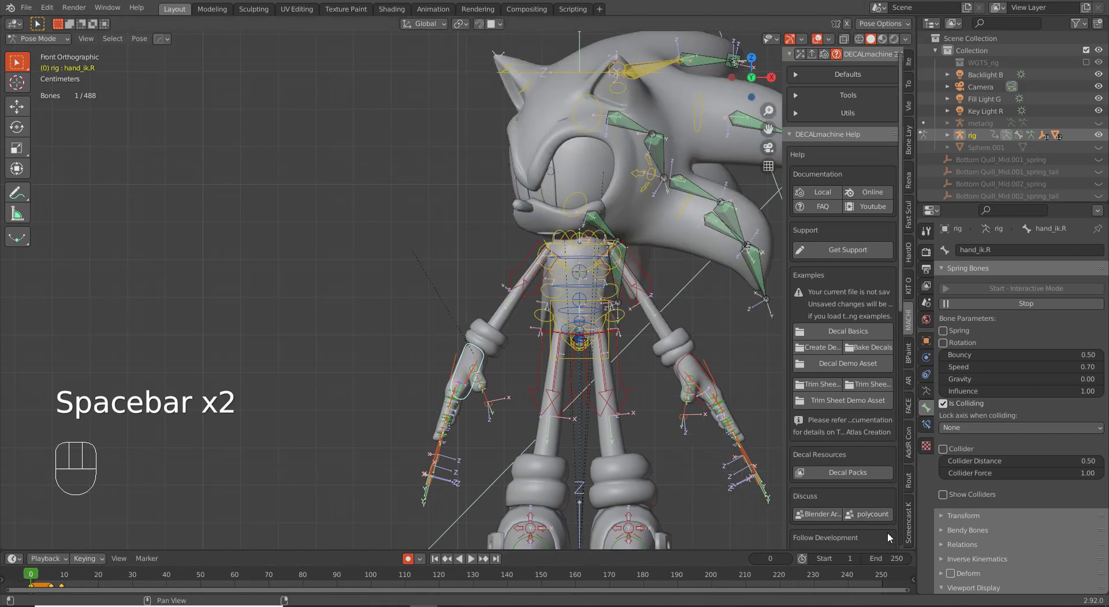
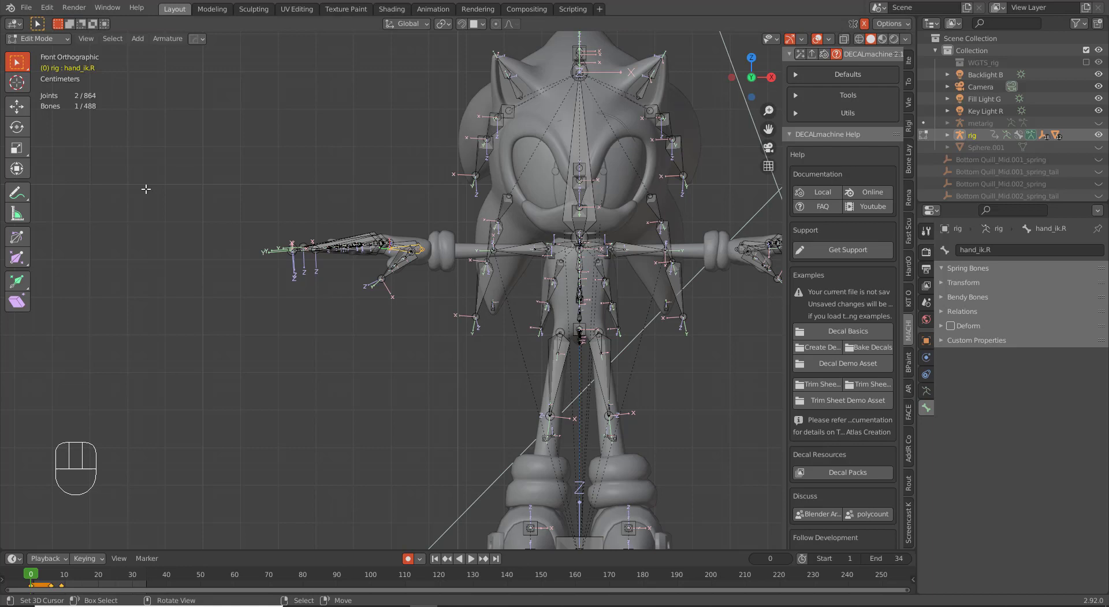
Set End to 34, return to Pose Mode and play the jiggling head turn in a maximized viewport.
{"action": "left_click_drag", "start_coordinate": [95, 44], "coordinate": [318, 285]}
{"action": "key", "text": "Tab"}
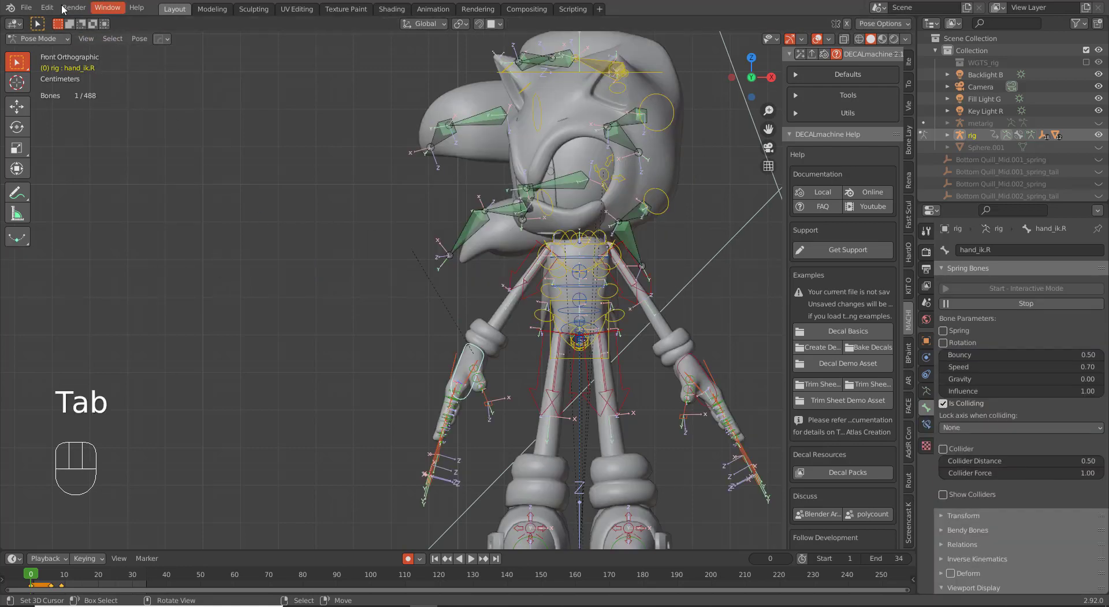
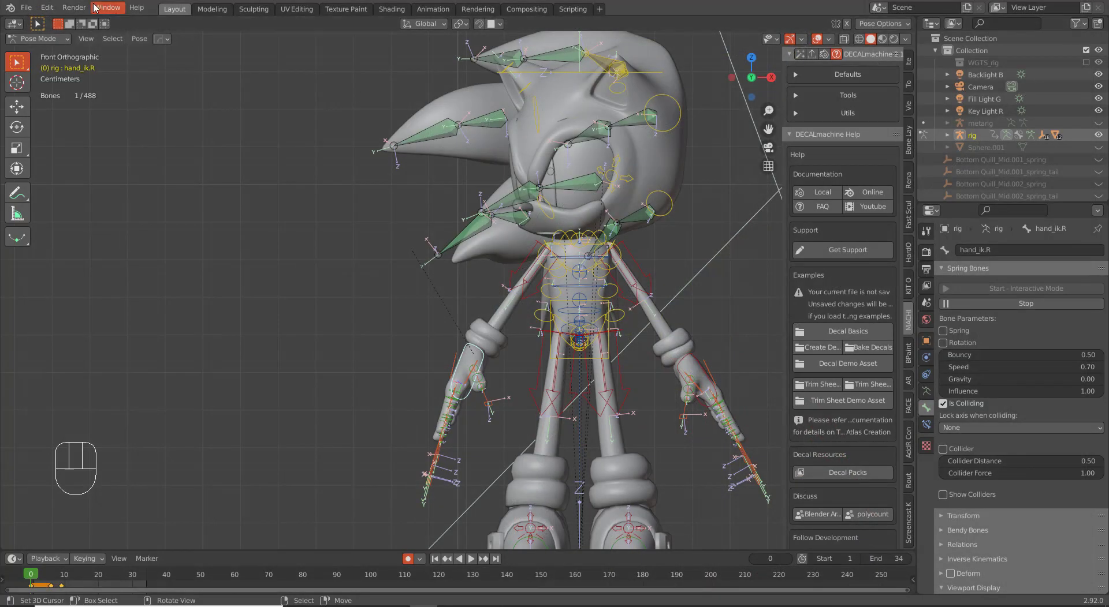
{"action": "left_click_drag", "start_coordinate": [68, 6], "coordinate": [101, 81]}
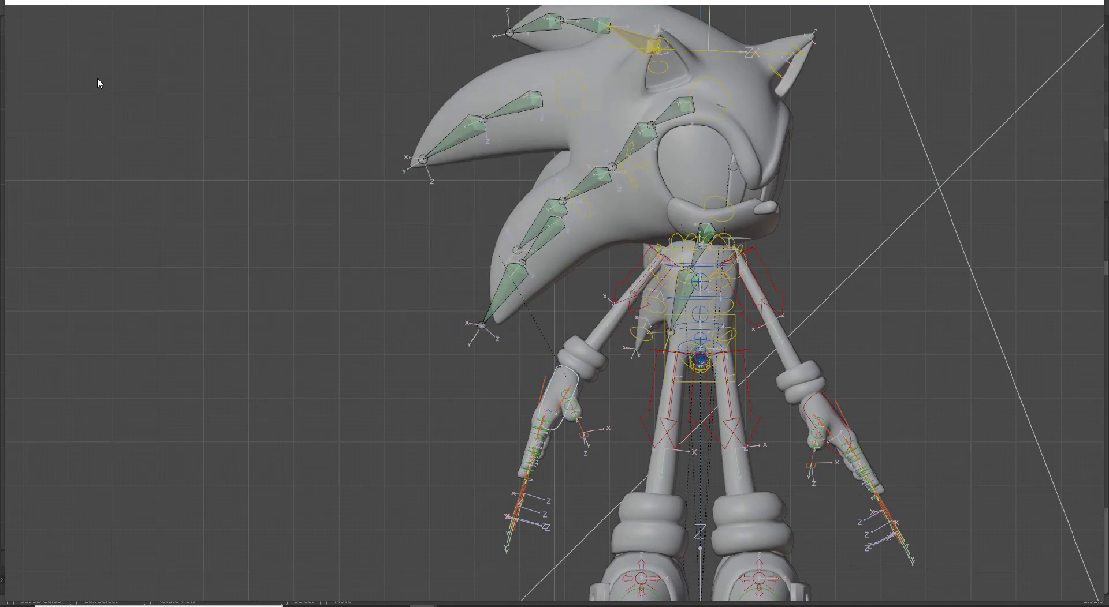